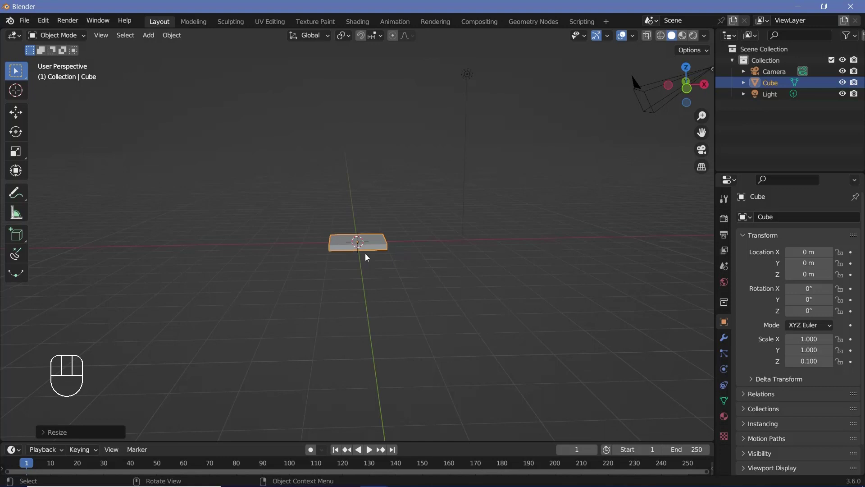
Scale the flat slab up to five times its width and depth
{"action": "scroll", "scroll_direction": "down", "scroll_amount": 3}
{"action": "key", "text": "s"}
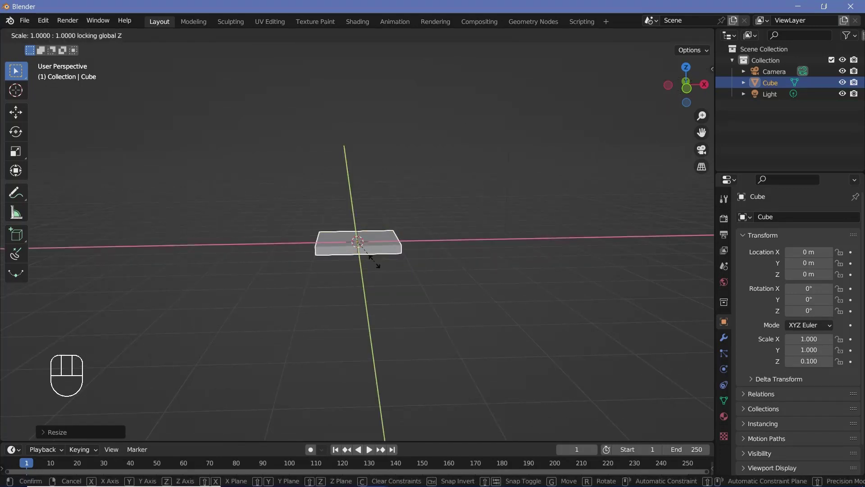
{"action": "scroll", "scroll_direction": "down", "scroll_amount": 3}
{"action": "left_click_drag", "start_coordinate": [382, 267], "coordinate": [359, 261]}
{"action": "scroll", "scroll_direction": "up", "scroll_amount": 3}
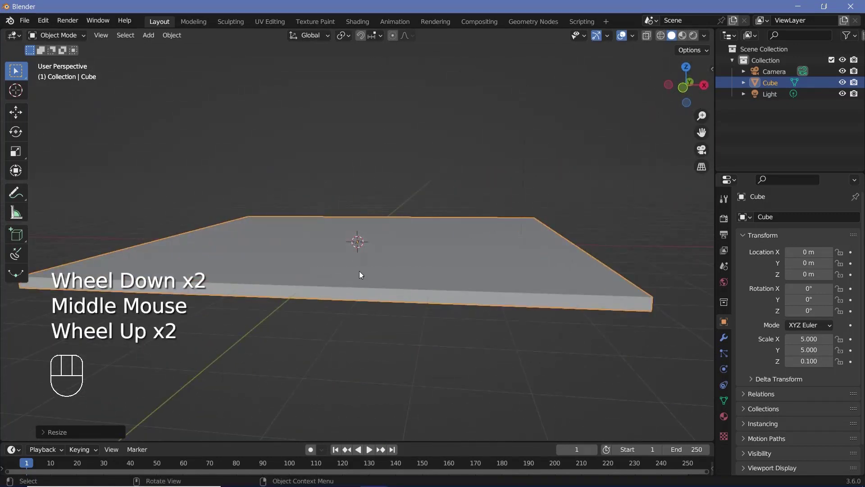
Apply the slab's scale so it reads 1 on all axes
{"action": "key", "text": "ctrl+a"}
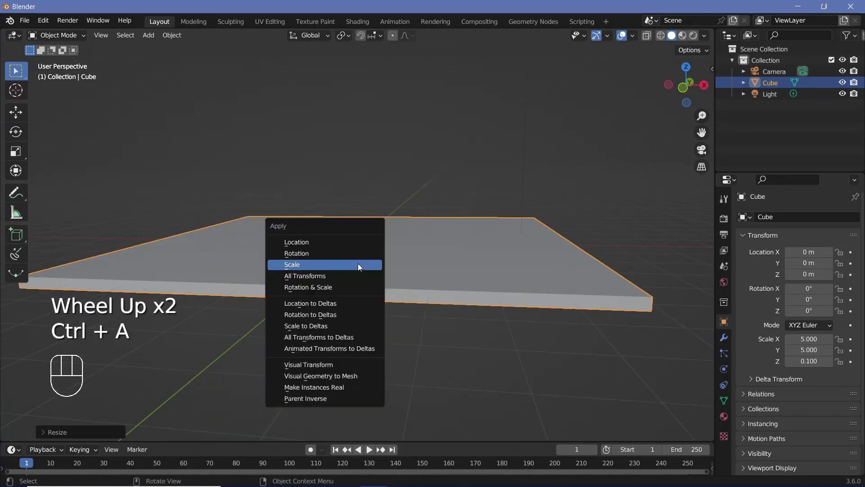
{"action": "left_click_drag", "start_coordinate": [424, 261], "coordinate": [480, 312]}
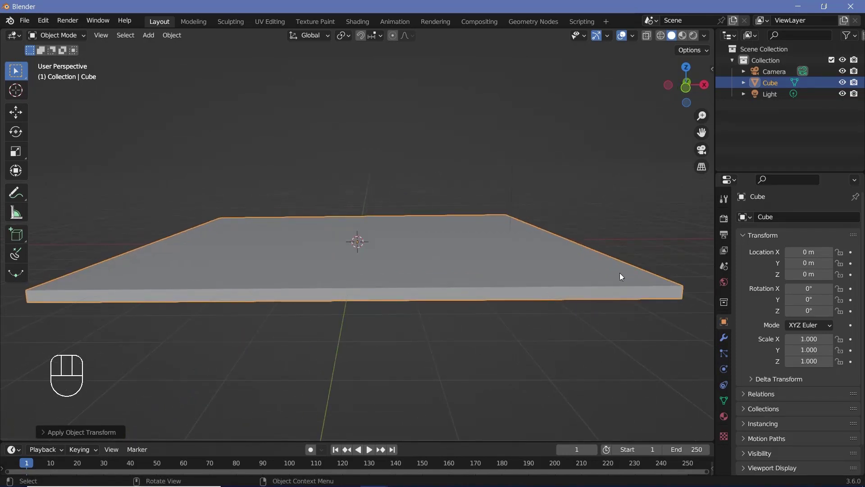
{"action": "left_click_drag", "start_coordinate": [590, 279], "coordinate": [546, 284]}
{"action": "scroll", "scroll_direction": "up", "scroll_amount": 3}
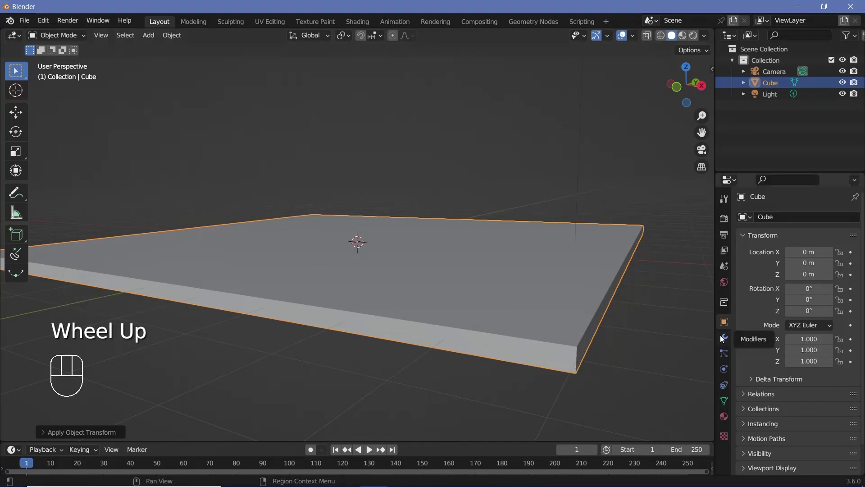
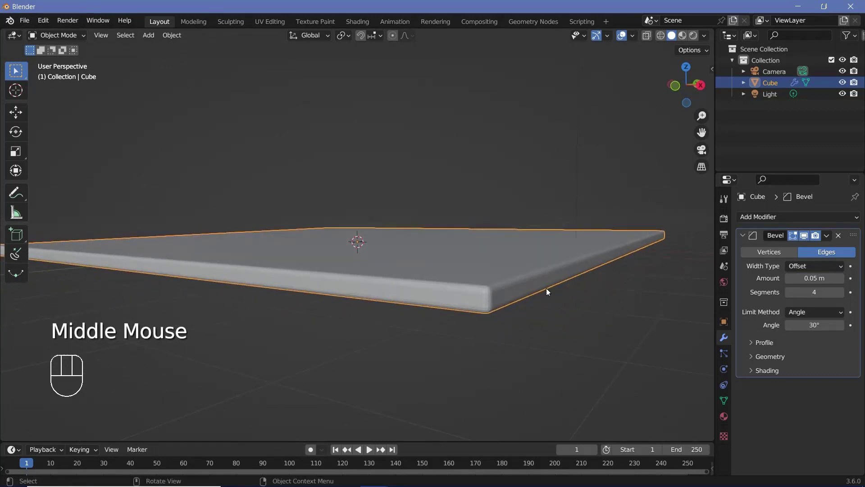
Set the slab's Bevel modifier amount to 0.025 m with 4 segments
{"action": "left_click", "coordinate": [712, 310]}
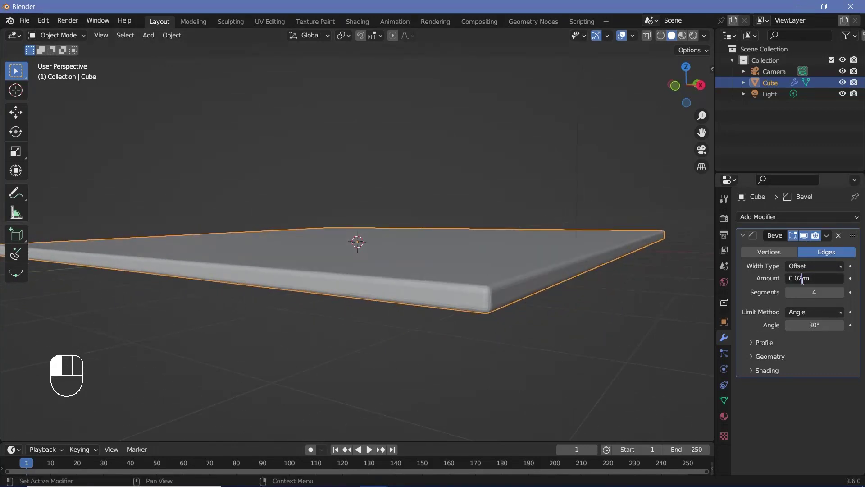
{"action": "left_click_drag", "start_coordinate": [572, 311], "coordinate": [505, 305]}
{"action": "scroll", "scroll_direction": "up", "scroll_amount": 3}
{"action": "left_click_drag", "start_coordinate": [524, 300], "coordinate": [550, 250]}
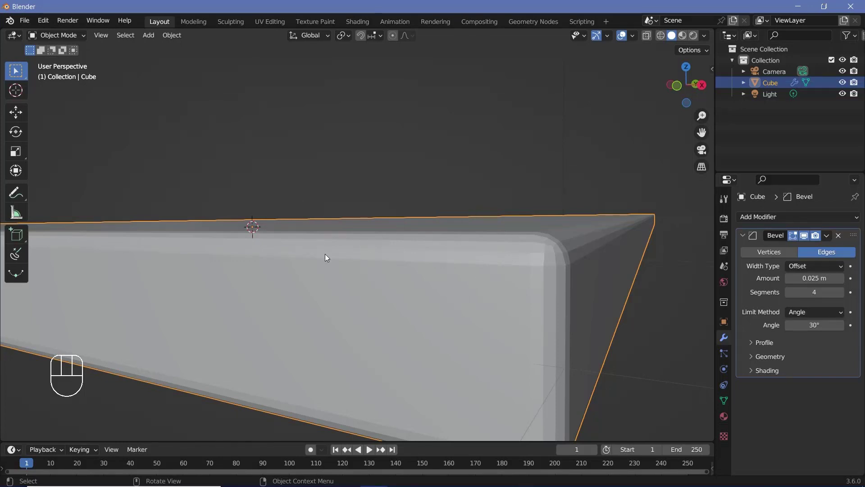
Give the bevelled slab smooth shading and zoom back out to view it whole
{"action": "left_click_drag", "start_coordinate": [328, 256], "coordinate": [165, 32]}
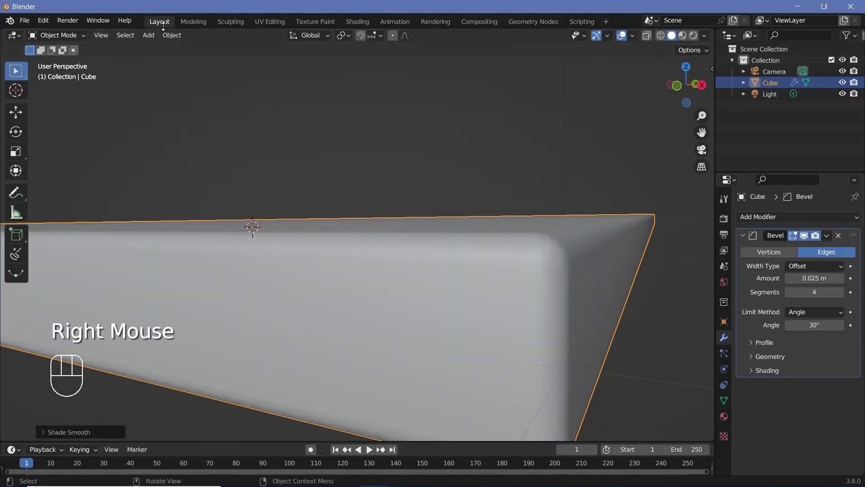
{"action": "left_click", "coordinate": [176, 38]}
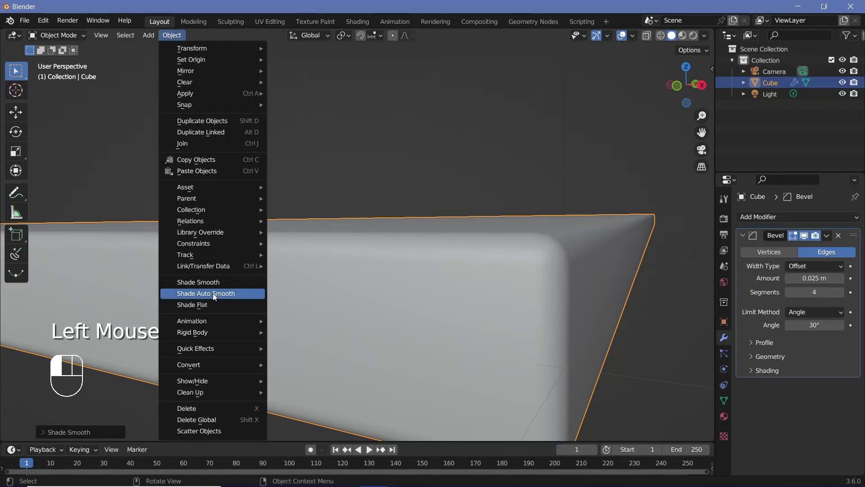
{"action": "right_click", "coordinate": [217, 295]}
{"action": "scroll", "scroll_direction": "down", "scroll_amount": 3}
{"action": "left_click_drag", "start_coordinate": [417, 262], "coordinate": [471, 271]}
{"action": "scroll", "scroll_direction": "down", "scroll_amount": 3}
{"action": "middle_click", "coordinate": [492, 251]}
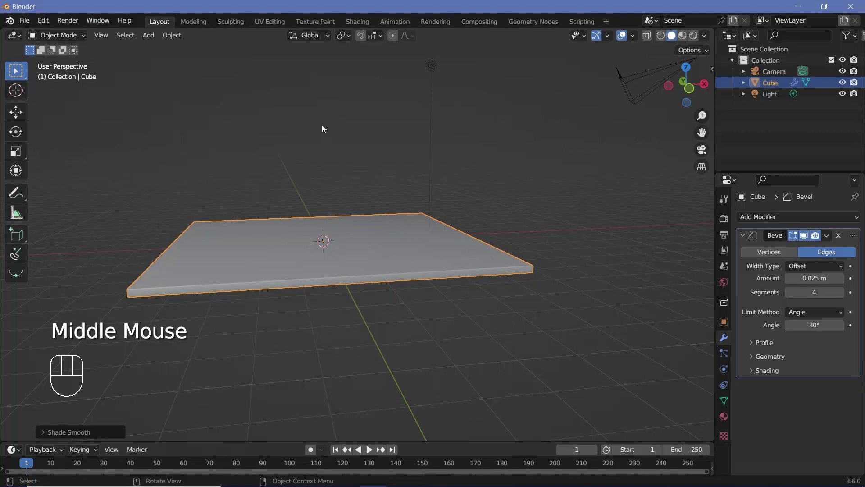
{"action": "middle_click", "coordinate": [448, 274]}
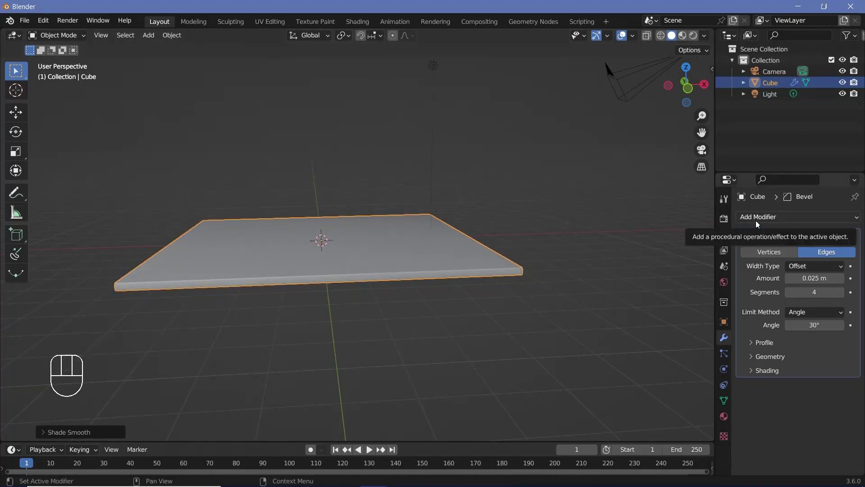
Add an Array modifier with Count 2 so a second slab copy sits beside the first
{"action": "left_click_drag", "start_coordinate": [759, 223], "coordinate": [395, 248]}
{"action": "left_click_drag", "start_coordinate": [465, 267], "coordinate": [422, 254]}
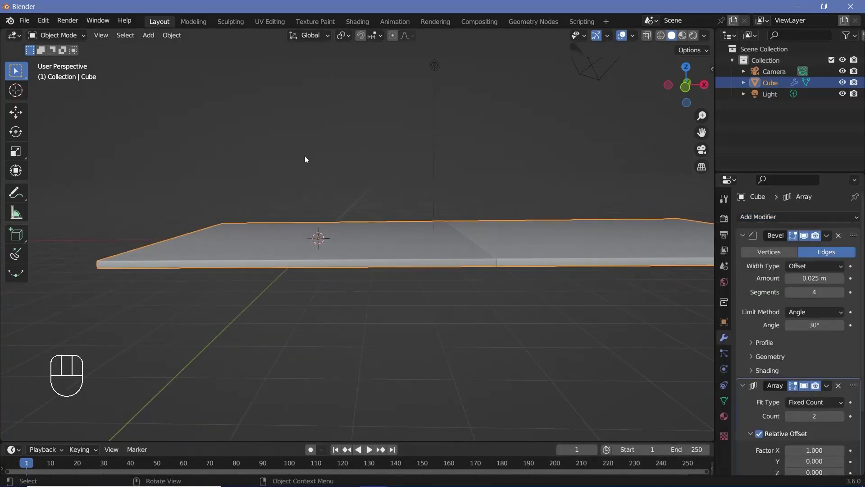
{"action": "left_click_drag", "start_coordinate": [304, 223], "coordinate": [336, 236]}
Add a Plain Axes empty, move it up above the slab, shrink it to 0.8, and reselect the slab
{"action": "key", "text": "shift+a"}
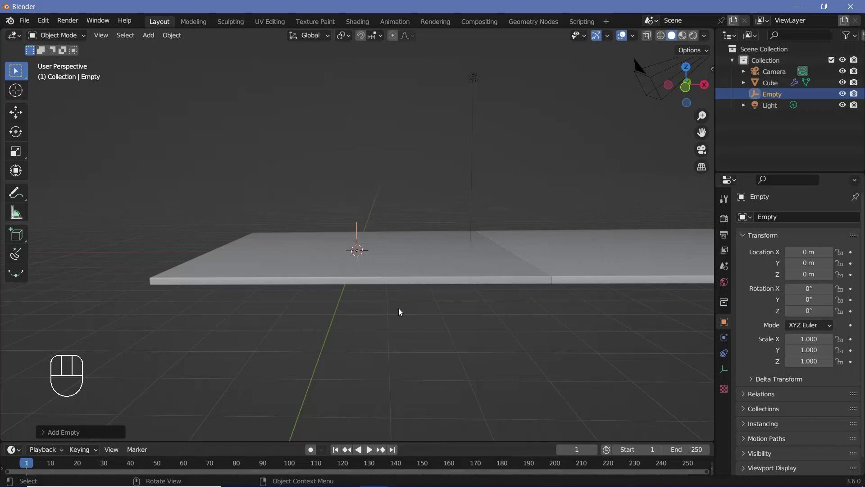
{"action": "key", "text": "g"}
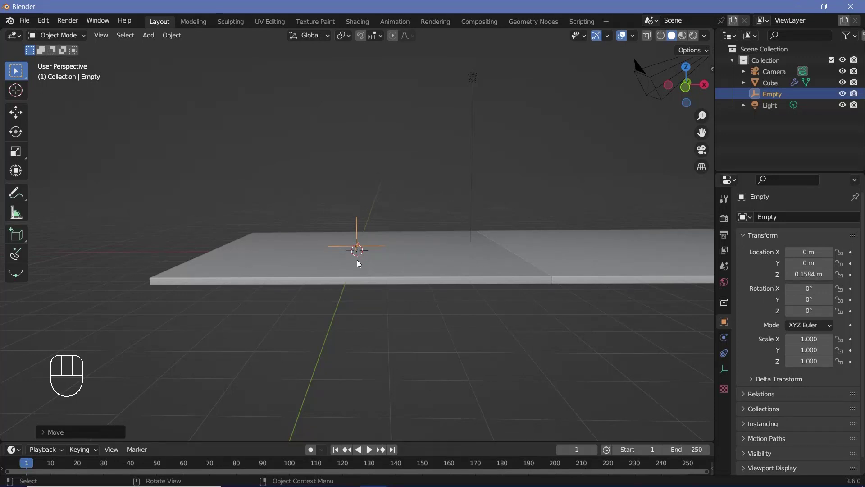
{"action": "key", "text": "s"}
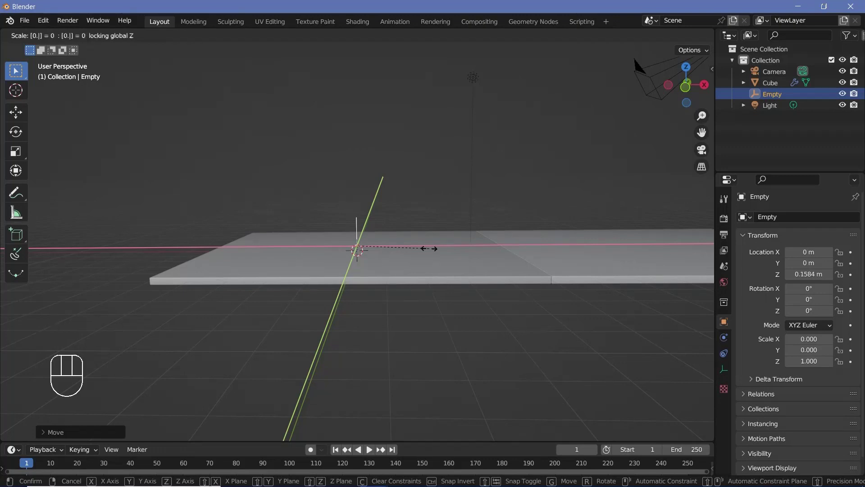
{"action": "left_click_drag", "start_coordinate": [403, 230], "coordinate": [582, 273]}
{"action": "left_click_drag", "start_coordinate": [581, 272], "coordinate": [580, 303]}
{"action": "scroll", "scroll_direction": "down", "scroll_amount": 3}
Switch the array from Relative Offset to Object Offset using the Empty as the offset object
{"action": "left_click", "coordinate": [762, 360]}
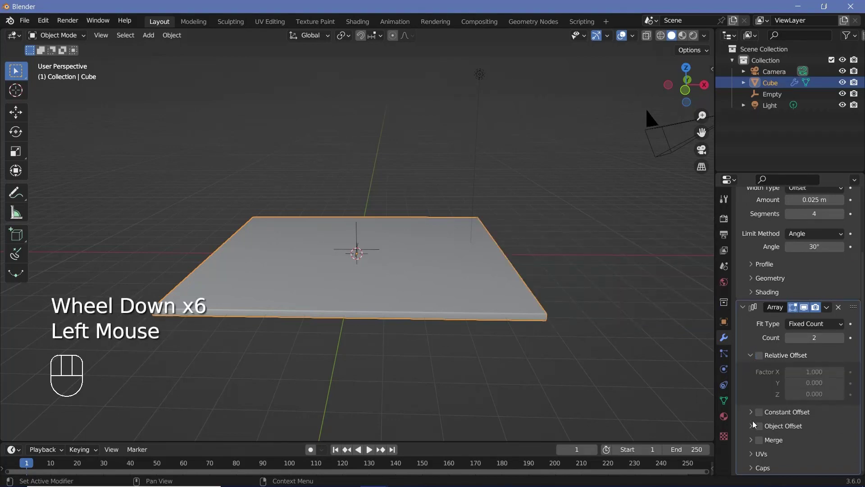
{"action": "left_click", "coordinate": [763, 430]}
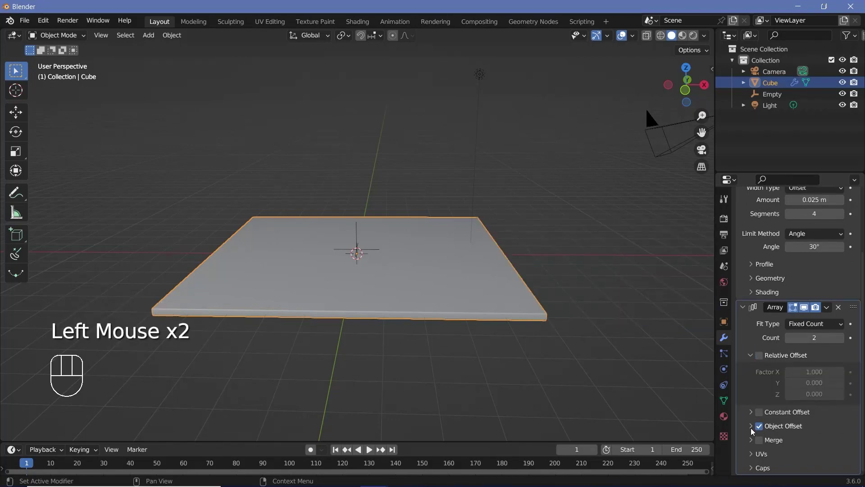
{"action": "left_click", "coordinate": [754, 429]}
{"action": "scroll", "scroll_direction": "down", "scroll_amount": 3}
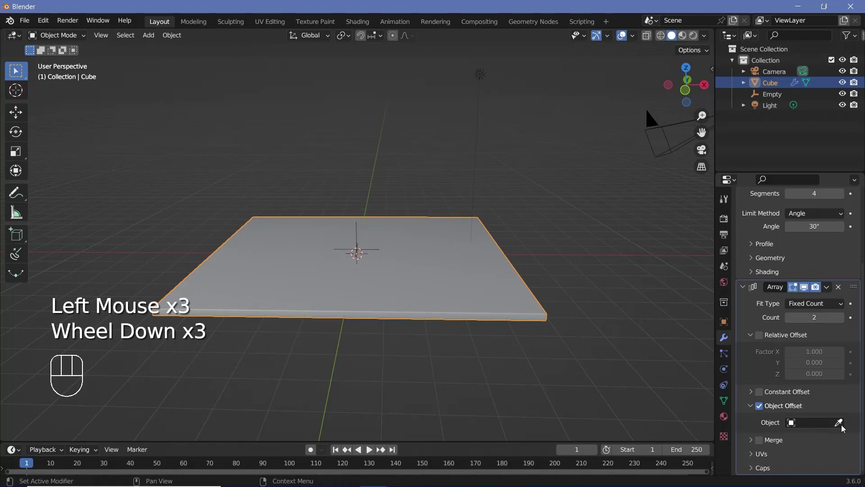
{"action": "left_click", "coordinate": [841, 426]}
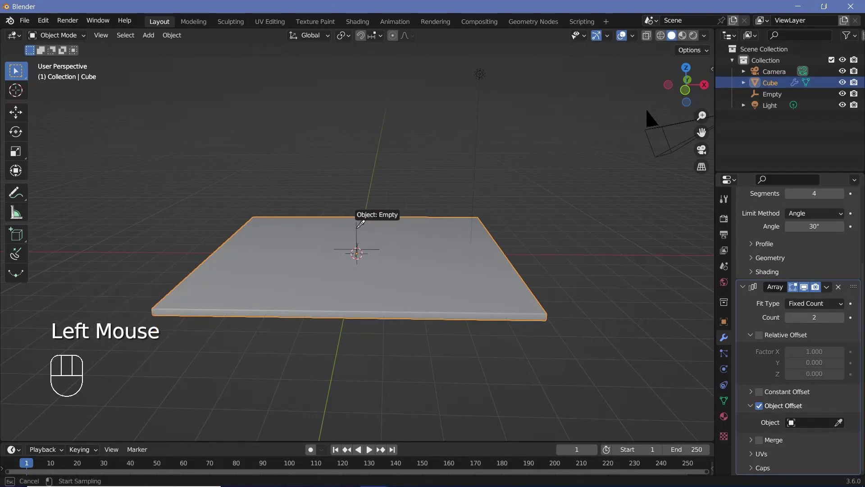
{"action": "middle_click", "coordinate": [466, 280]}
{"action": "scroll", "scroll_direction": "up", "scroll_amount": 3}
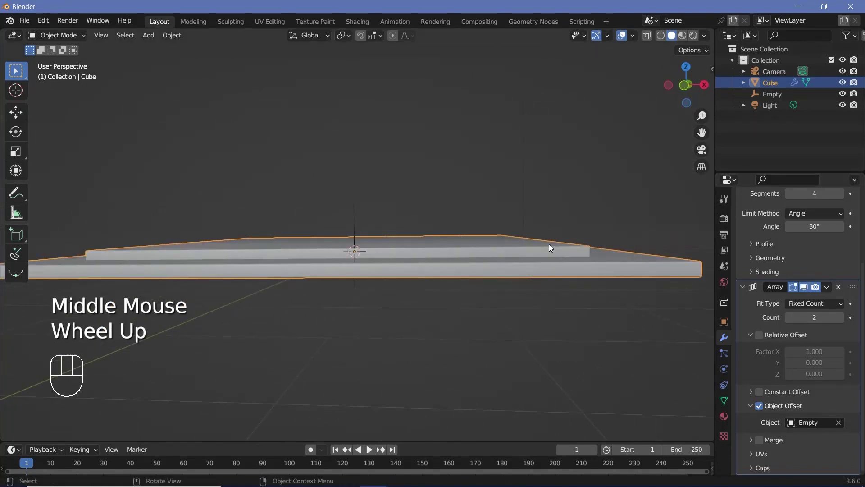
From front view, raise the Empty to about 0.227 m so a smaller slab stacks above the first
{"action": "key", "text": "KP_1"}
{"action": "scroll", "scroll_direction": "up", "scroll_amount": 3}
{"action": "middle_click", "coordinate": [374, 240]}
{"action": "scroll", "scroll_direction": "up", "scroll_amount": 3}
{"action": "left_click", "coordinate": [373, 194]}
{"action": "key", "text": "g"}
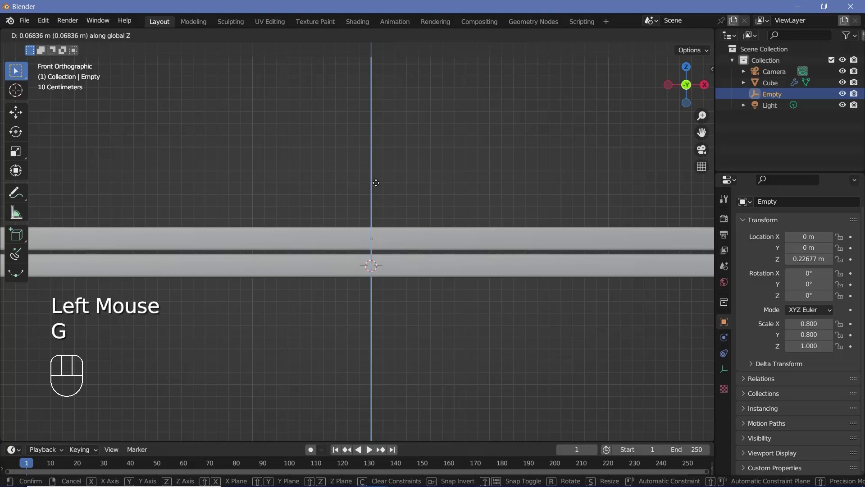
{"action": "scroll", "scroll_direction": "down", "scroll_amount": 3}
{"action": "left_click_drag", "start_coordinate": [410, 202], "coordinate": [438, 194]}
{"action": "scroll", "scroll_direction": "down", "scroll_amount": 3}
{"action": "middle_click", "coordinate": [430, 197]}
{"action": "left_click_drag", "start_coordinate": [506, 278], "coordinate": [526, 283]}
{"action": "scroll", "scroll_direction": "down", "scroll_amount": 3}
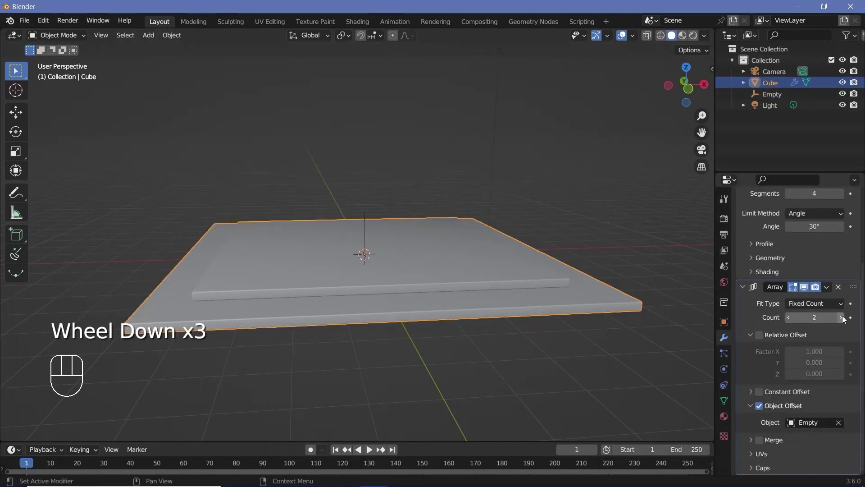
Set the Array count to 12 to build a stepped pyramid of shrinking slabs
{"action": "double_click", "coordinate": [844, 322]}
{"action": "left_click", "coordinate": [845, 321]}
{"action": "left_click_drag", "start_coordinate": [373, 255], "coordinate": [341, 261]}
{"action": "left_click_drag", "start_coordinate": [345, 258], "coordinate": [366, 232]}
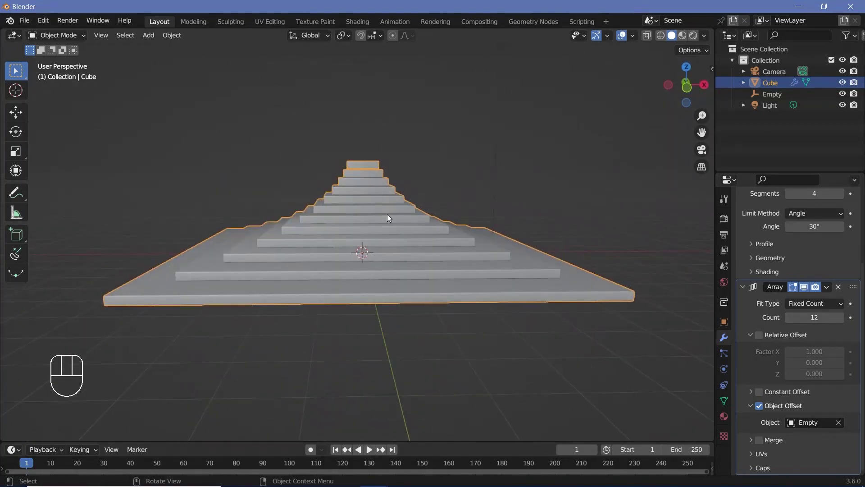
{"action": "left_click_drag", "start_coordinate": [389, 160], "coordinate": [390, 195]}
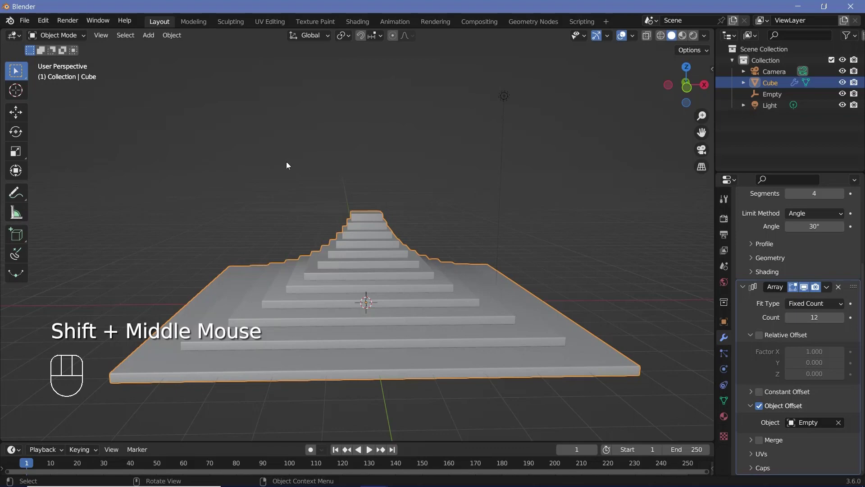
Add a second cube and move it to hover above the pyramid's peak
{"action": "key", "text": "shift+a"}
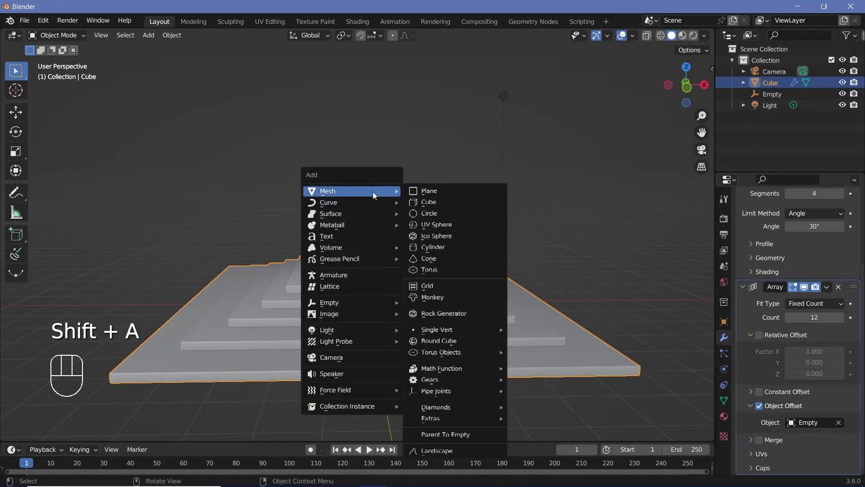
{"action": "key", "text": "g"}
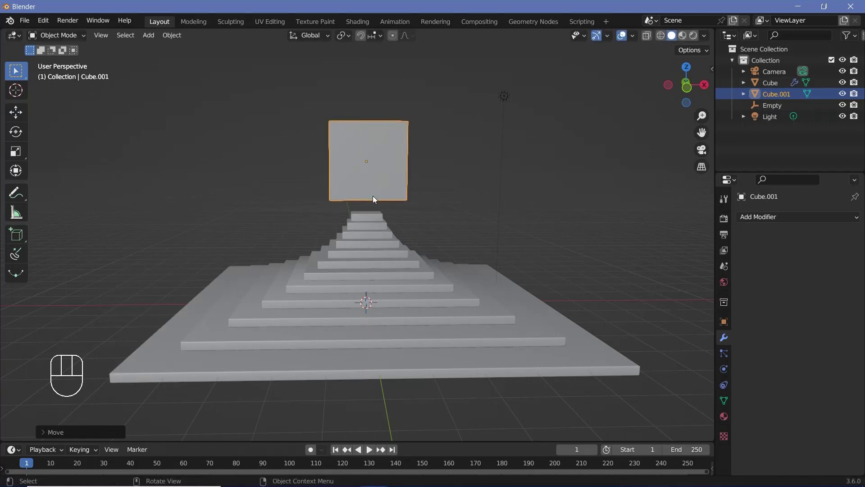
{"action": "left_click_drag", "start_coordinate": [365, 200], "coordinate": [343, 207]}
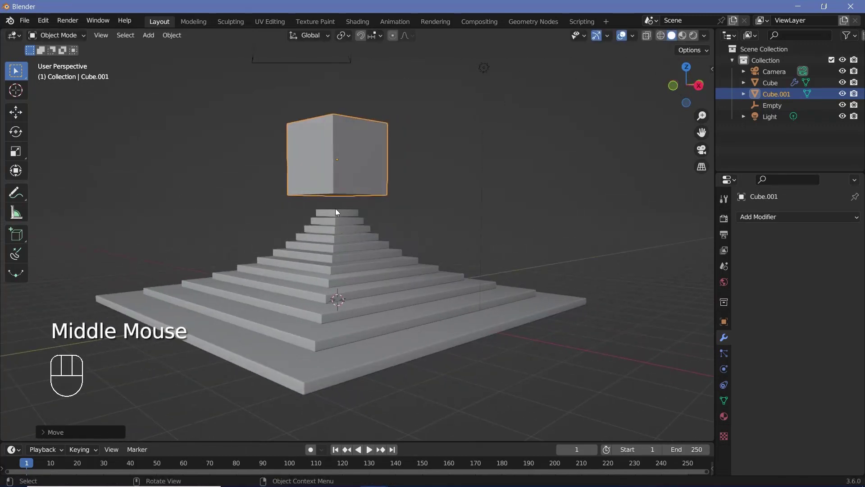
{"action": "middle_click", "coordinate": [393, 188]}
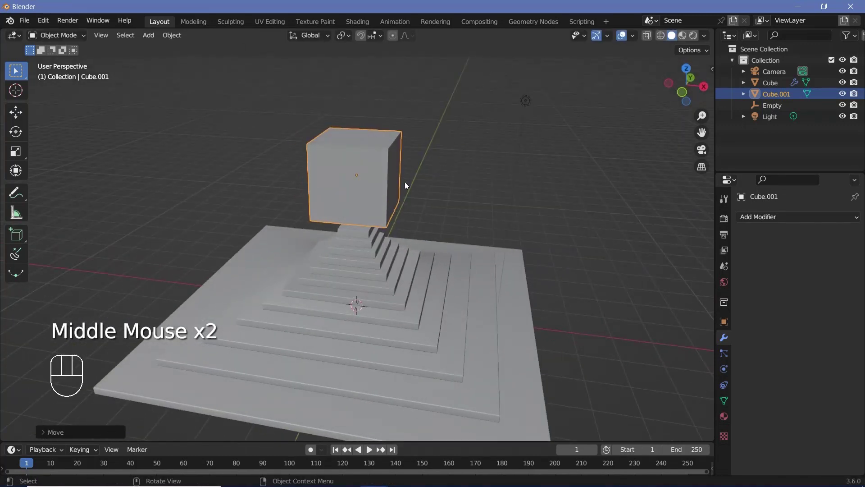
{"action": "scroll", "scroll_direction": "up", "scroll_amount": 3}
{"action": "left_click_drag", "start_coordinate": [417, 196], "coordinate": [425, 190]}
{"action": "key", "text": "r"}
{"action": "left_click_drag", "start_coordinate": [373, 193], "coordinate": [289, 206]}
{"action": "middle_click", "coordinate": [287, 229]}
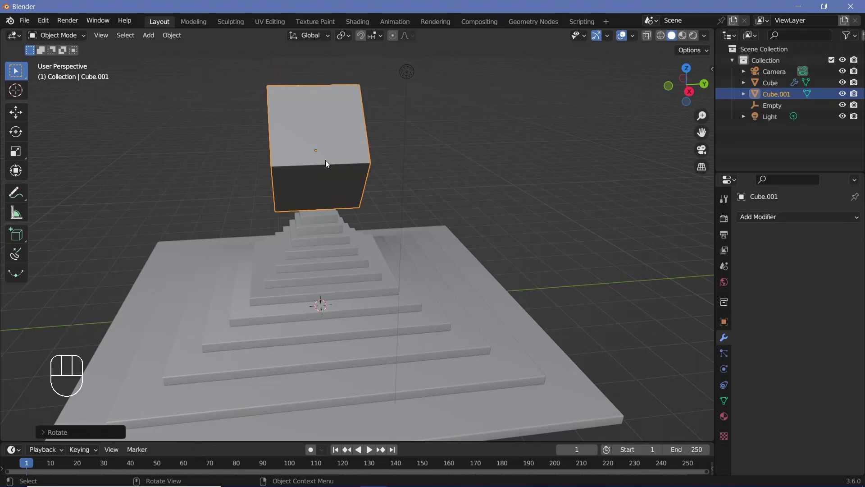
Rotate the floating cube along several axes until it balances on one corner
{"action": "key", "text": "r"}
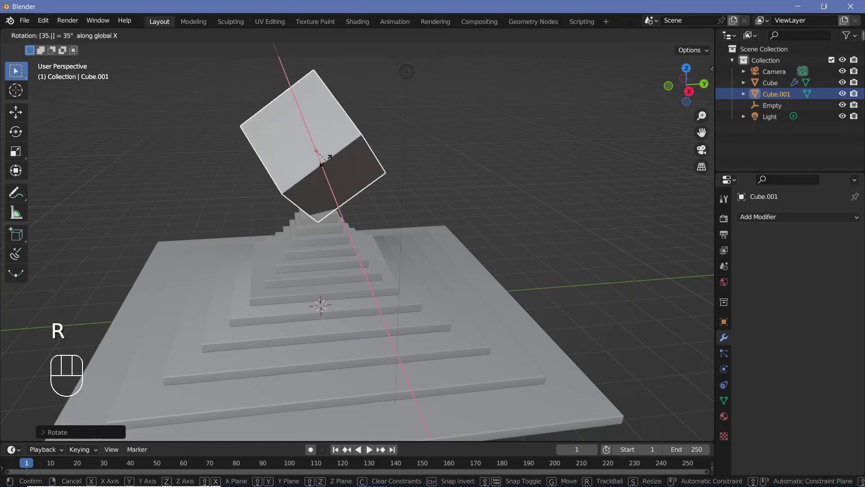
{"action": "left_click_drag", "start_coordinate": [335, 162], "coordinate": [439, 157]}
{"action": "key", "text": "g"}
{"action": "scroll", "scroll_direction": "down", "scroll_amount": 3}
{"action": "left_click_drag", "start_coordinate": [383, 169], "coordinate": [327, 172]}
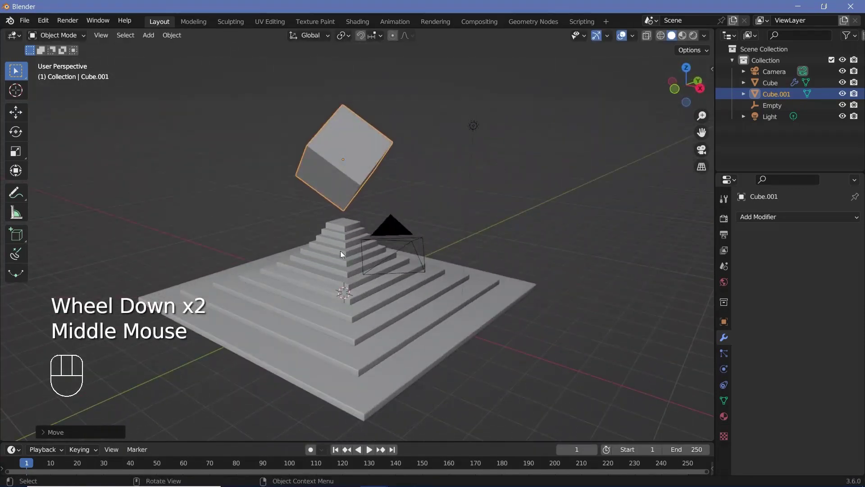
{"action": "left_click_drag", "start_coordinate": [313, 166], "coordinate": [394, 176]}
{"action": "left_click_drag", "start_coordinate": [387, 209], "coordinate": [366, 205]}
{"action": "key", "text": "r"}
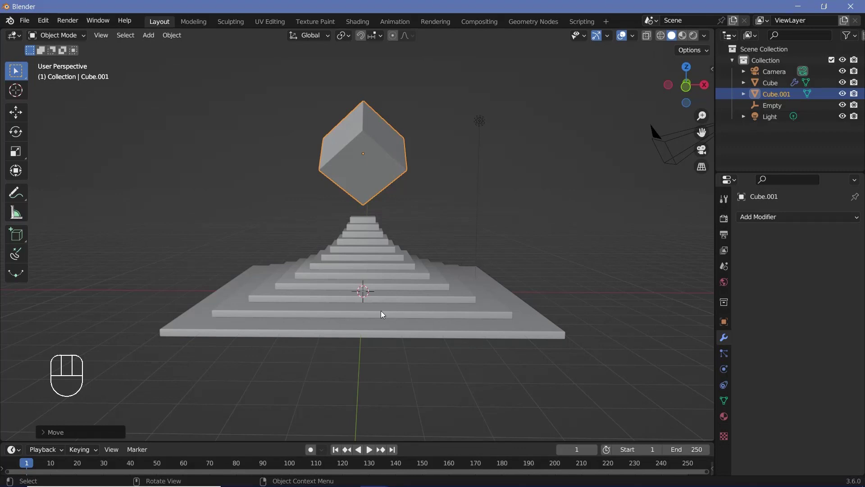
Add a floor plane and scale it to match the pyramid's base
{"action": "key", "text": "shift+a"}
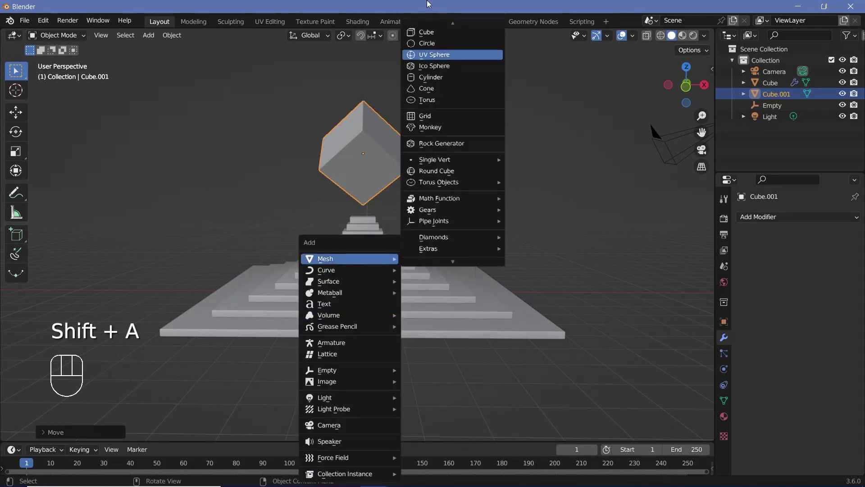
{"action": "key", "text": "s"}
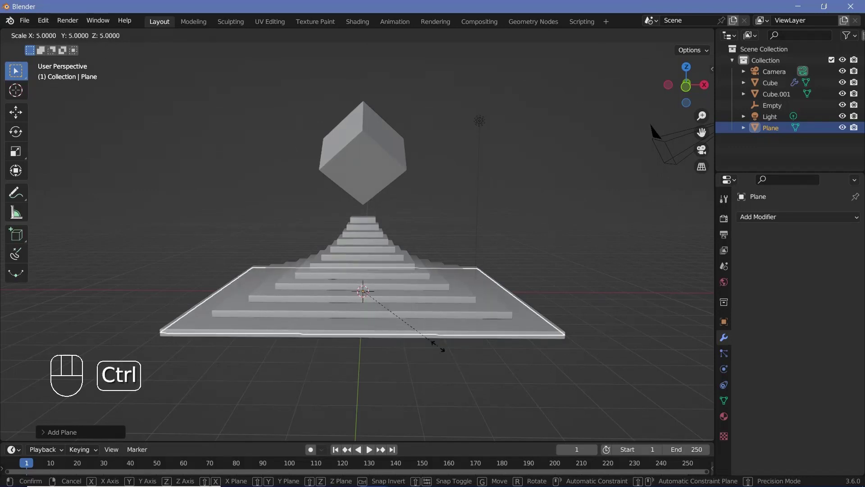
{"action": "key", "text": "g"}
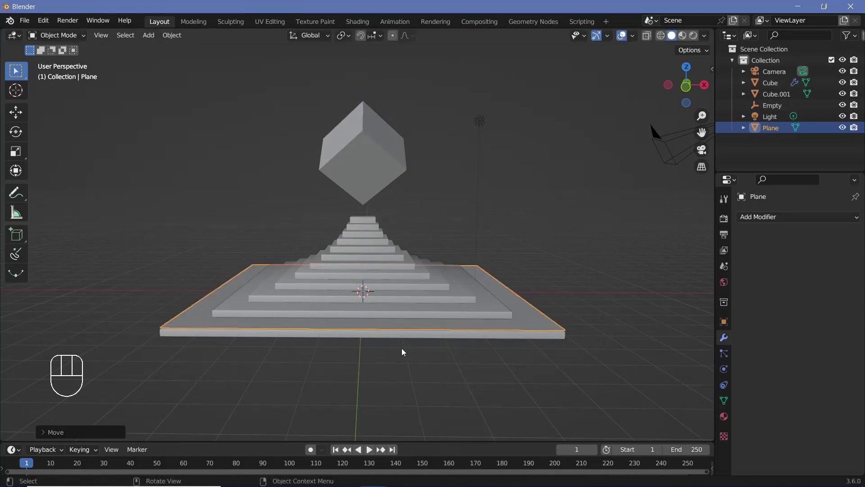
{"action": "key", "text": "Tab"}
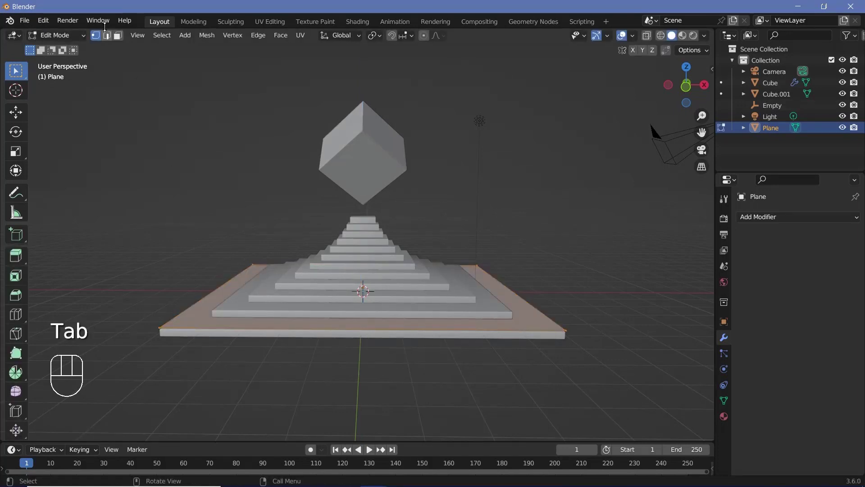
In Edit Mode, inset the plane's face to form an inner border, then leave Edit Mode
{"action": "left_click", "coordinate": [118, 36]}
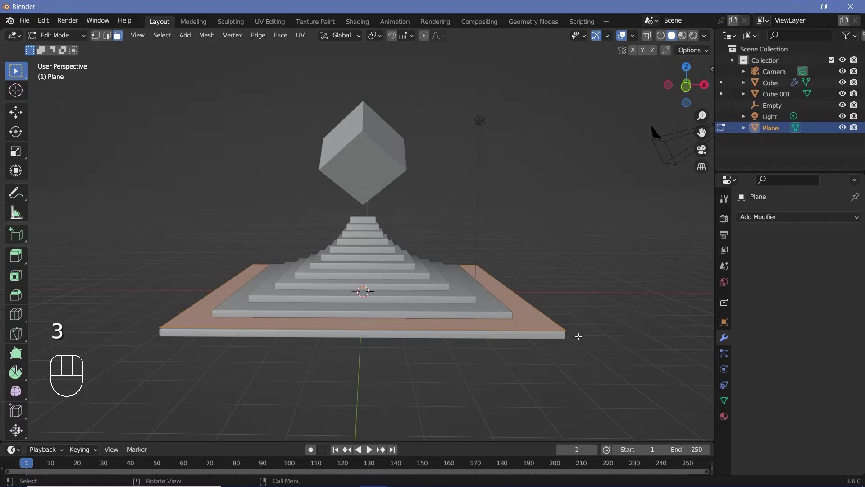
{"action": "key", "text": "3"}
{"action": "key", "text": "i"}
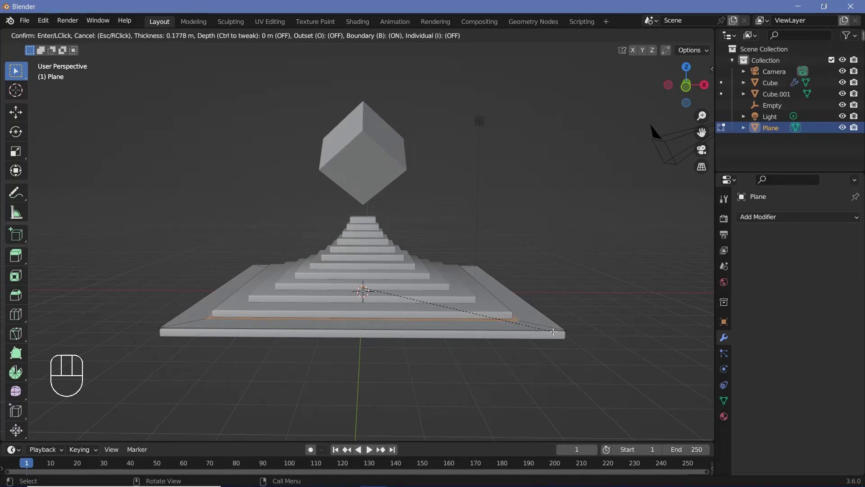
{"action": "key", "text": "x"}
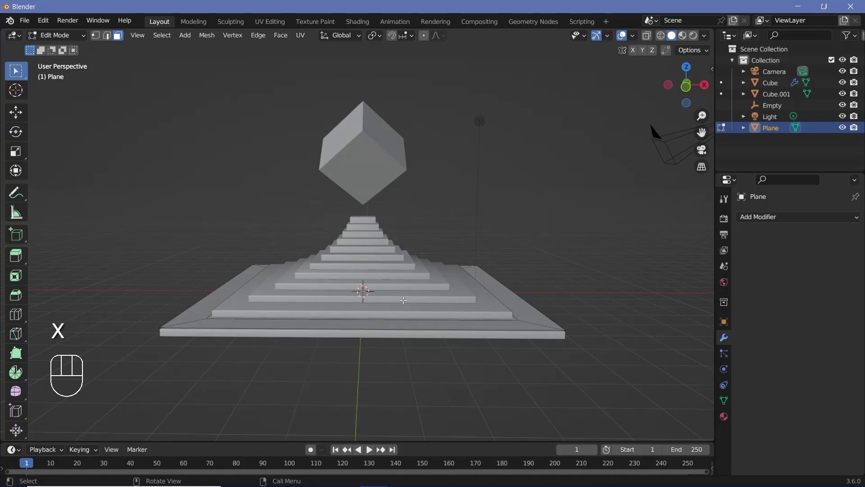
{"action": "key", "text": "Tab"}
{"action": "middle_click", "coordinate": [373, 311]}
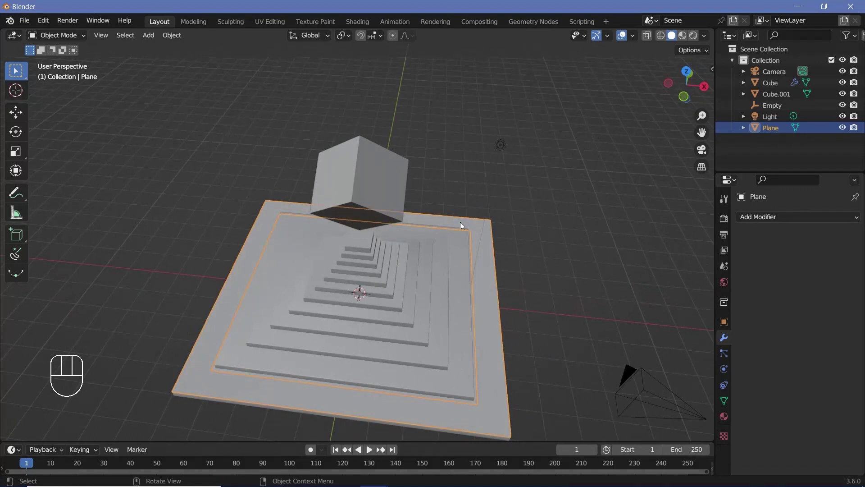
Add a Hair particle system to the floor plane with 100 strands of 50 segments
{"action": "middle_click", "coordinate": [391, 342]}
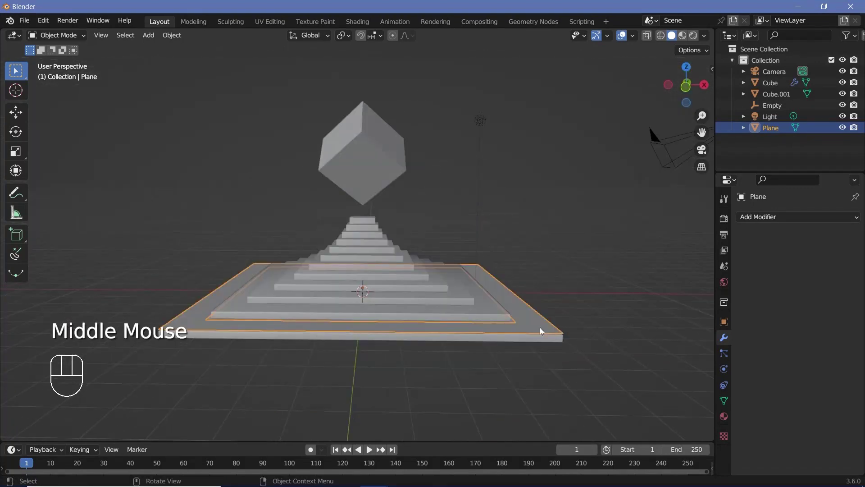
{"action": "left_click_drag", "start_coordinate": [730, 356], "coordinate": [838, 227]}
{"action": "left_click", "coordinate": [857, 223]}
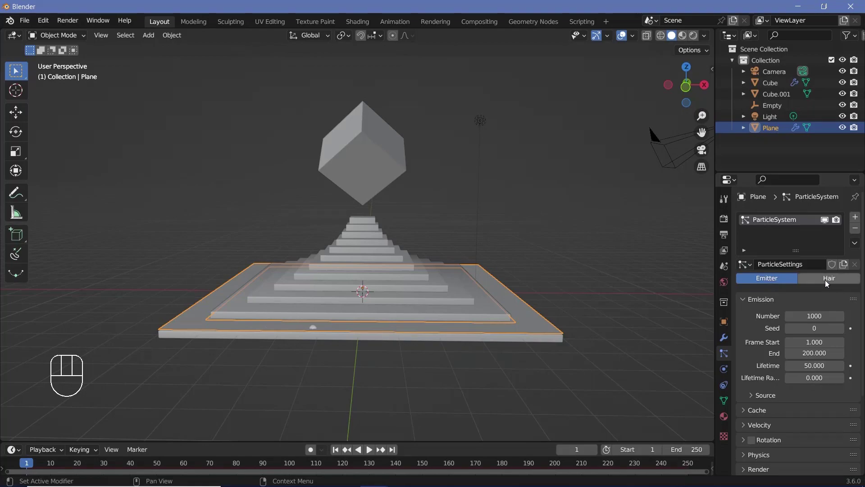
{"action": "left_click", "coordinate": [830, 280]}
{"action": "left_click_drag", "start_coordinate": [524, 276], "coordinate": [530, 268]}
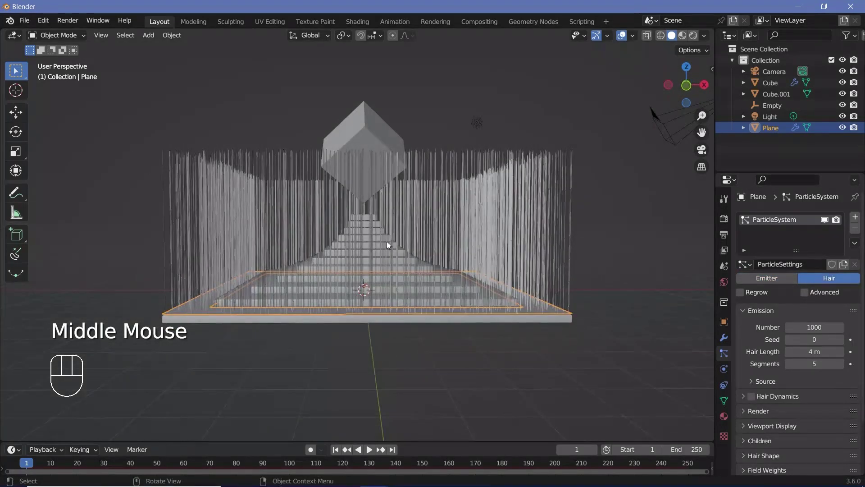
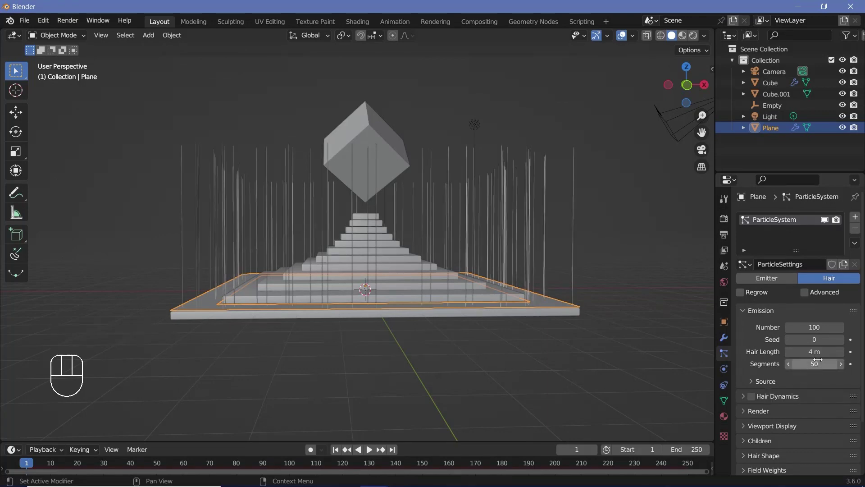
Raise the hair Velocity Randomize to 0.500 to scatter strand directions
{"action": "scroll", "scroll_direction": "down", "scroll_amount": 3}
{"action": "middle_click", "coordinate": [441, 253]}
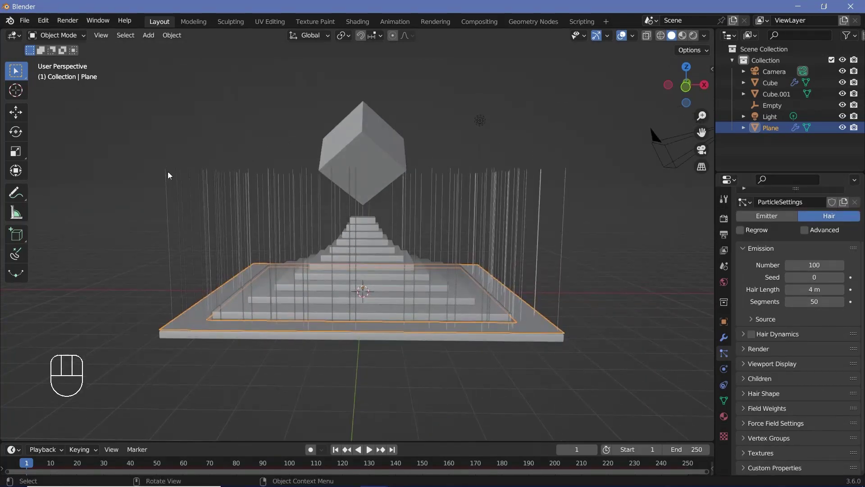
{"action": "left_click_drag", "start_coordinate": [307, 183], "coordinate": [186, 184]}
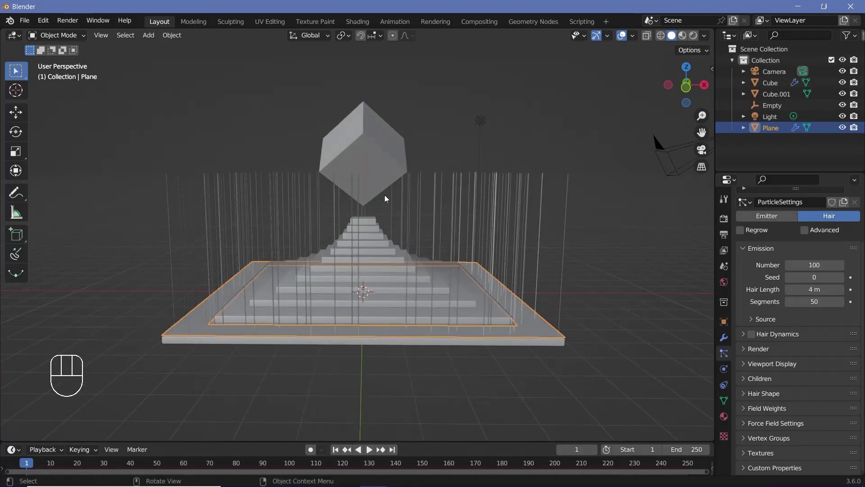
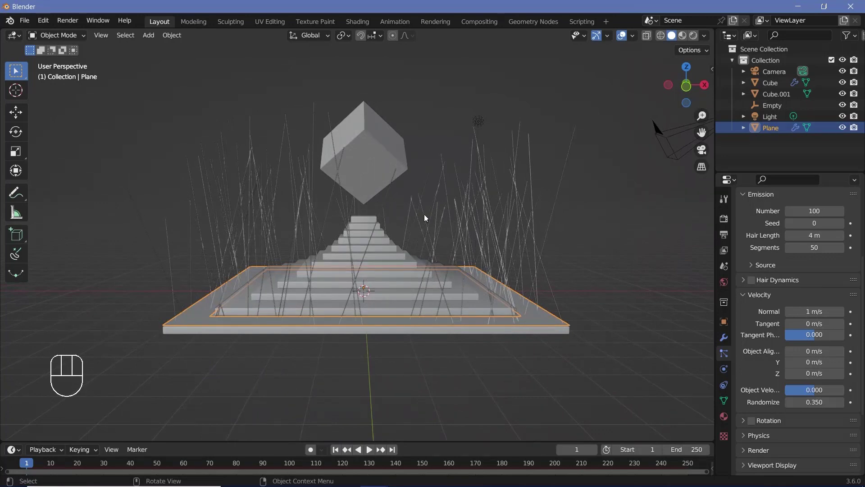
{"action": "left_click_drag", "start_coordinate": [564, 331], "coordinate": [447, 222]}
{"action": "scroll", "scroll_direction": "down", "scroll_amount": 3}
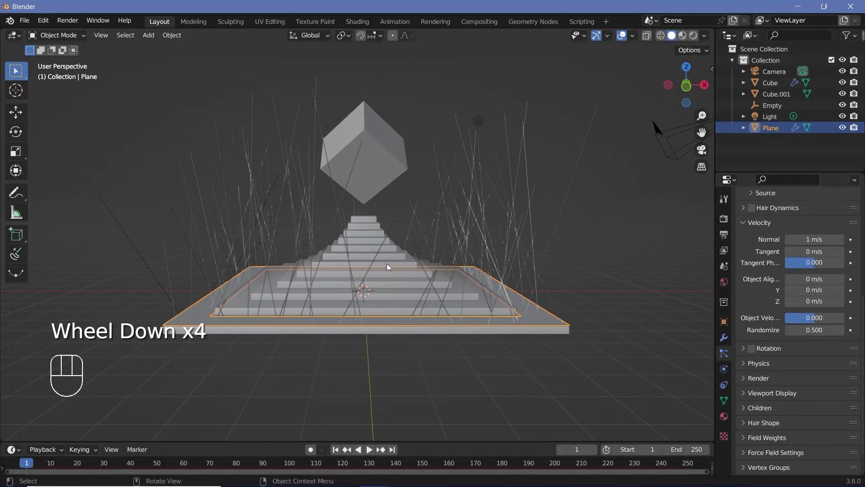
{"action": "left_click_drag", "start_coordinate": [746, 412], "coordinate": [775, 360]}
Add Interpolated children with Display Amount 100 around each hair strand
{"action": "scroll", "scroll_direction": "down", "scroll_amount": 3}
{"action": "left_click", "coordinate": [828, 379]}
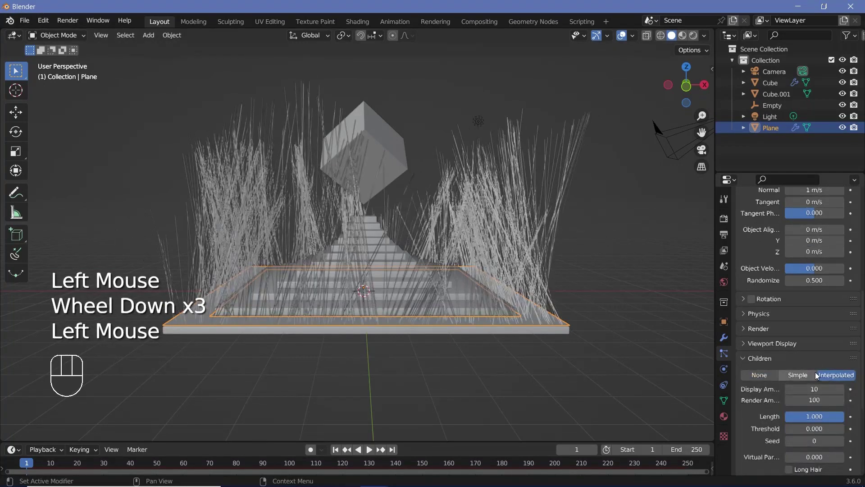
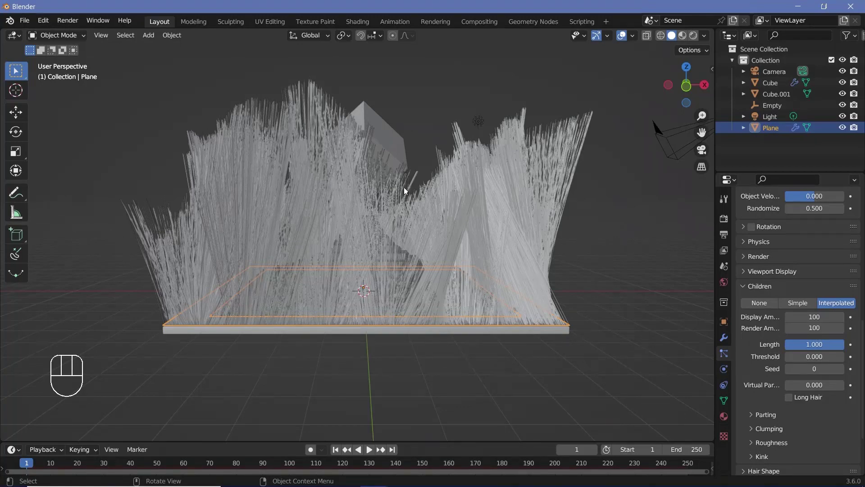
{"action": "left_click_drag", "start_coordinate": [463, 231], "coordinate": [333, 322]}
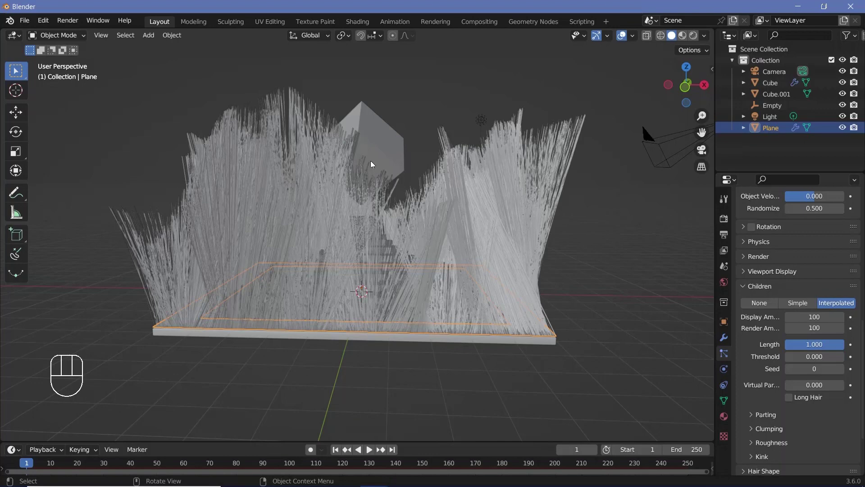
Set child Clumping to 1.0 so the grass gathers into sharp spikes, and set frame End to 150
{"action": "left_click", "coordinate": [748, 317]}
{"action": "scroll", "scroll_direction": "down", "scroll_amount": 3}
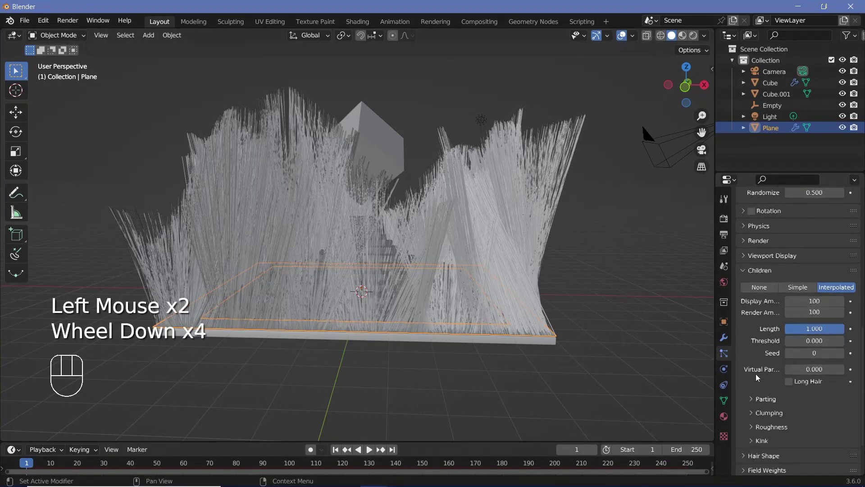
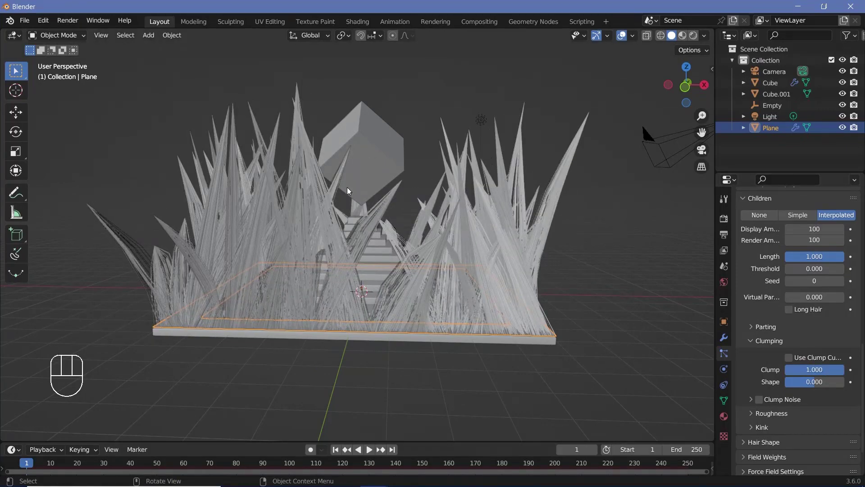
{"action": "left_click_drag", "start_coordinate": [495, 239], "coordinate": [402, 222]}
{"action": "middle_click", "coordinate": [393, 229]}
{"action": "scroll", "scroll_direction": "down", "scroll_amount": 3}
{"action": "scroll", "scroll_direction": "up", "scroll_amount": 3}
{"action": "scroll", "scroll_direction": "up", "scroll_amount": 3}
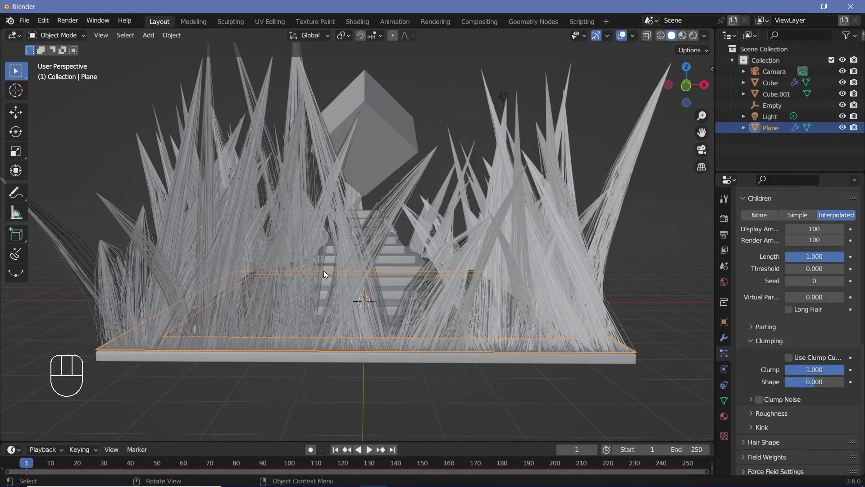
{"action": "left_click_drag", "start_coordinate": [481, 312], "coordinate": [495, 320]}
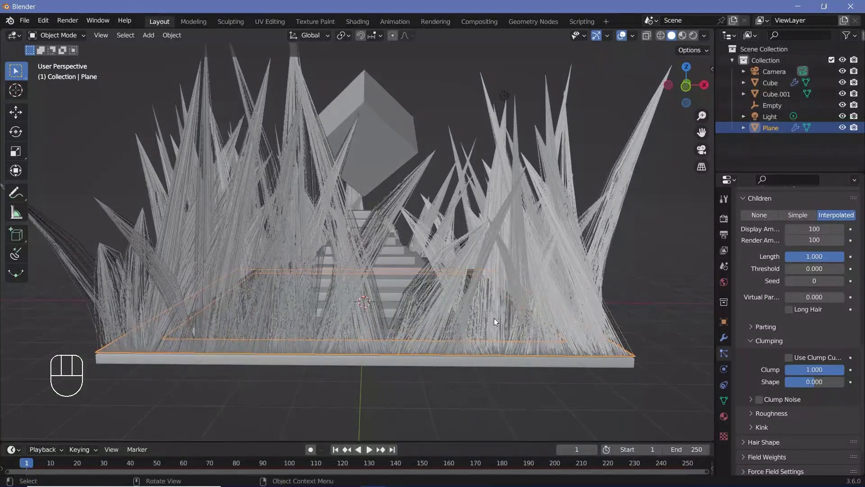
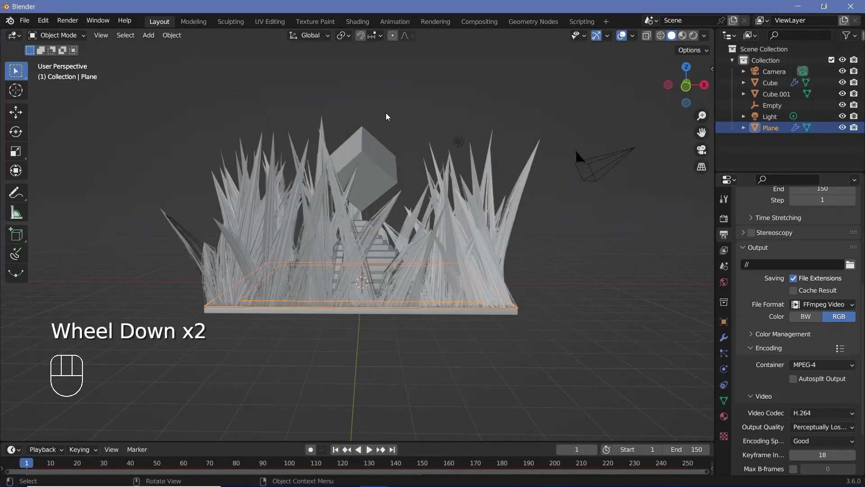
Add a Turbulence force field raised above the grass and set its Strength to 10
{"action": "key", "text": "shift+a"}
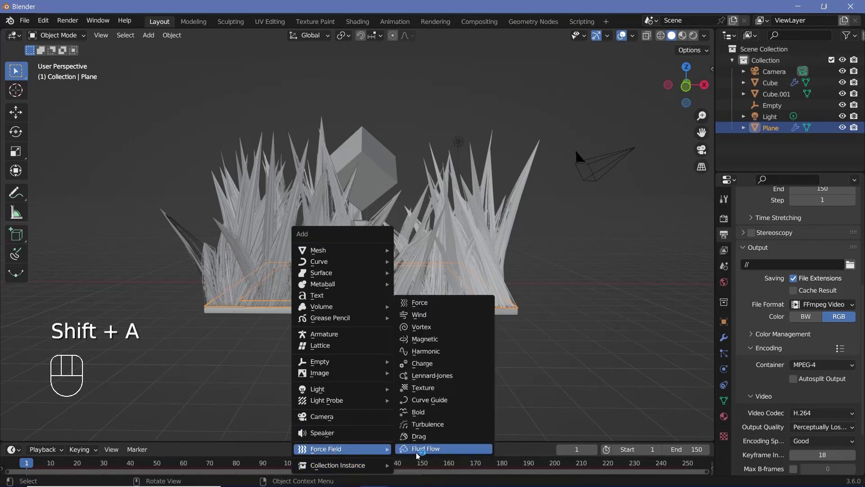
{"action": "key", "text": "g"}
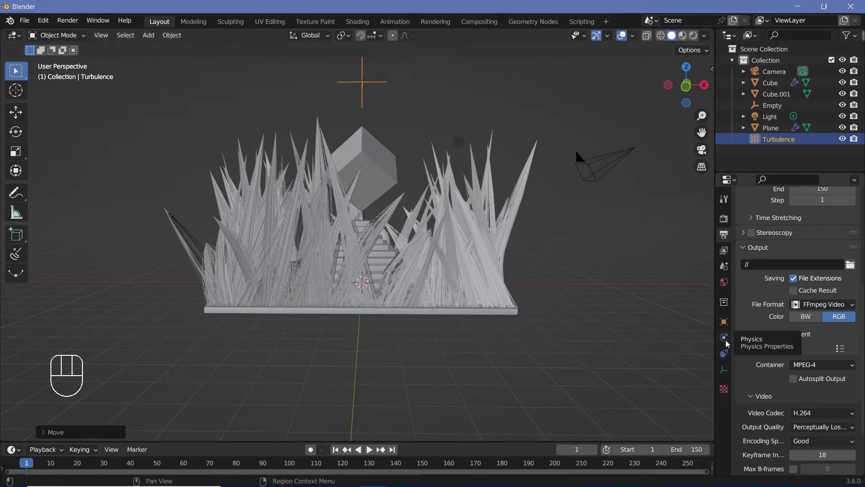
{"action": "left_click", "coordinate": [730, 342]}
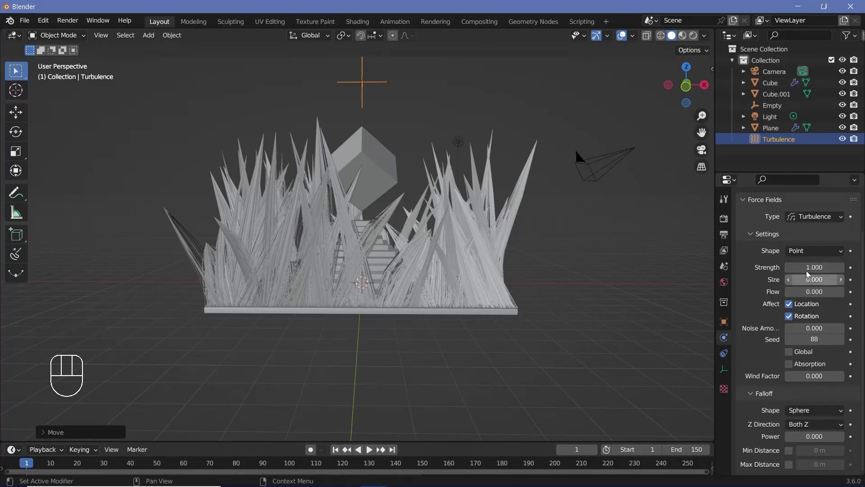
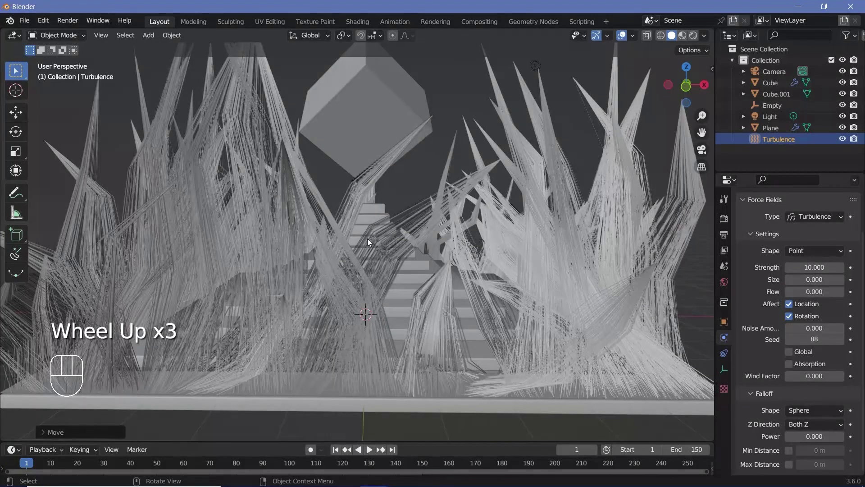
{"action": "scroll", "scroll_direction": "up", "scroll_amount": 3}
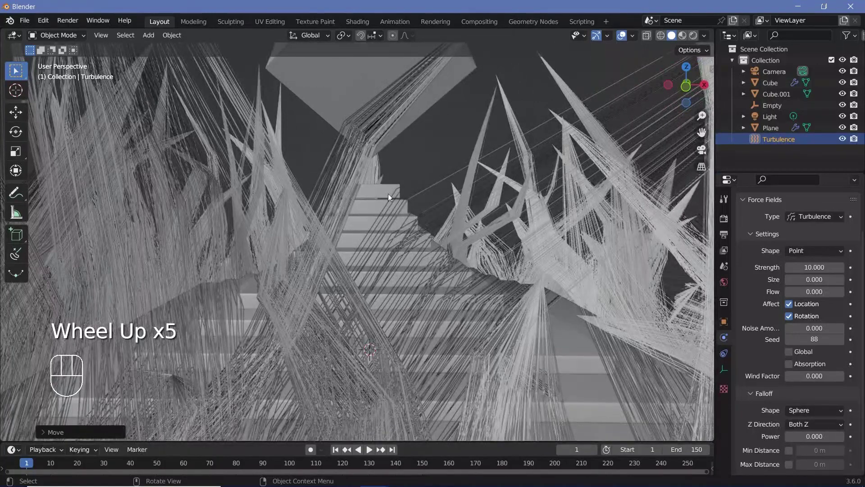
{"action": "scroll", "scroll_direction": "down", "scroll_amount": 3}
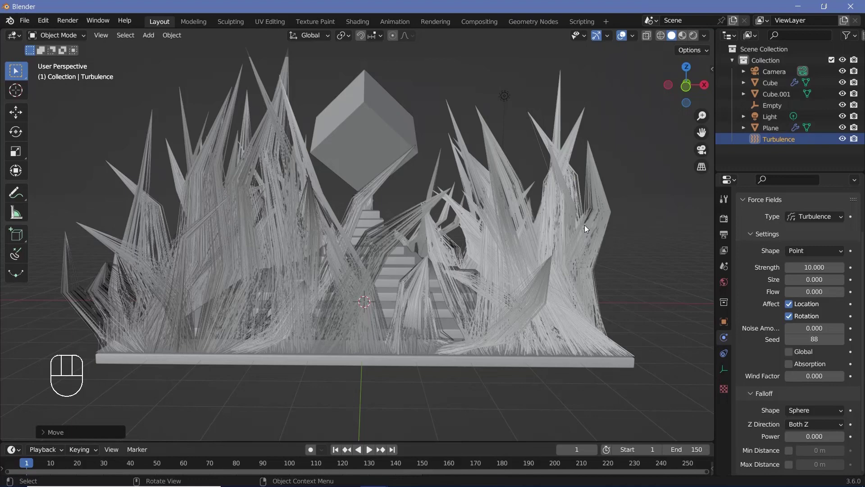
{"action": "left_click_drag", "start_coordinate": [559, 244], "coordinate": [681, 173]}
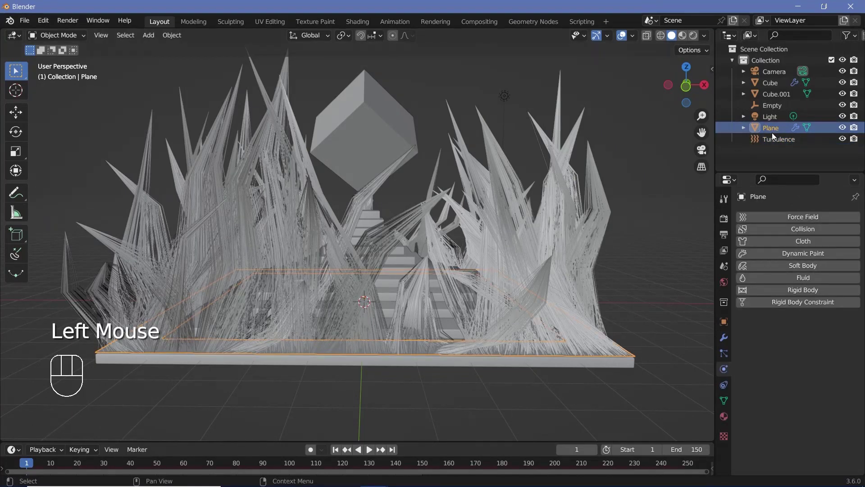
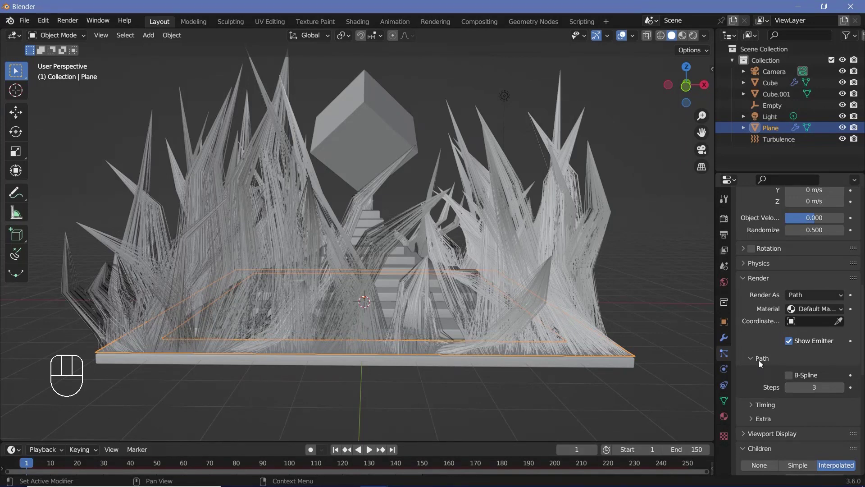
Set the grass particles' render path Steps and viewport Strand Steps to 7
{"action": "left_click_drag", "start_coordinate": [754, 436], "coordinate": [762, 372]}
{"action": "scroll", "scroll_direction": "down", "scroll_amount": 3}
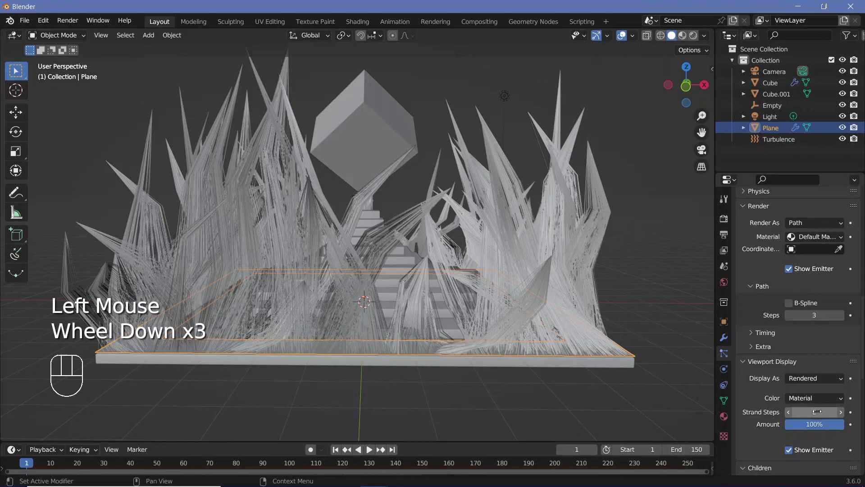
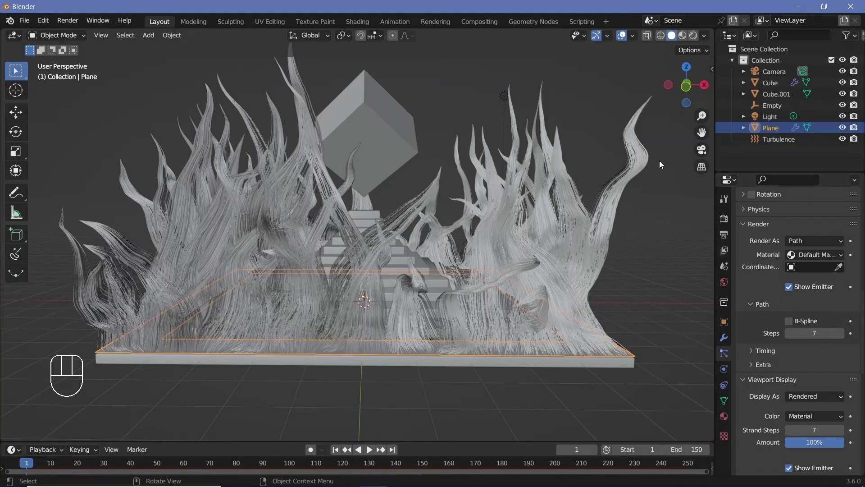
{"action": "left_click_drag", "start_coordinate": [780, 143], "coordinate": [728, 345]}
Set the Turbulence field Size to 5.0 and play back to check the broader grass sweep
{"action": "left_click", "coordinate": [727, 345]}
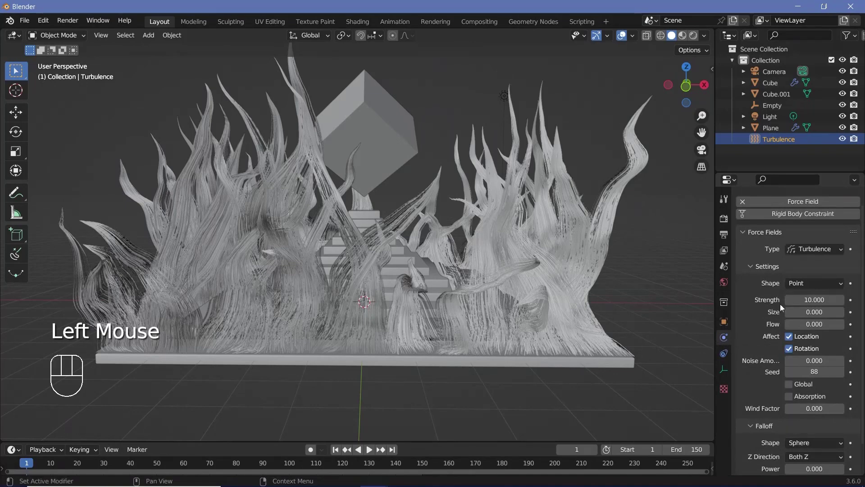
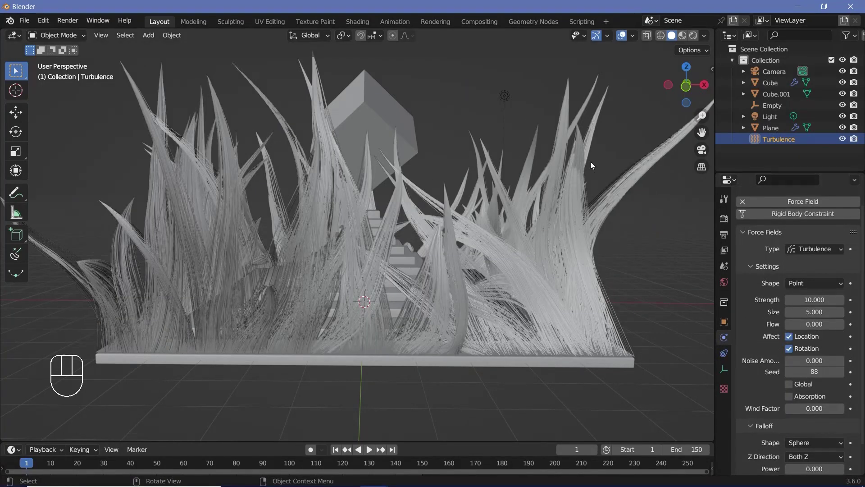
{"action": "scroll", "scroll_direction": "down", "scroll_amount": 3}
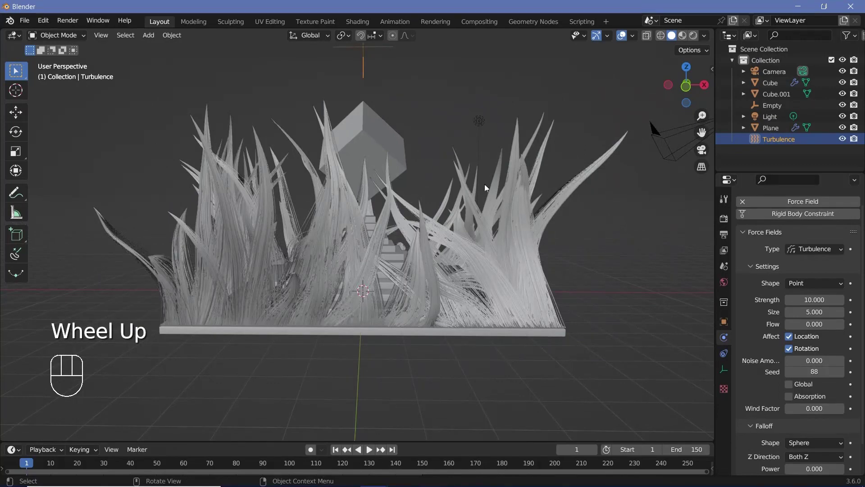
{"action": "key", "text": "space"}
{"action": "key", "text": "space"}
{"action": "scroll", "scroll_direction": "up", "scroll_amount": 3}
{"action": "scroll", "scroll_direction": "down", "scroll_amount": 3}
{"action": "key", "text": "space"}
{"action": "key", "text": "space"}
Rewind the timeline to frame 0 and test-rotate the Turbulence field in place
{"action": "left_click", "coordinate": [27, 466]}
{"action": "scroll", "scroll_direction": "down", "scroll_amount": 3}
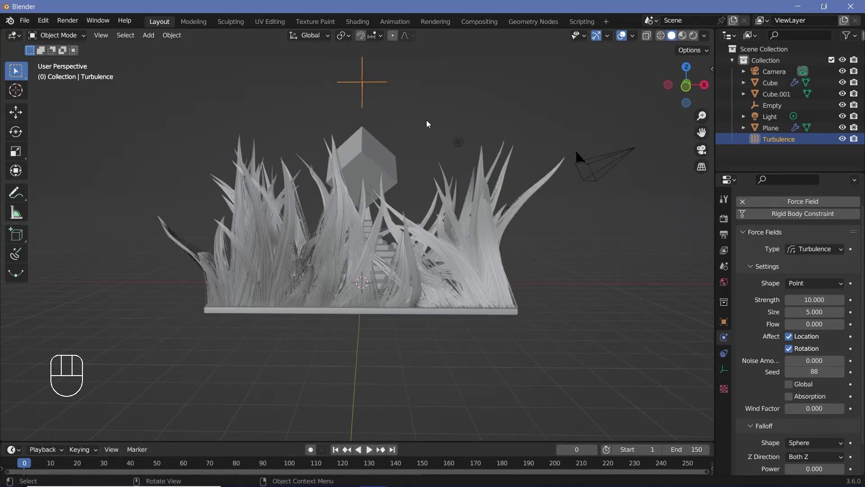
{"action": "key", "text": "r"}
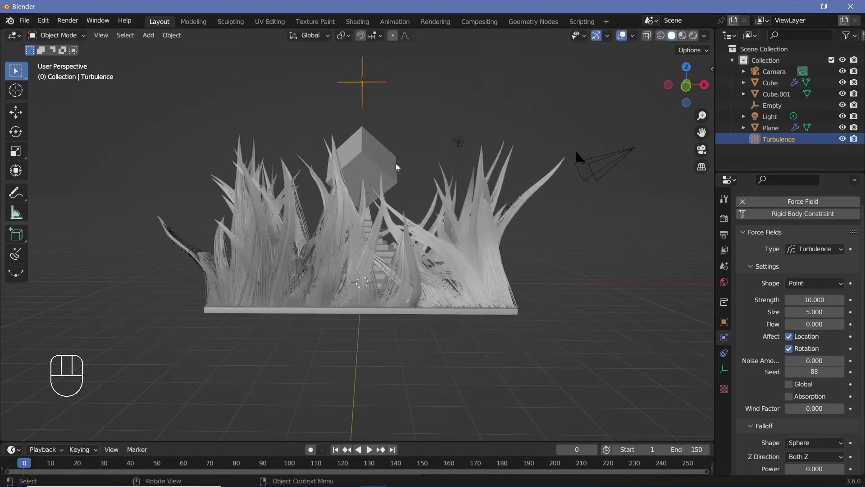
Add a Bezier circle and raise it straight up to float above the pyramid
{"action": "key", "text": "shift+a"}
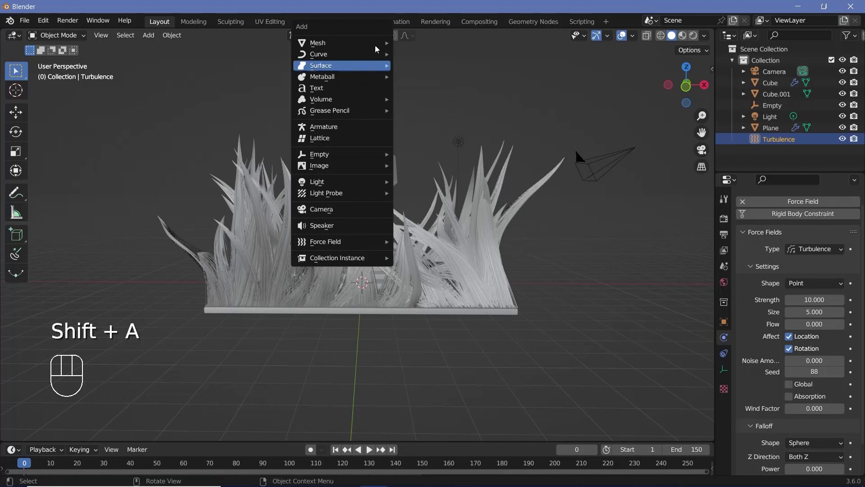
{"action": "key", "text": "g"}
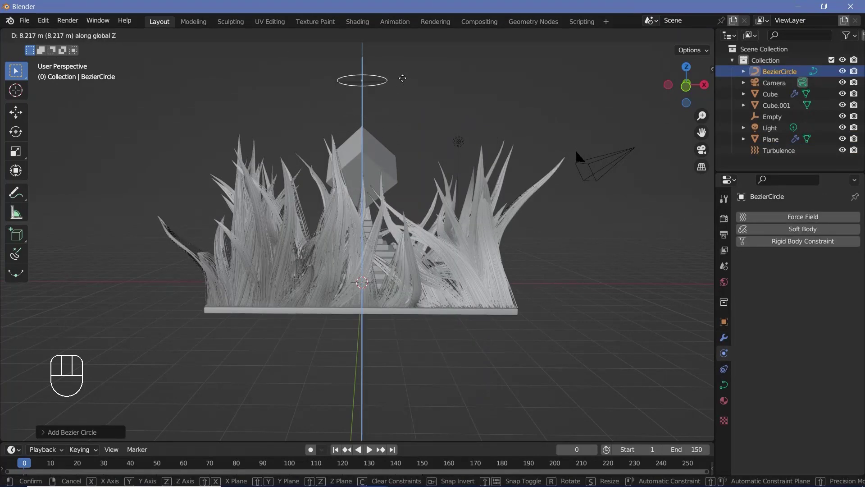
{"action": "middle_click", "coordinate": [408, 117]}
{"action": "left_click_drag", "start_coordinate": [371, 69], "coordinate": [422, 107]}
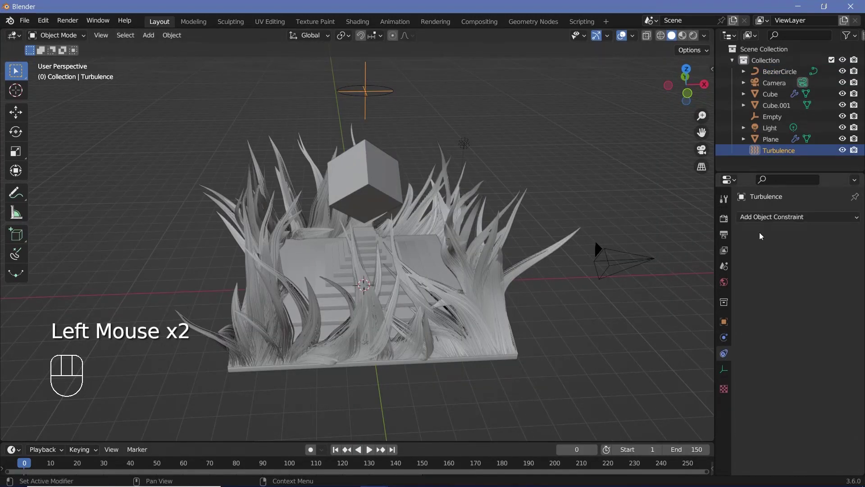
Give the Turbulence field a Follow Path constraint targeting BezierCircle
{"action": "left_click_drag", "start_coordinate": [767, 219], "coordinate": [830, 299]}
{"action": "left_click", "coordinate": [844, 252]}
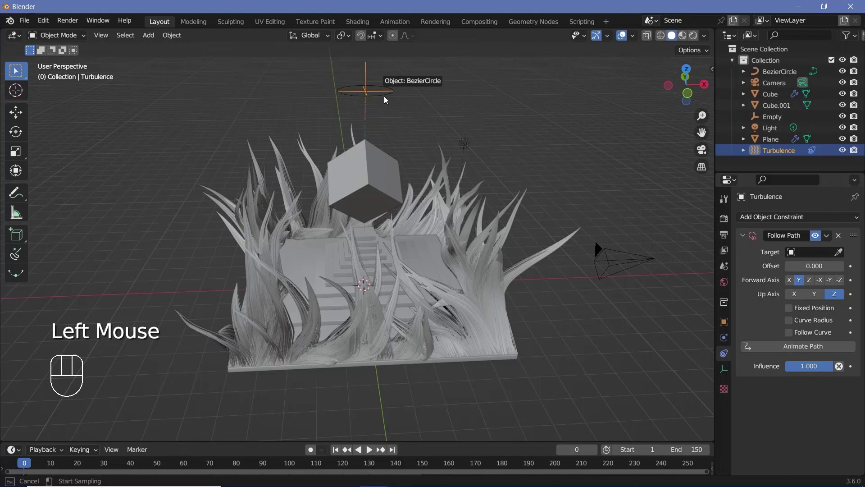
{"action": "scroll", "scroll_direction": "down", "scroll_amount": 3}
{"action": "key", "text": "alt+g"}
{"action": "scroll", "scroll_direction": "up", "scroll_amount": 3}
{"action": "left_click_drag", "start_coordinate": [386, 119], "coordinate": [385, 143]}
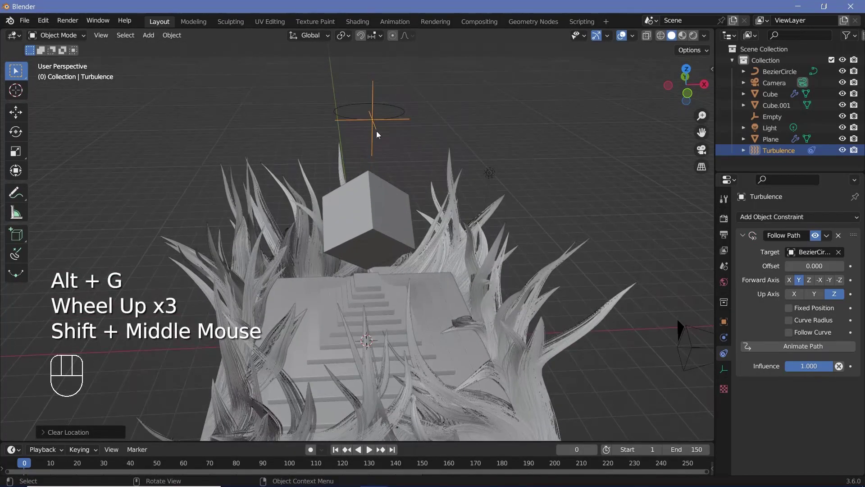
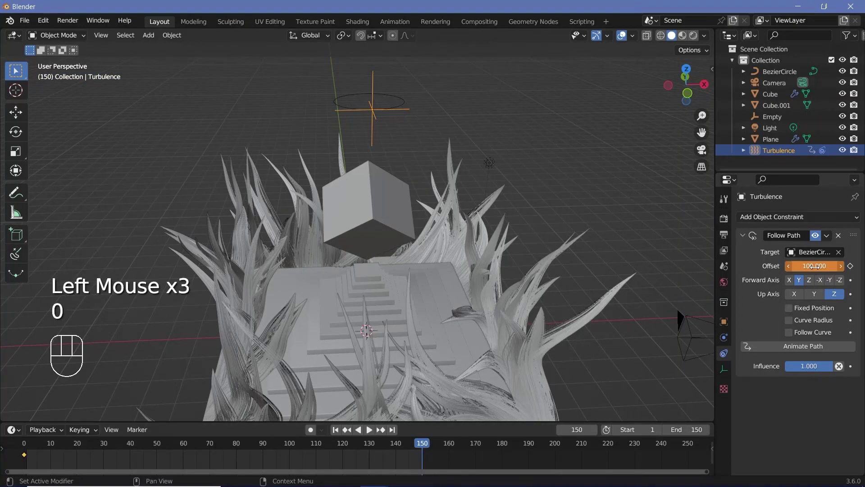
Keyframe the Follow Path Offset and set the offset keys' interpolation
{"action": "key", "text": "i"}
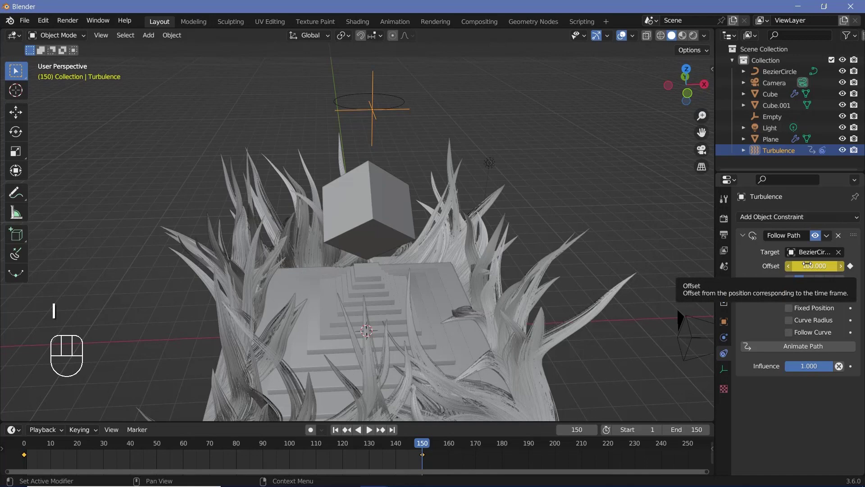
{"action": "key", "text": "t"}
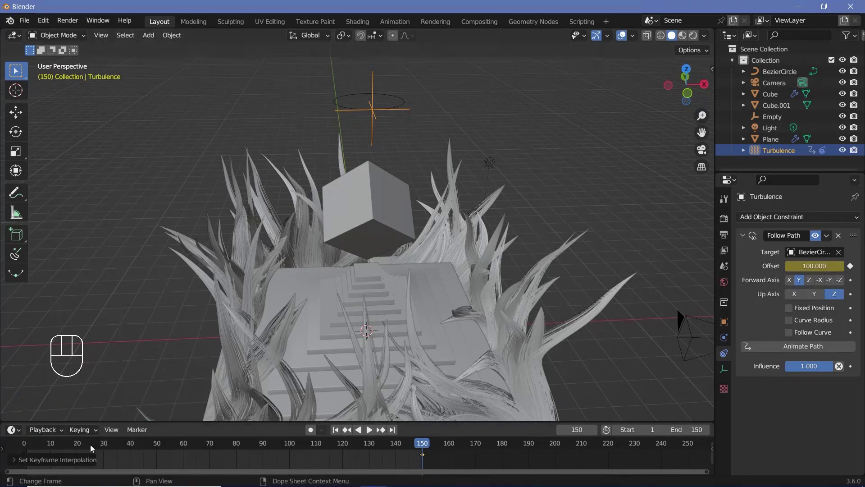
{"action": "left_click_drag", "start_coordinate": [26, 443], "coordinate": [61, 436]}
Play the animation and orbit to watch the field circle the path, stirring the grass
{"action": "key", "text": "space"}
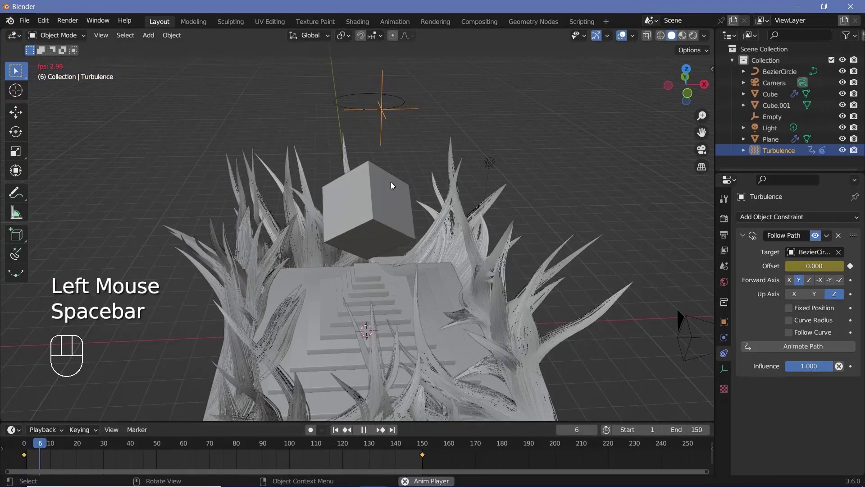
{"action": "left_click_drag", "start_coordinate": [533, 281], "coordinate": [458, 272]}
{"action": "left_click_drag", "start_coordinate": [473, 277], "coordinate": [426, 261]}
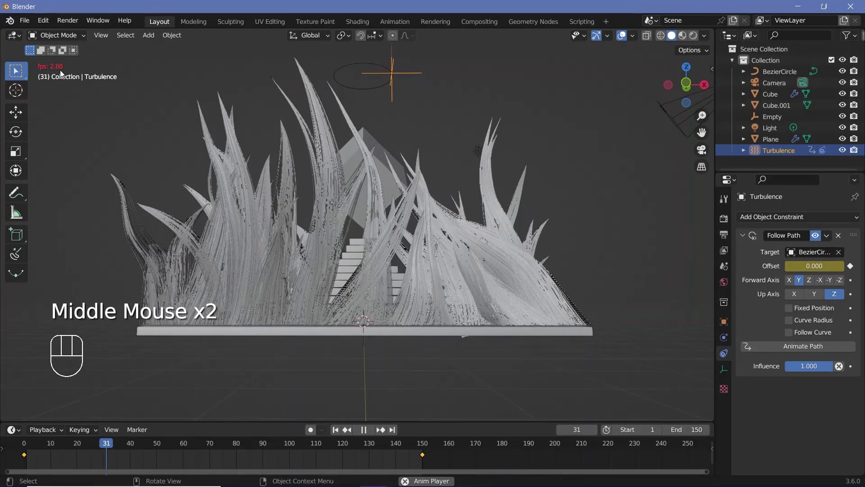
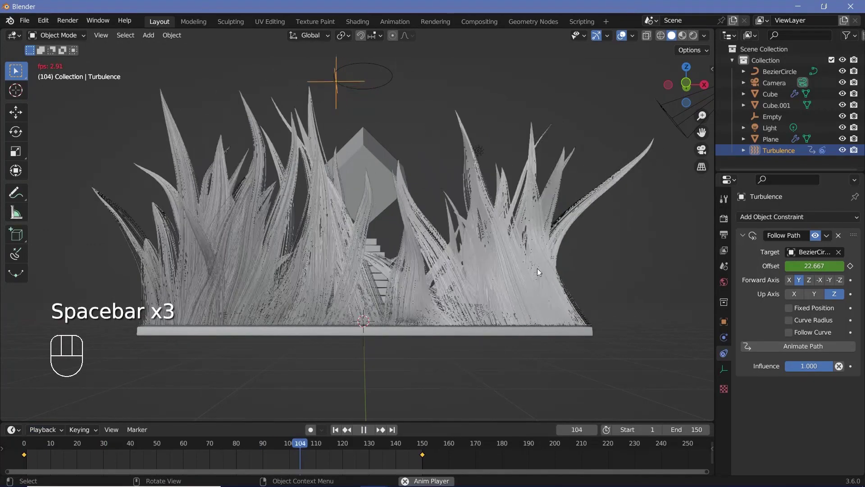
{"action": "key", "text": "space"}
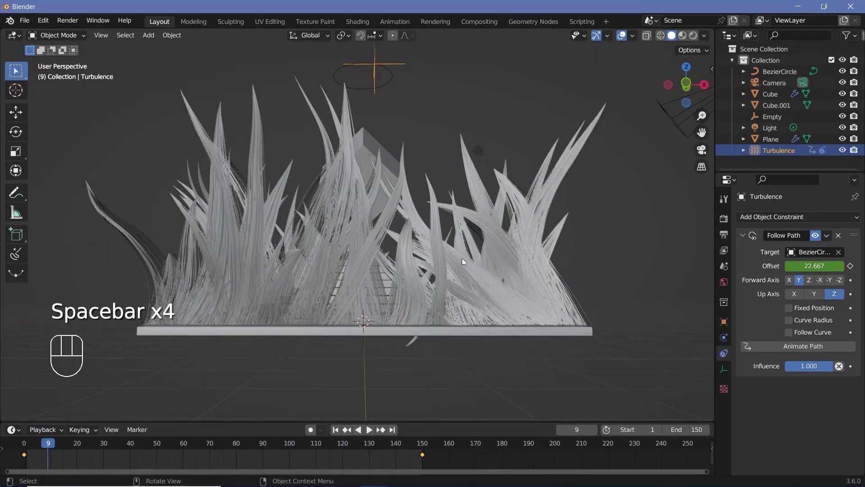
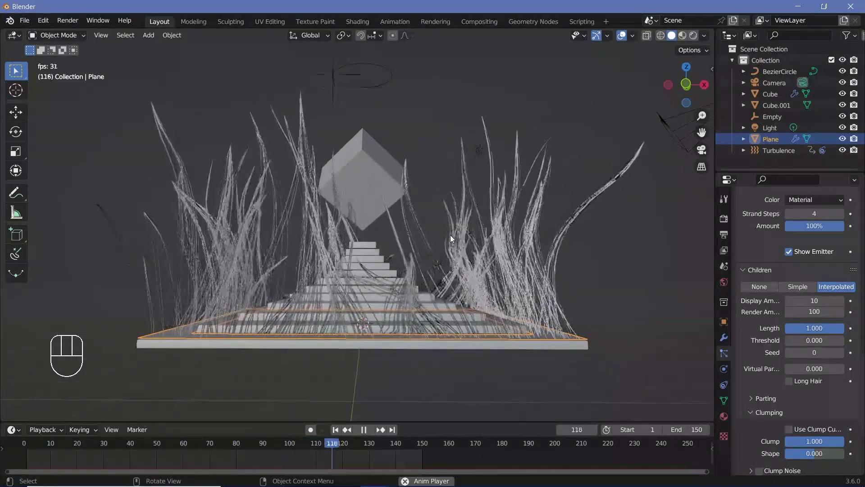
Select the Bezier circle, move it along Z and tilt it about Y
{"action": "key", "text": "space"}
{"action": "middle_click", "coordinate": [437, 216]}
{"action": "left_click", "coordinate": [340, 69]}
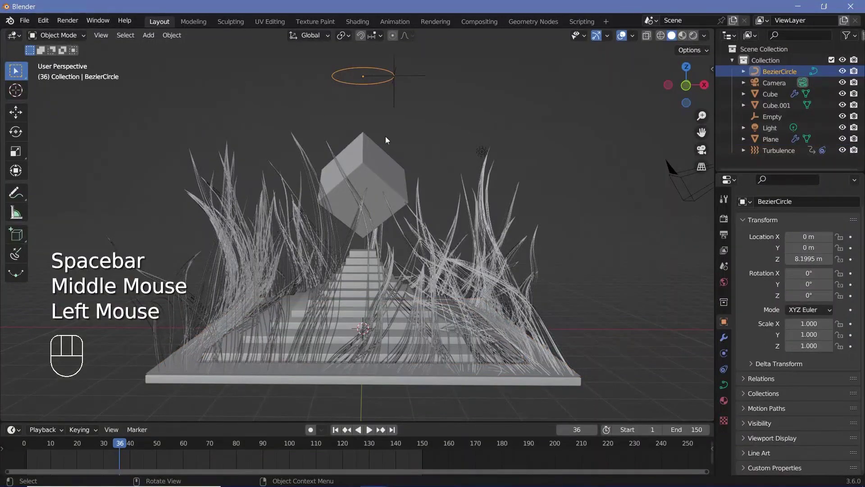
{"action": "key", "text": "g"}
{"action": "key", "text": "space"}
{"action": "key", "text": "space"}
{"action": "key", "text": "r"}
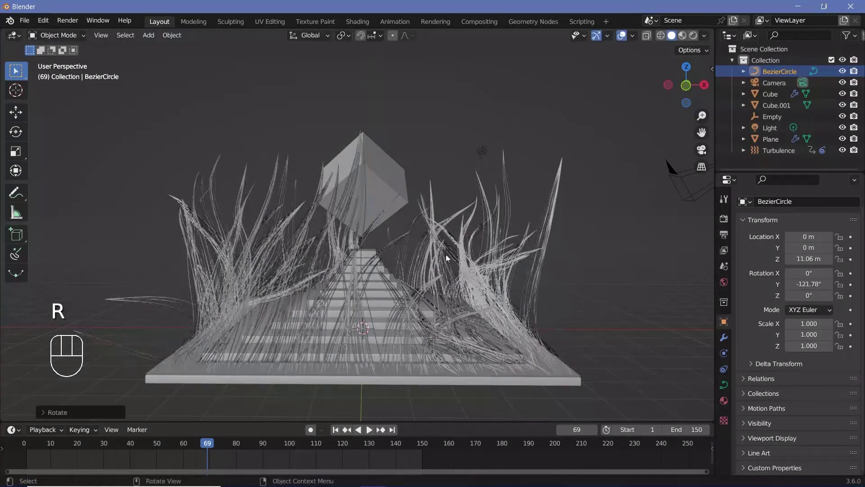
{"action": "key", "text": "space"}
{"action": "scroll", "scroll_direction": "down", "scroll_amount": 3}
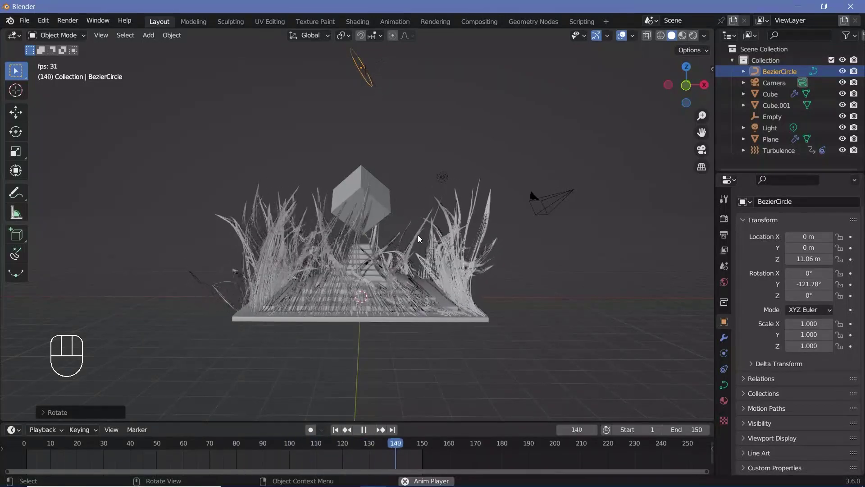
Lower the circle to about 6.3 m above the cube's top and clear its rotation with Alt+R
{"action": "key", "text": "space"}
{"action": "scroll", "scroll_direction": "up", "scroll_amount": 3}
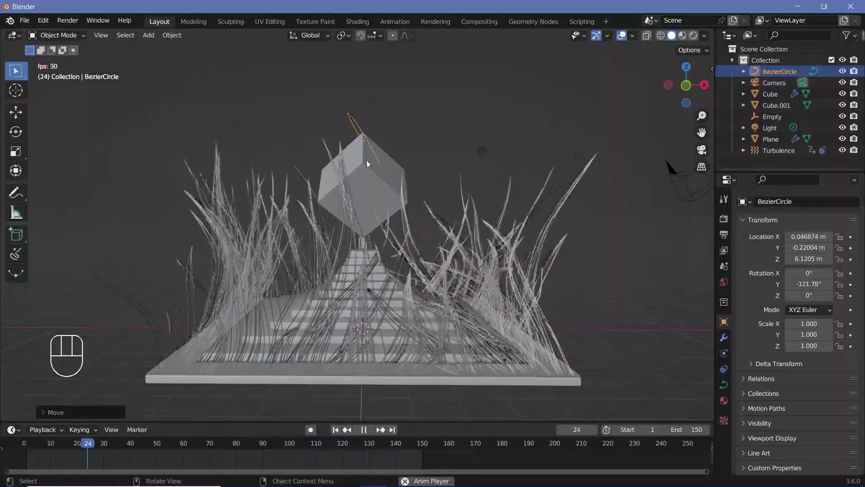
{"action": "key", "text": "space"}
{"action": "key", "text": "alt+r"}
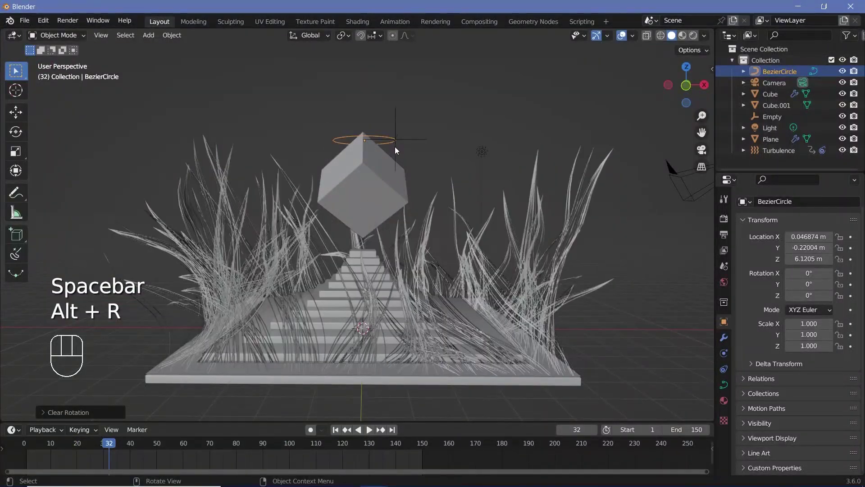
{"action": "key", "text": "space"}
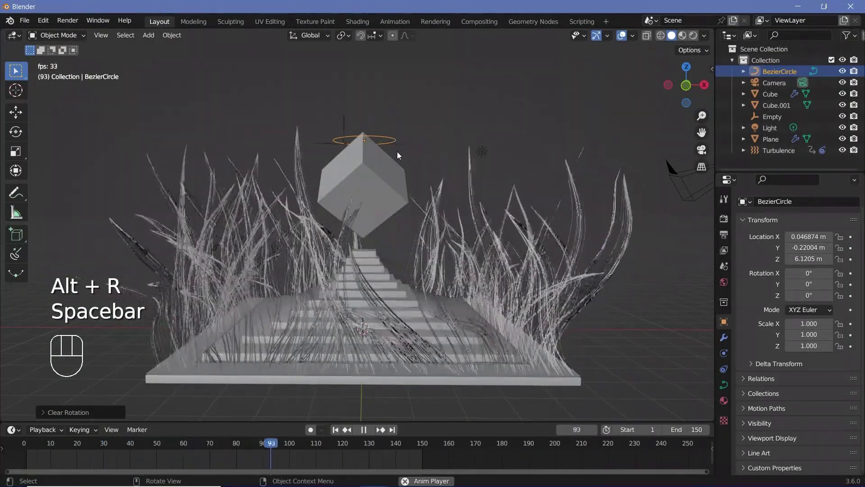
{"action": "key", "text": "space"}
{"action": "left_click_drag", "start_coordinate": [371, 184], "coordinate": [382, 173]}
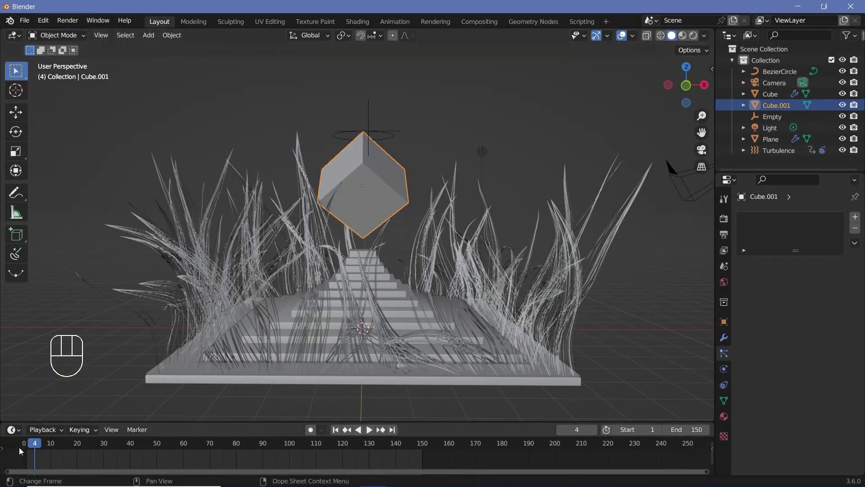
Keyframe Cube.001's starting rotation at frame 0, then rotate it at frame 150
{"action": "left_click", "coordinate": [25, 450]}
{"action": "key", "text": "i"}
{"action": "left_click", "coordinate": [425, 448]}
{"action": "key", "text": "r"}
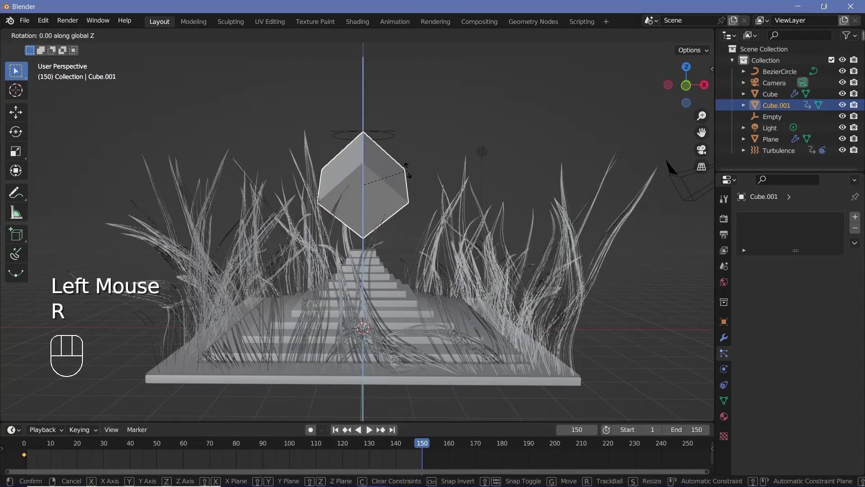
Keyframe the new rotation, change the keys' interpolation and play back the tumble
{"action": "key", "text": "i"}
{"action": "key", "text": "t"}
{"action": "key", "text": "space"}
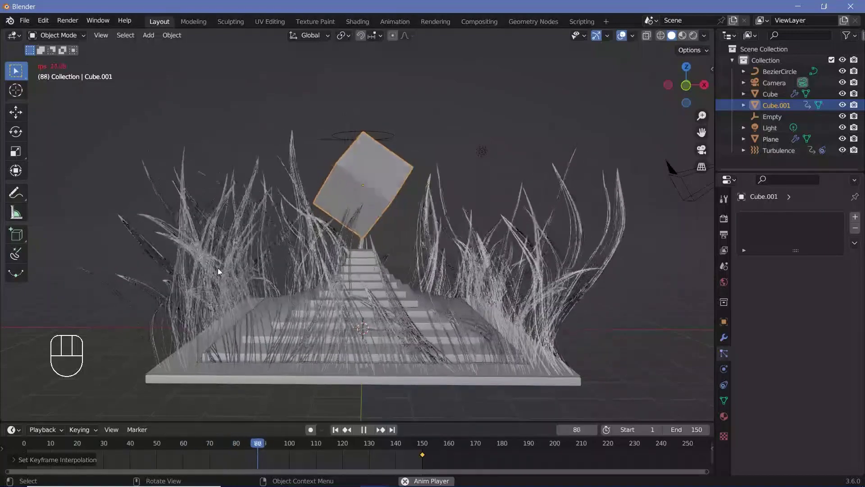
{"action": "key", "text": "space"}
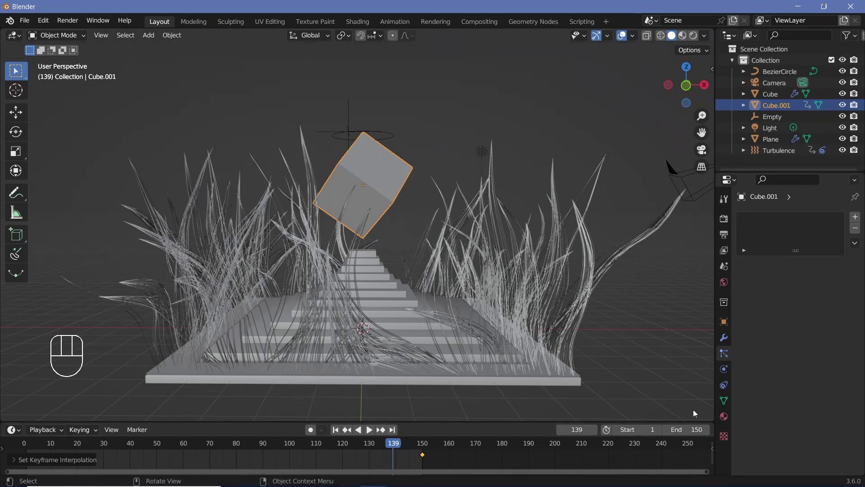
Create a MainCube material on the cube and set Principled BSDF Metallic to 1.0
{"action": "left_click", "coordinate": [730, 419]}
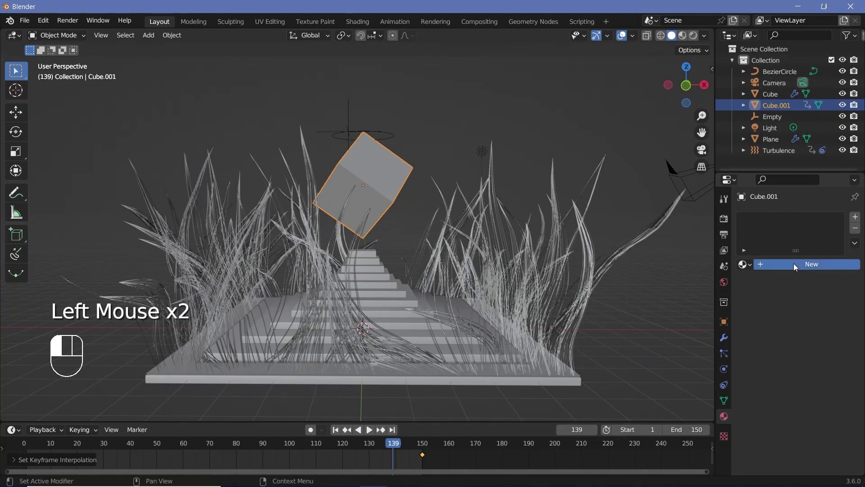
{"action": "left_click_drag", "start_coordinate": [795, 274], "coordinate": [758, 263]}
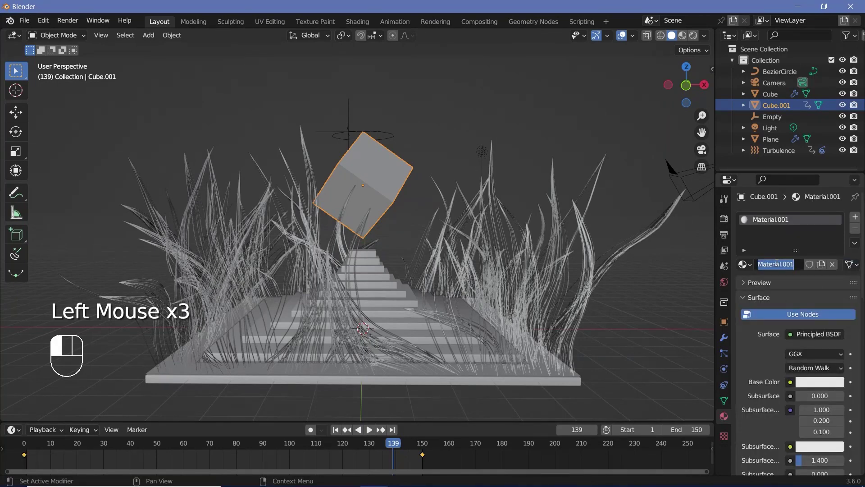
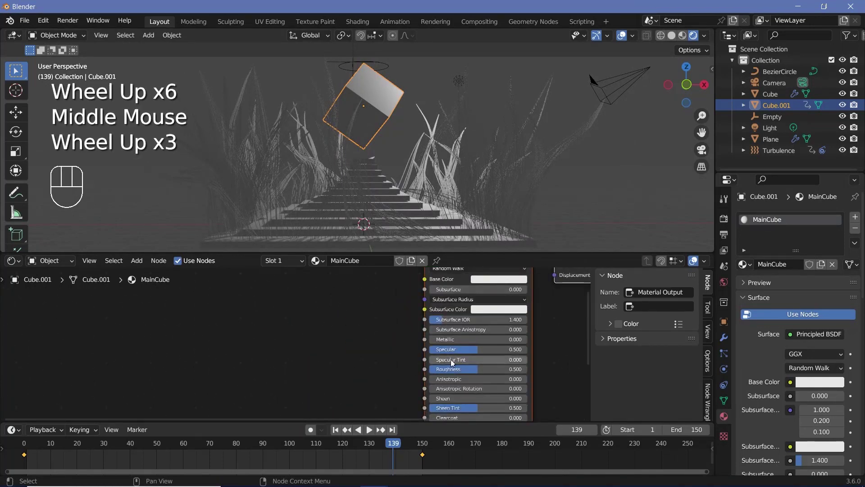
{"action": "left_click_drag", "start_coordinate": [444, 345], "coordinate": [534, 343]}
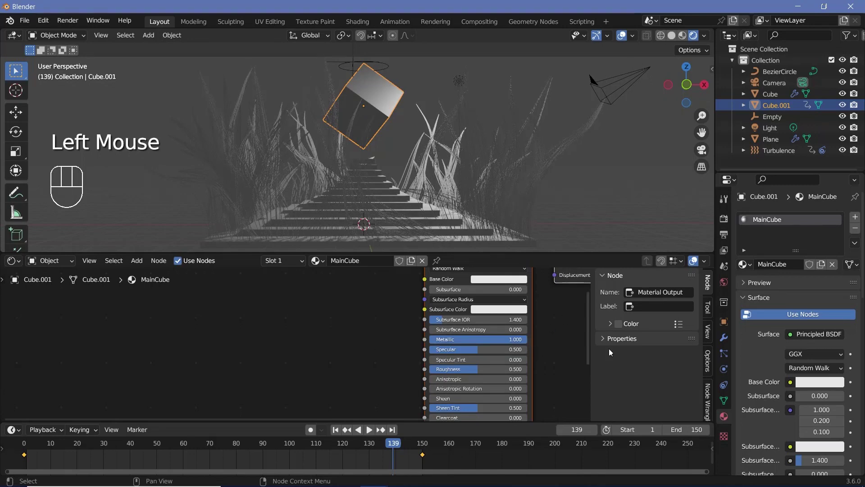
{"action": "scroll", "scroll_direction": "down", "scroll_amount": 3}
{"action": "middle_click", "coordinate": [337, 376]}
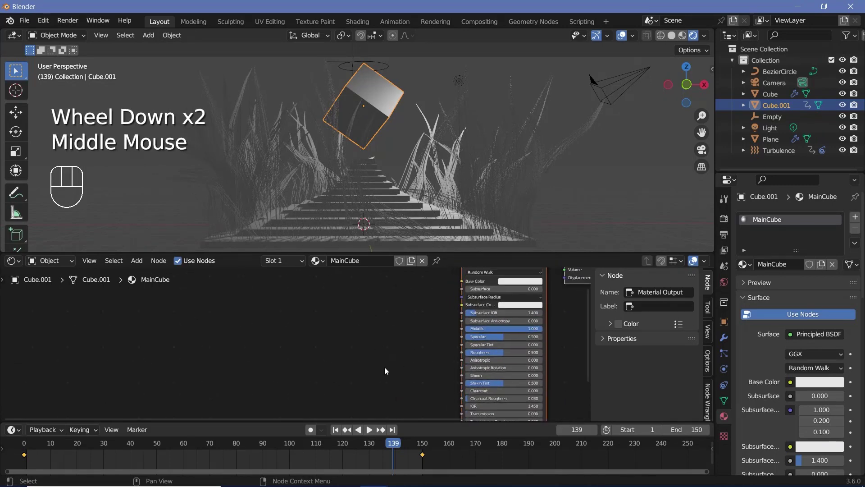
Add a Voronoi Texture node set to Distance to Edge, Scale 5, feeding a Color Ramp
{"action": "key", "text": "shift+a"}
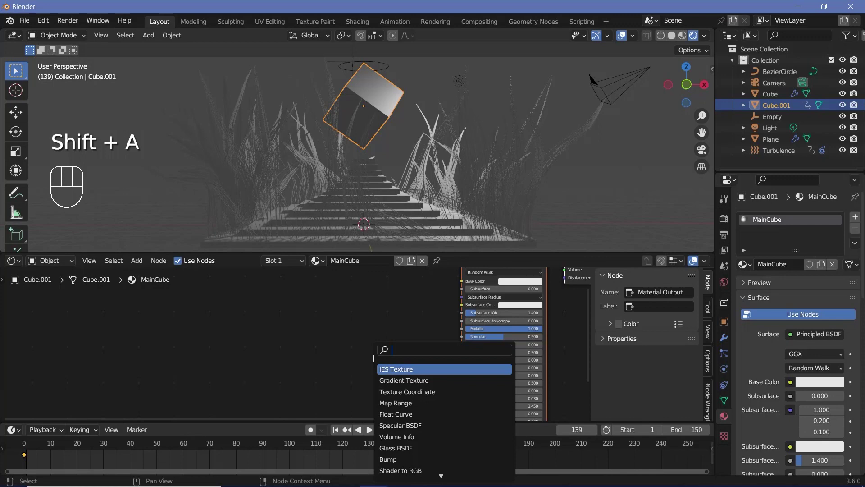
{"action": "scroll", "scroll_direction": "up", "scroll_amount": 3}
{"action": "left_click", "coordinate": [261, 341]}
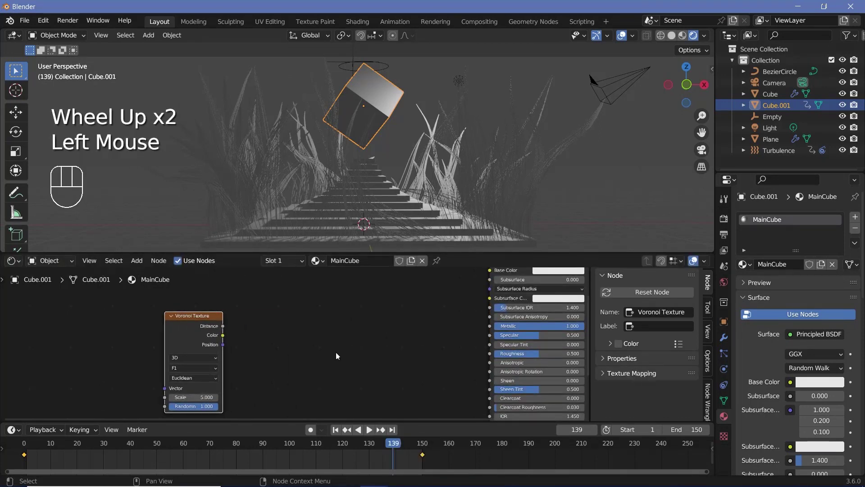
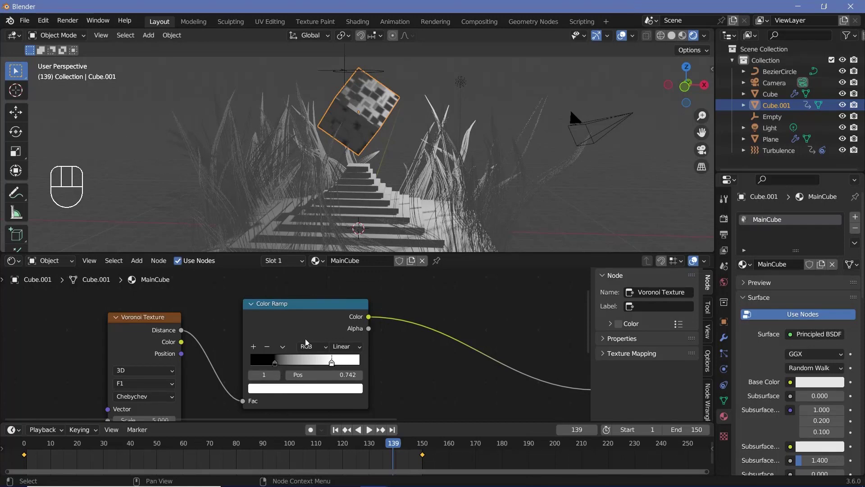
{"action": "middle_click", "coordinate": [316, 343]}
{"action": "scroll", "scroll_direction": "up", "scroll_amount": 3}
Set the ramp stop to full white and connect the ramp Color into the Bump node's Height
{"action": "left_click", "coordinate": [277, 353]}
{"action": "left_click", "coordinate": [313, 387]}
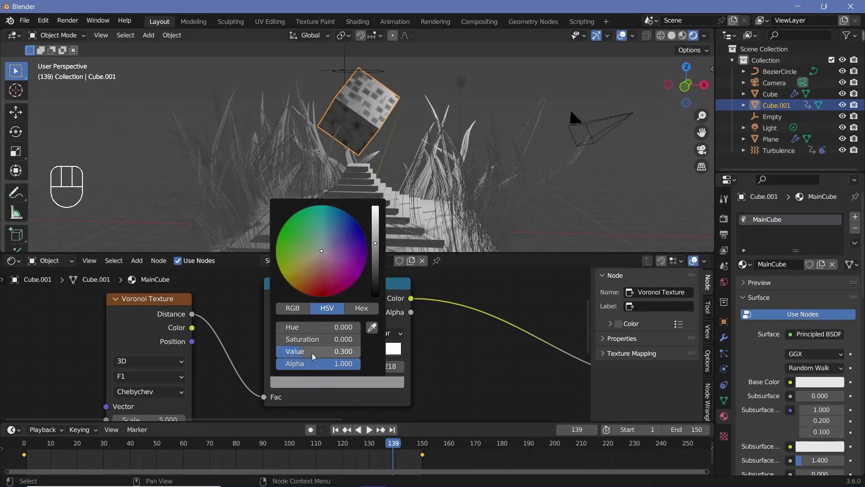
{"action": "left_click", "coordinate": [368, 354]}
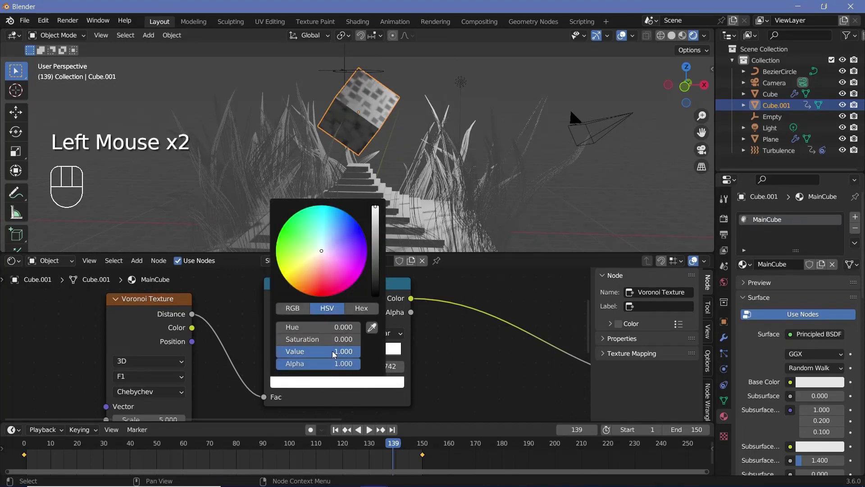
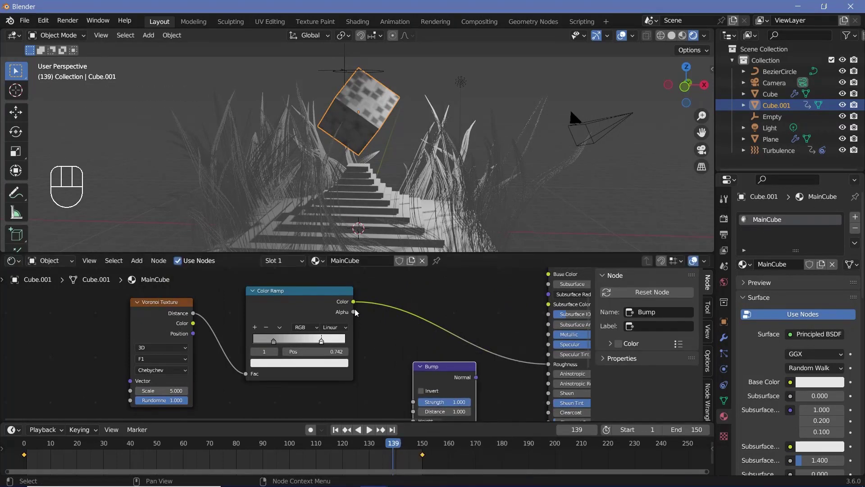
{"action": "left_click", "coordinate": [354, 307]}
{"action": "left_click_drag", "start_coordinate": [405, 420], "coordinate": [484, 359]}
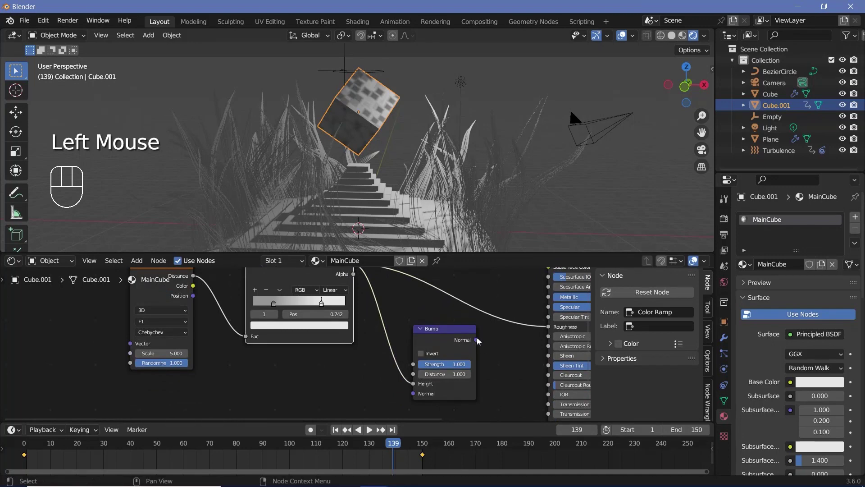
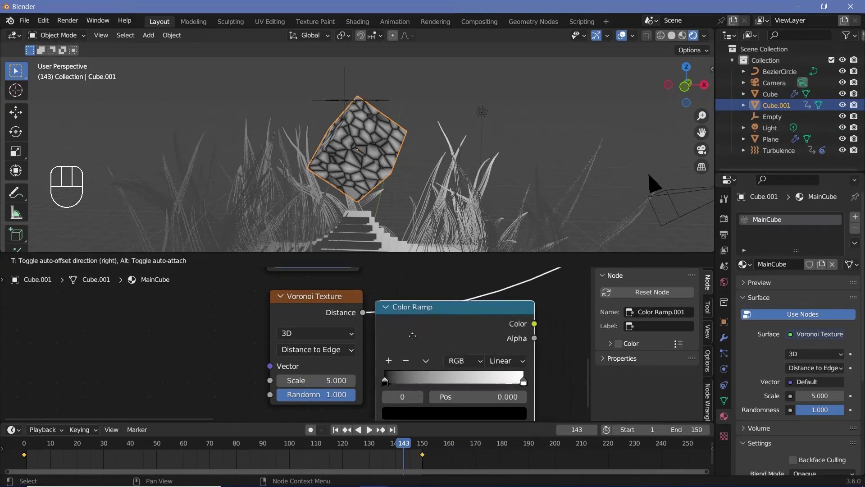
Preview Color Ramp.001 on the cube, slide its stops to about 0.022 and flip it for white cell seams
{"action": "left_click", "coordinate": [394, 265]}
{"action": "scroll", "scroll_direction": "up", "scroll_amount": 3}
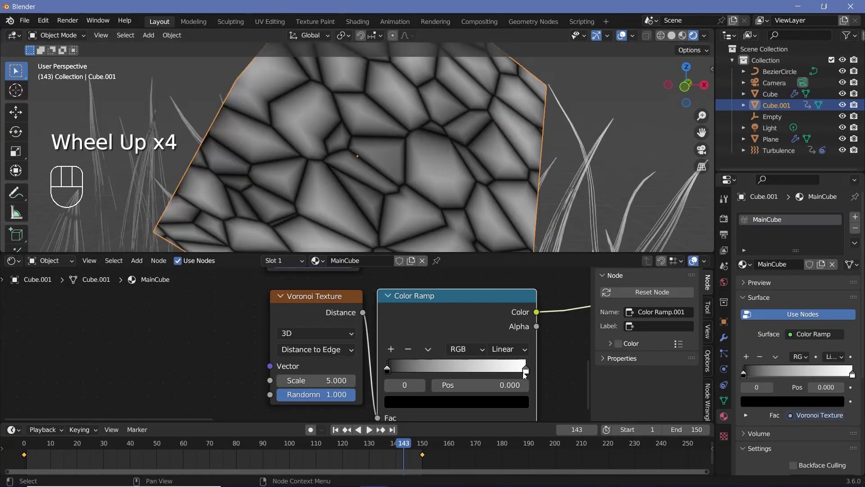
{"action": "left_click_drag", "start_coordinate": [525, 374], "coordinate": [400, 373]}
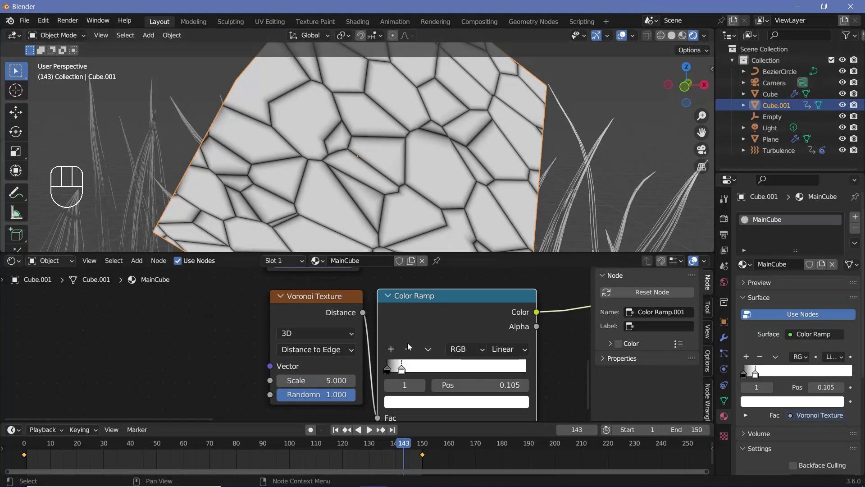
{"action": "left_click", "coordinate": [389, 370]}
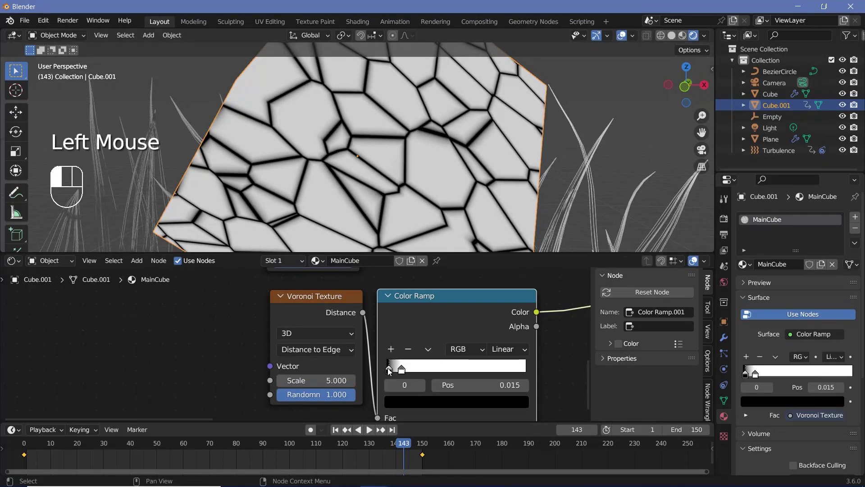
{"action": "left_click", "coordinate": [401, 375]}
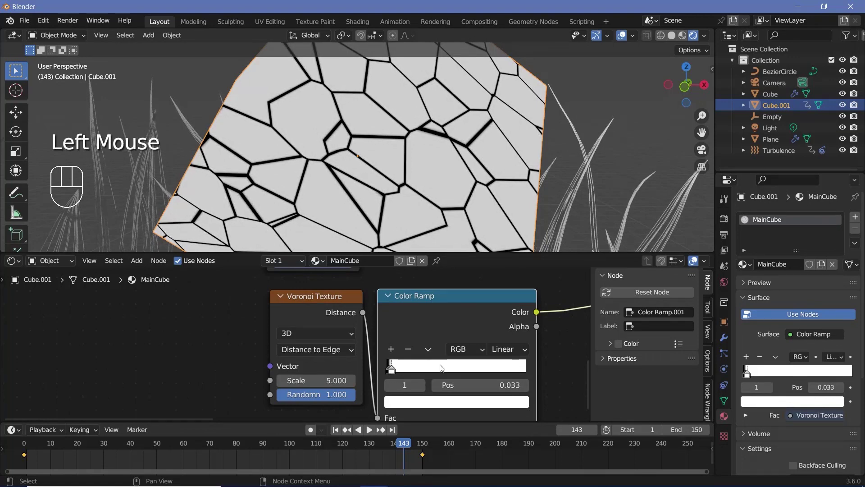
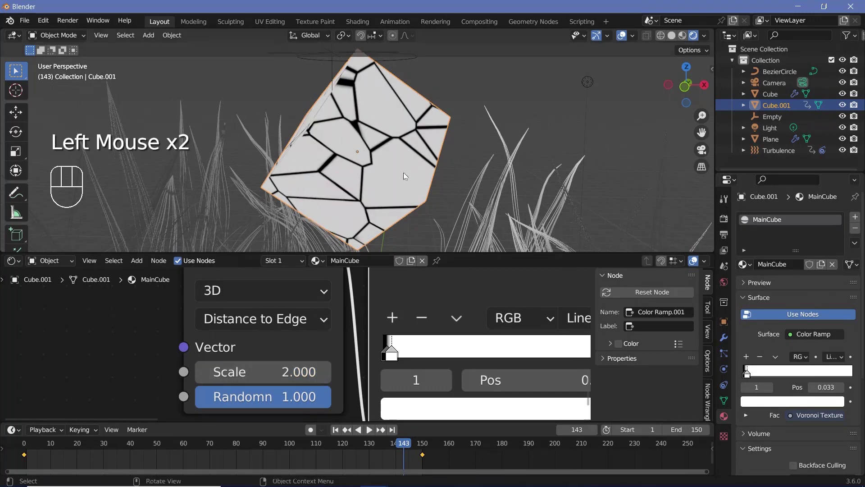
{"action": "scroll", "scroll_direction": "down", "scroll_amount": 3}
{"action": "scroll", "scroll_direction": "up", "scroll_amount": 3}
{"action": "scroll", "scroll_direction": "down", "scroll_amount": 3}
{"action": "scroll", "scroll_direction": "up", "scroll_amount": 3}
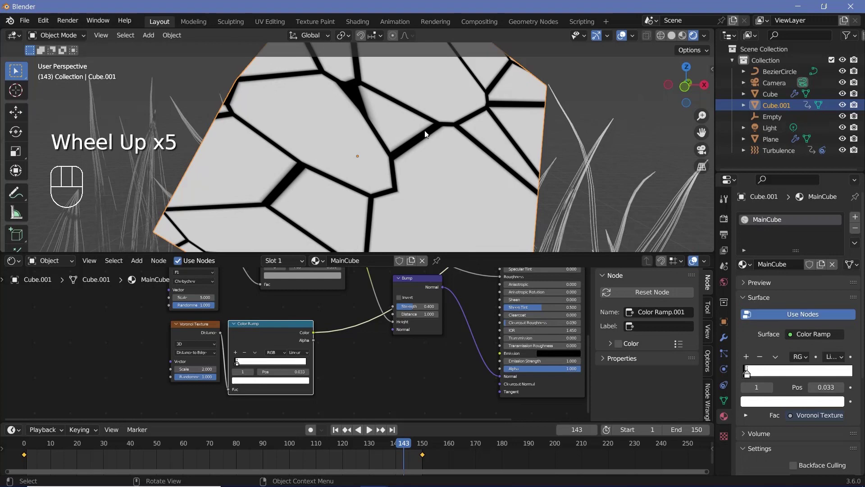
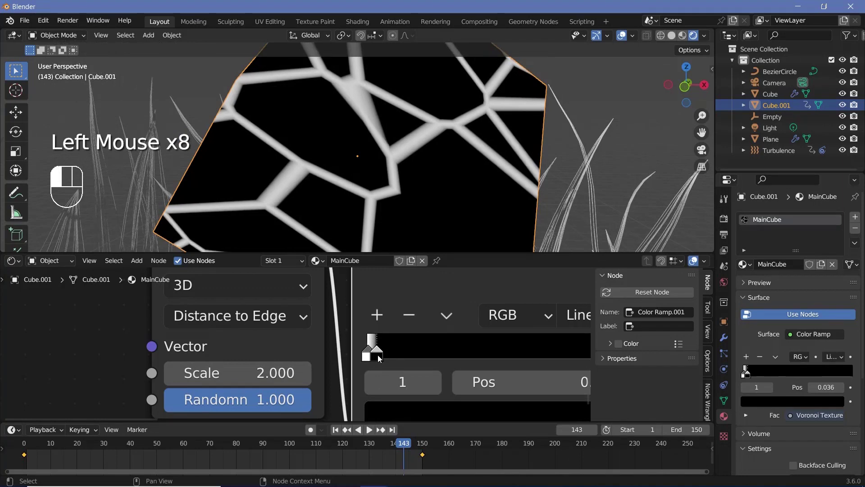
{"action": "left_click", "coordinate": [367, 357]}
Set the Bump node Strength to 0.4
{"action": "scroll", "scroll_direction": "down", "scroll_amount": 3}
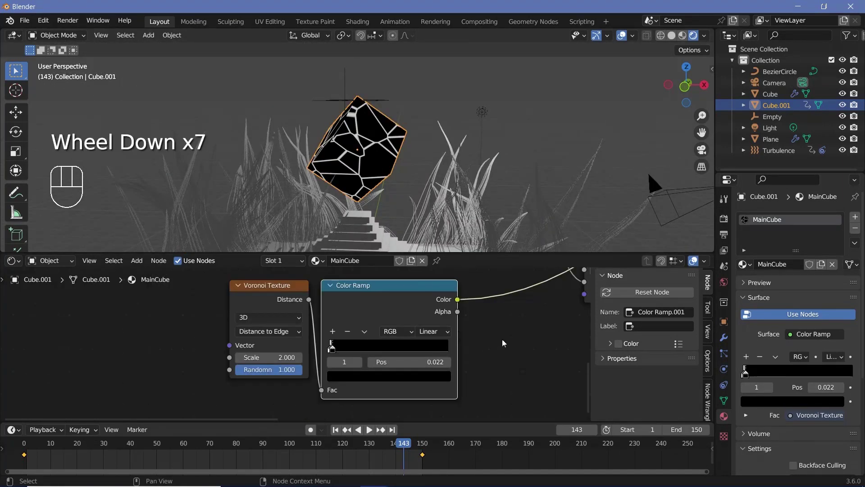
{"action": "scroll", "scroll_direction": "down", "scroll_amount": 3}
{"action": "left_click_drag", "start_coordinate": [478, 340], "coordinate": [264, 297]}
{"action": "left_click", "coordinate": [350, 302]}
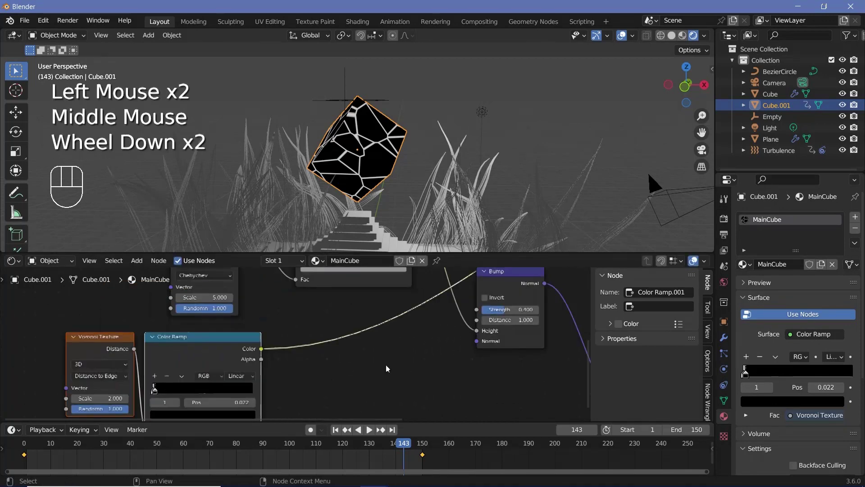
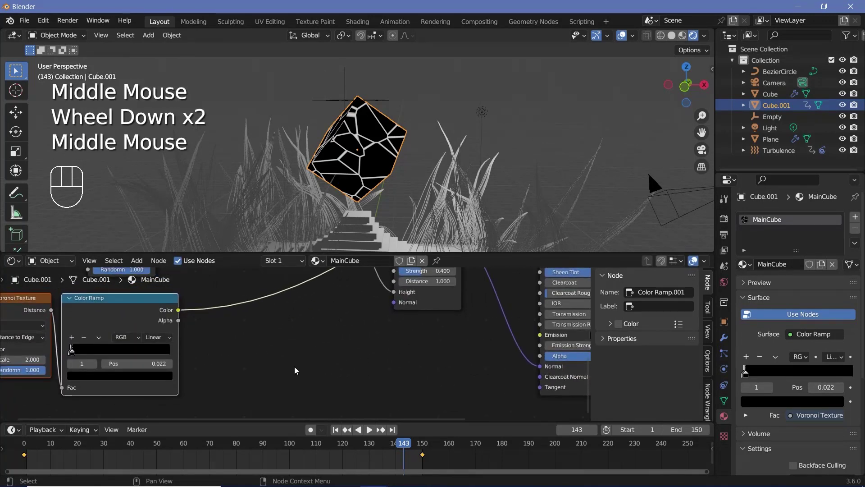
Add a Math node, set the Emission colour to cyan and feed the Voronoi mask so the seams emit
{"action": "key", "text": "shift+a"}
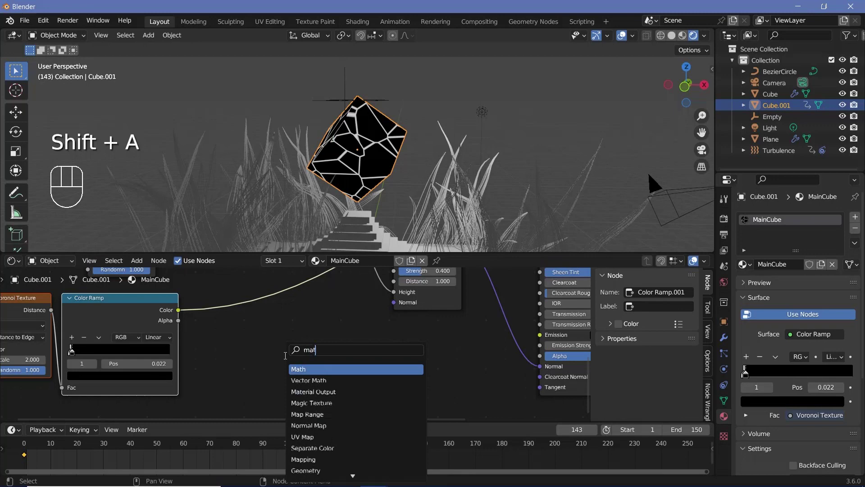
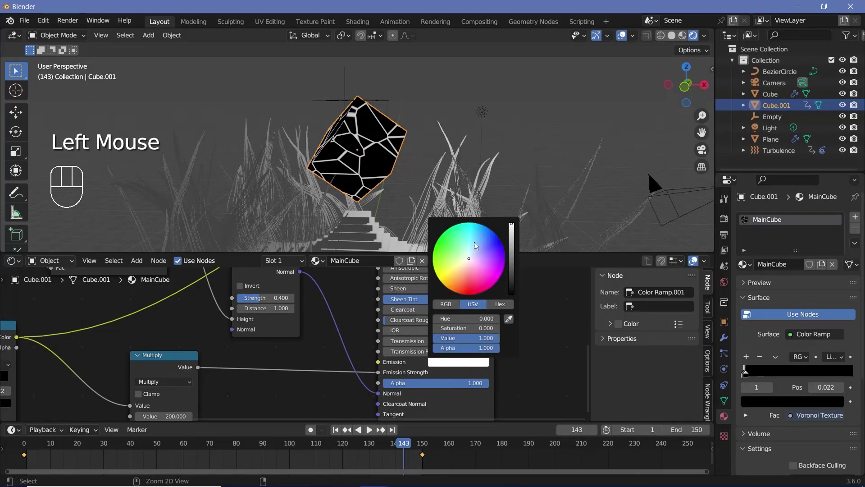
{"action": "scroll", "scroll_direction": "down", "scroll_amount": 3}
{"action": "middle_click", "coordinate": [513, 342]}
{"action": "left_click", "coordinate": [333, 316]}
{"action": "left_click", "coordinate": [339, 322]}
{"action": "left_click", "coordinate": [367, 330]}
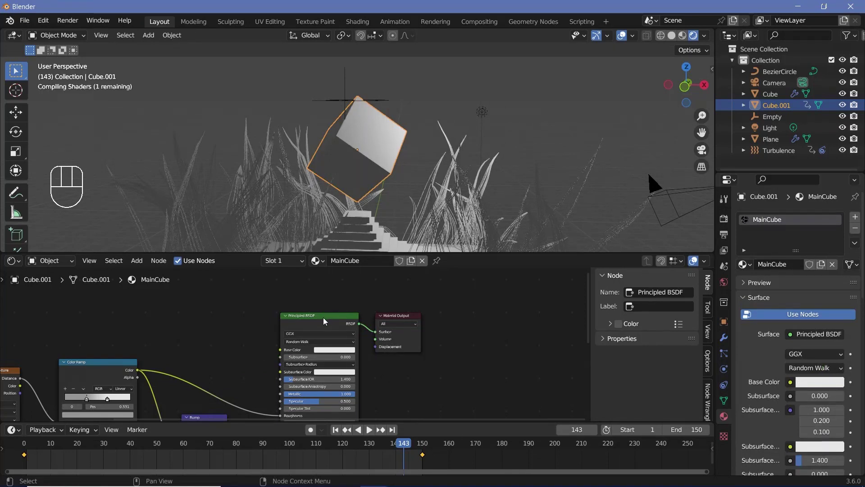
{"action": "left_click", "coordinate": [327, 320]}
{"action": "left_click_drag", "start_coordinate": [419, 187], "coordinate": [393, 188]}
{"action": "scroll", "scroll_direction": "up", "scroll_amount": 3}
{"action": "scroll", "scroll_direction": "down", "scroll_amount": 3}
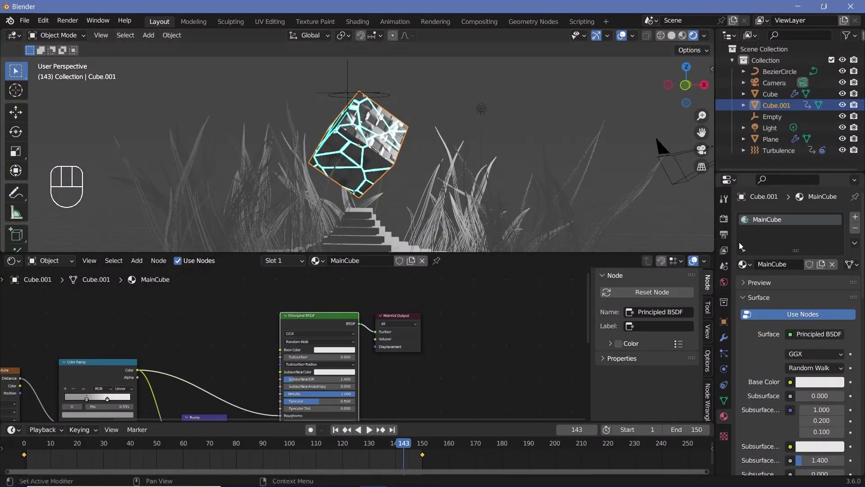
Enable Eevee Bloom with Radius 6.5 and Intensity 0.05 so the cyan seams glow
{"action": "left_click", "coordinate": [726, 225]}
{"action": "left_click", "coordinate": [757, 341]}
{"action": "left_click", "coordinate": [756, 364]}
{"action": "left_click", "coordinate": [745, 313]}
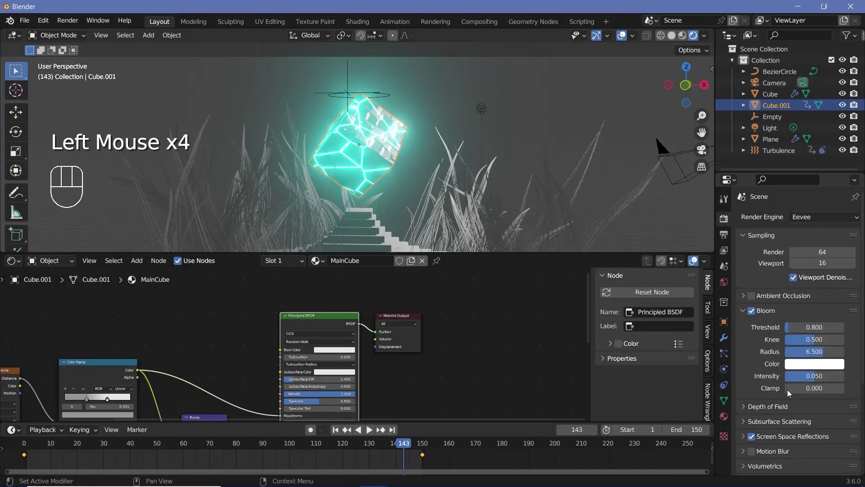
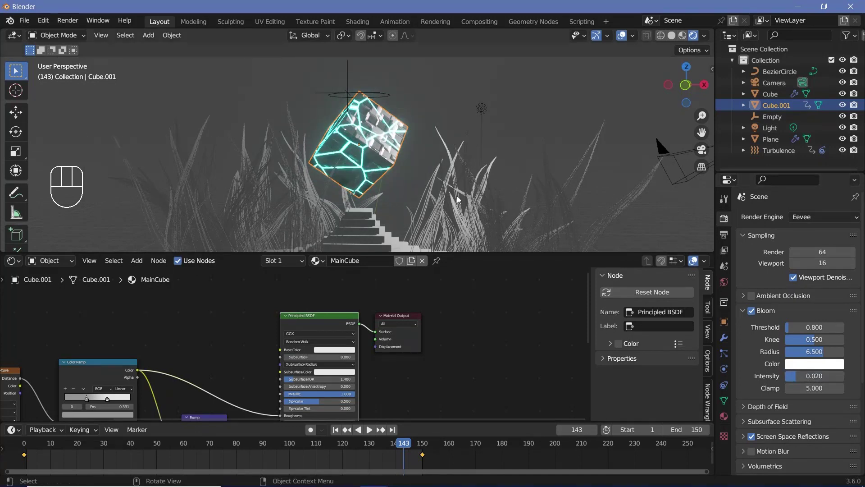
Set the World background colour value to 0 for a pure black night sky
{"action": "left_click_drag", "start_coordinate": [427, 190], "coordinate": [429, 180]}
{"action": "scroll", "scroll_direction": "up", "scroll_amount": 3}
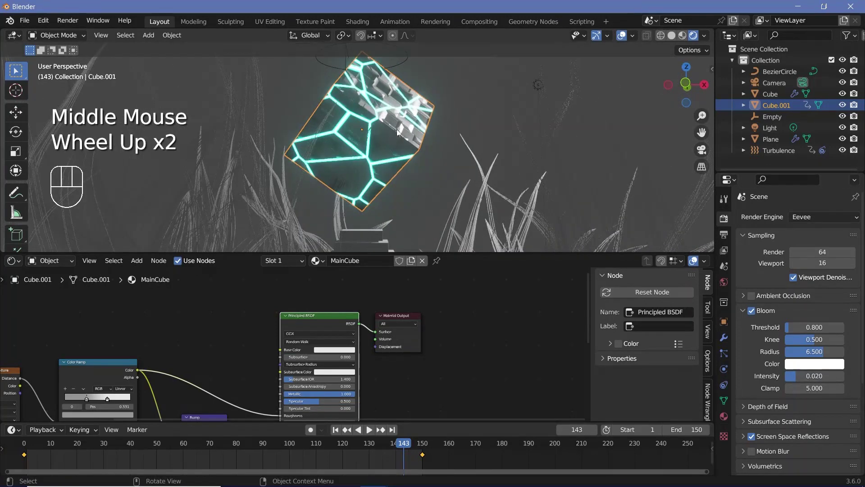
{"action": "scroll", "scroll_direction": "down", "scroll_amount": 3}
{"action": "middle_click", "coordinate": [422, 149]}
{"action": "middle_click", "coordinate": [331, 168]}
{"action": "left_click", "coordinate": [728, 288]}
{"action": "left_click", "coordinate": [830, 297]}
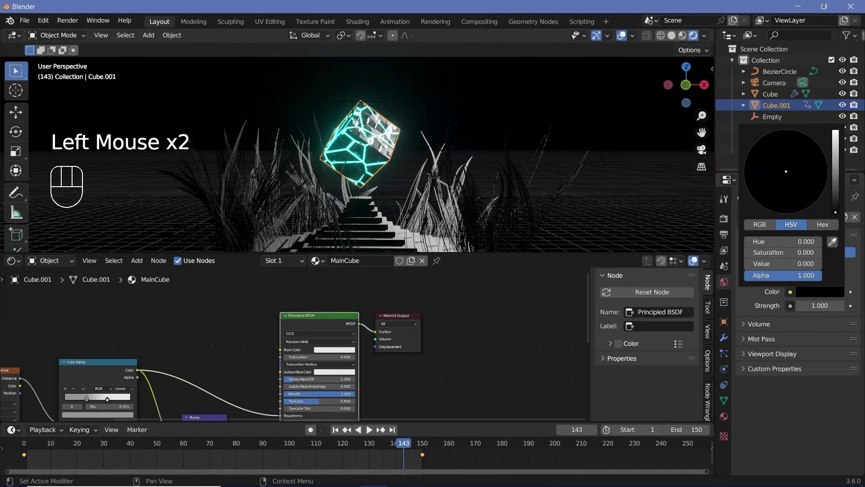
Reframe the whole scene and select the Light in the Outliner
{"action": "scroll", "scroll_direction": "down", "scroll_amount": 3}
{"action": "left_click_drag", "start_coordinate": [407, 198], "coordinate": [406, 192]}
{"action": "scroll", "scroll_direction": "up", "scroll_amount": 3}
{"action": "scroll", "scroll_direction": "up", "scroll_amount": 3}
{"action": "left_click", "coordinate": [775, 133]}
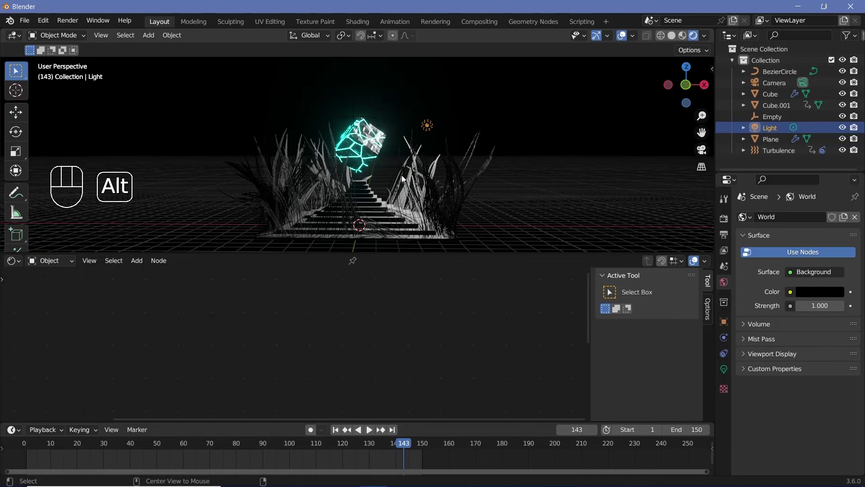
Reset the Light's location and rotation and lift it along Z to hang above the glowing cube
{"action": "key", "text": "alt+g"}
{"action": "key", "text": "g"}
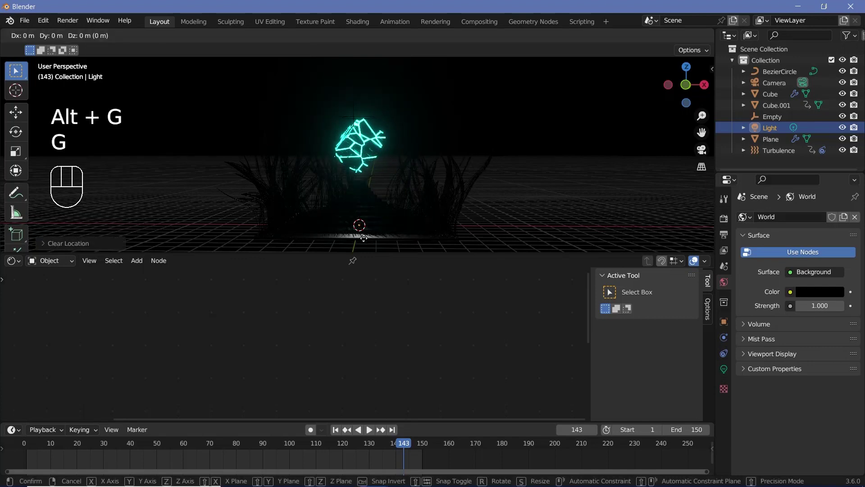
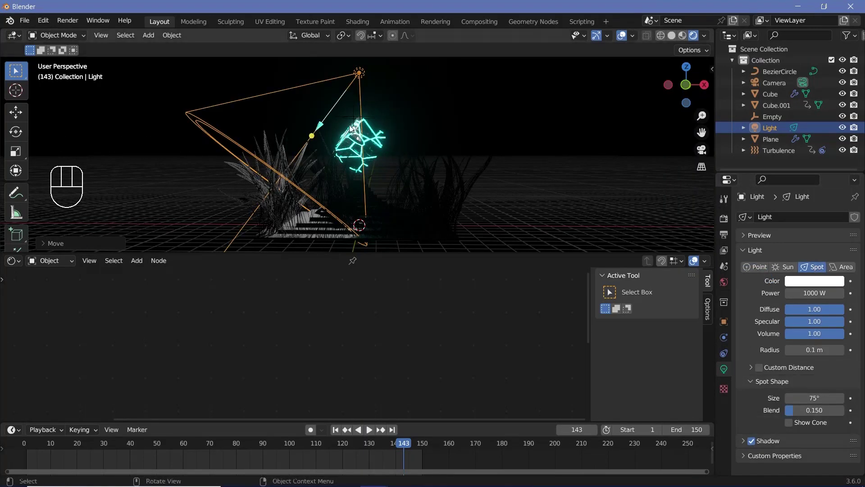
{"action": "key", "text": "alt+r"}
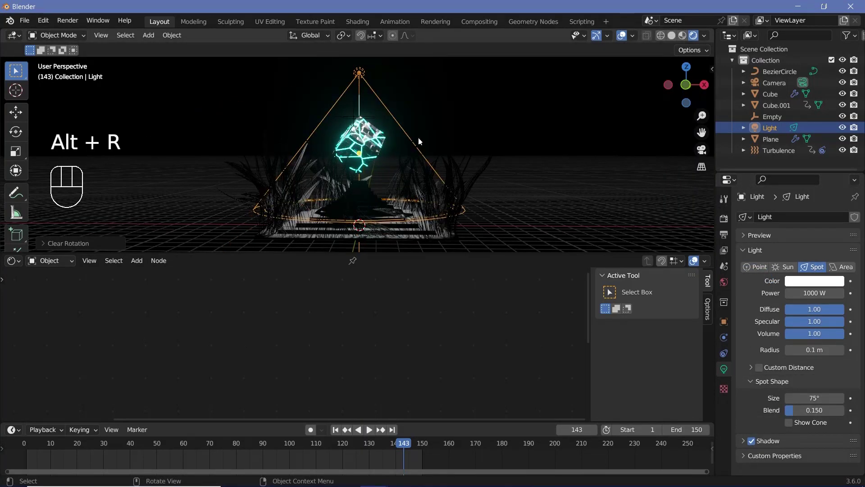
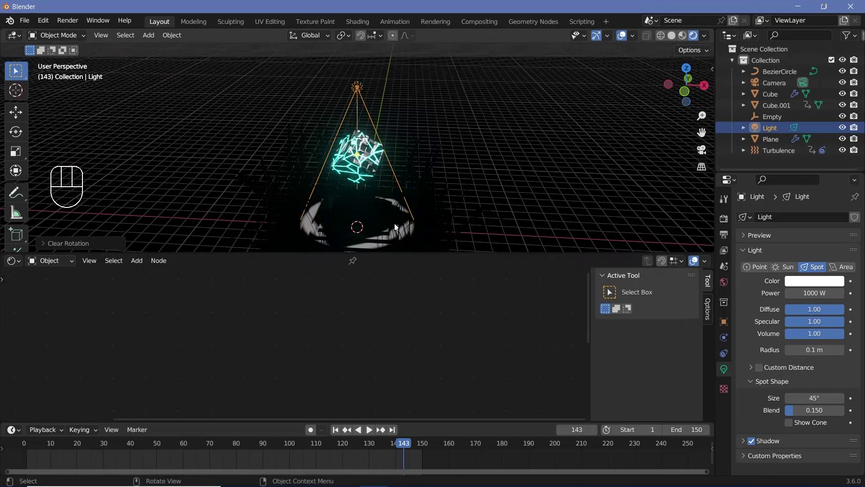
{"action": "key", "text": "g"}
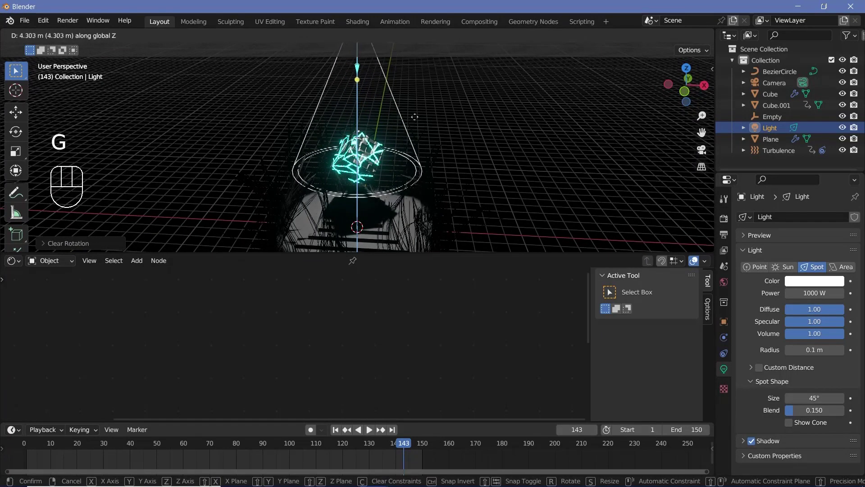
{"action": "left_click_drag", "start_coordinate": [426, 141], "coordinate": [462, 180]}
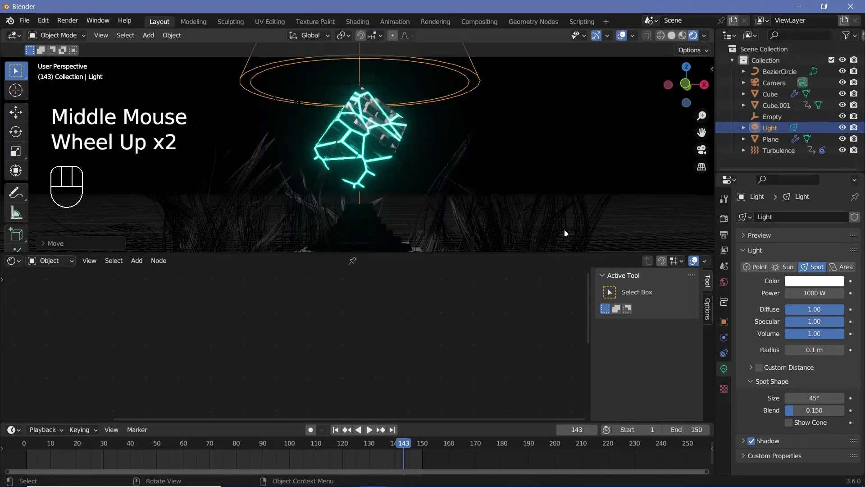
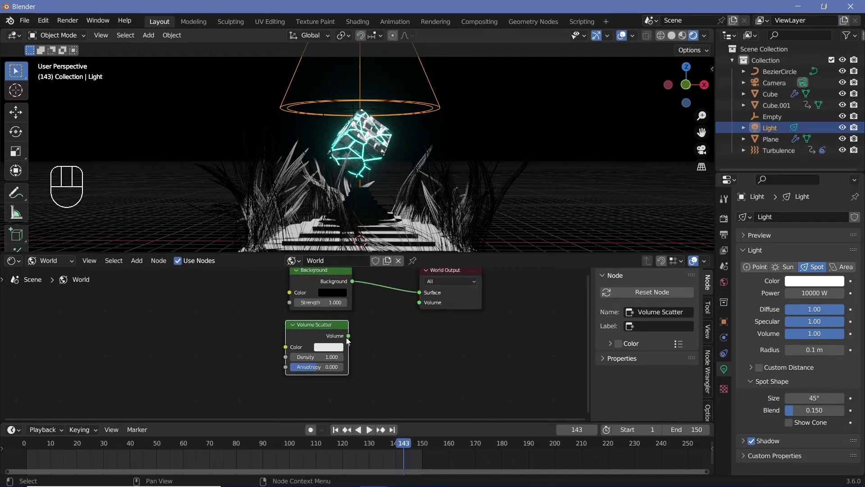
Connect Volume Scatter to the World Output Volume socket with Density 0.200, then orbit toward the camera
{"action": "left_click_drag", "start_coordinate": [394, 330], "coordinate": [420, 187]}
{"action": "left_click_drag", "start_coordinate": [383, 195], "coordinate": [378, 192]}
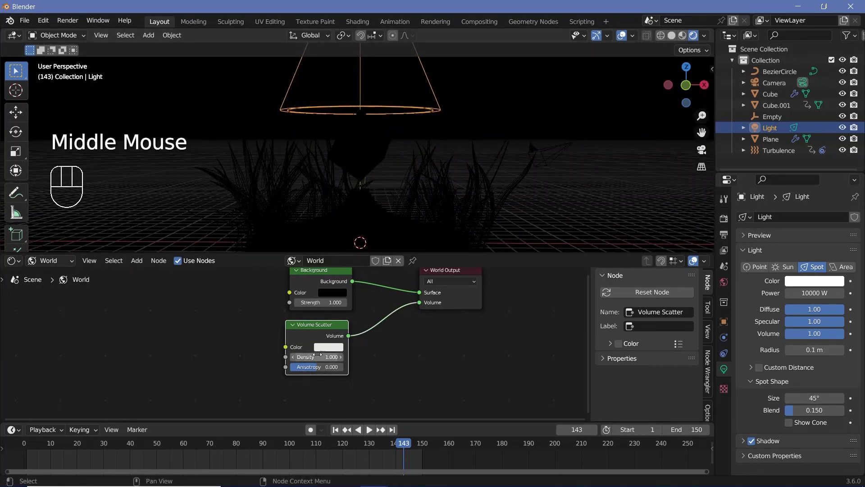
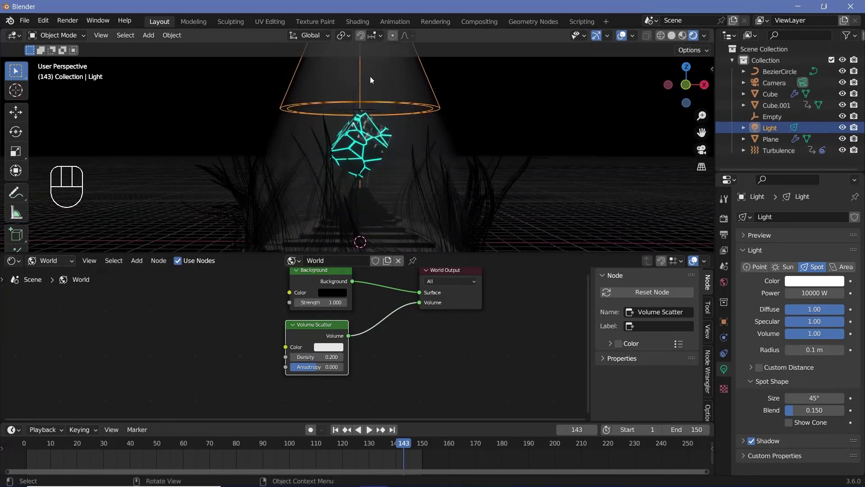
{"action": "middle_click", "coordinate": [412, 174]}
{"action": "scroll", "scroll_direction": "down", "scroll_amount": 3}
{"action": "scroll", "scroll_direction": "up", "scroll_amount": 3}
{"action": "scroll", "scroll_direction": "down", "scroll_amount": 3}
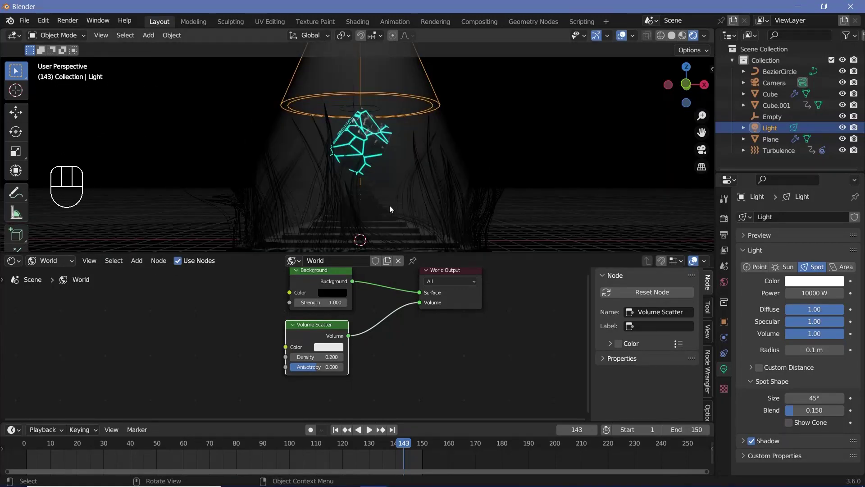
{"action": "left_click_drag", "start_coordinate": [398, 216], "coordinate": [469, 231]}
{"action": "scroll", "scroll_direction": "down", "scroll_amount": 3}
{"action": "left_click_drag", "start_coordinate": [453, 178], "coordinate": [403, 174]}
{"action": "scroll", "scroll_direction": "up", "scroll_amount": 3}
Select the Camera, clear its location and rotation and start moving it
{"action": "left_click", "coordinate": [550, 183]}
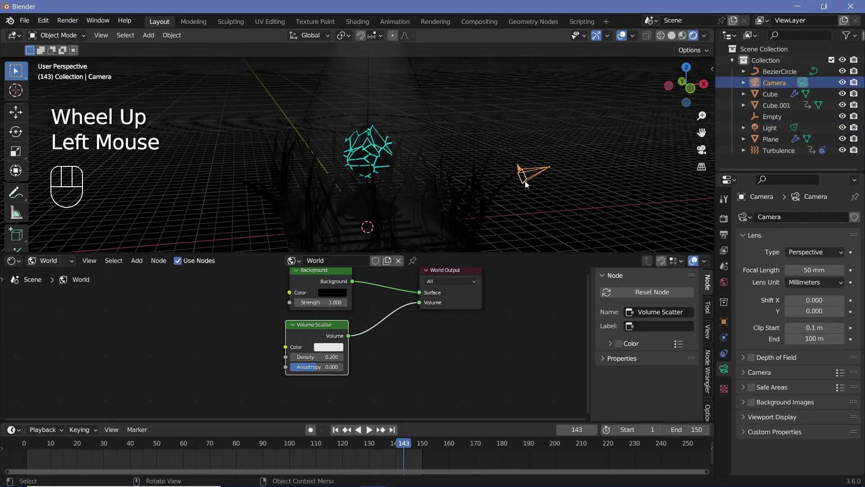
{"action": "key", "text": "alt+g"}
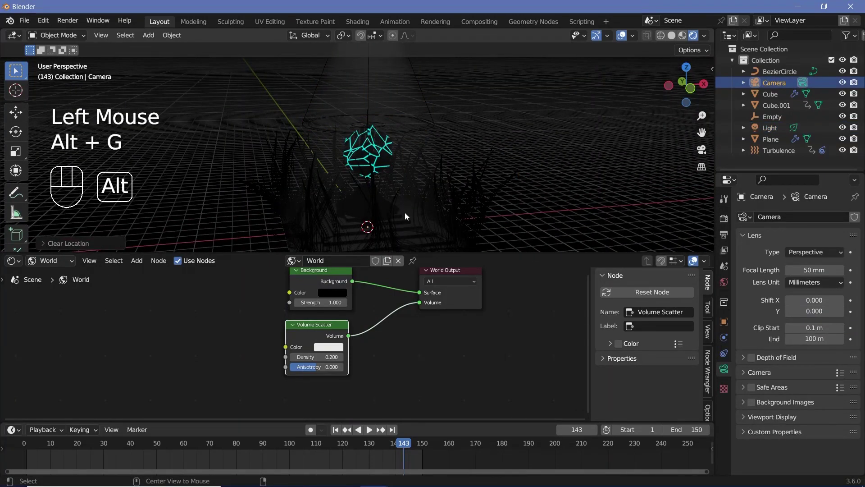
{"action": "key", "text": "alt+r"}
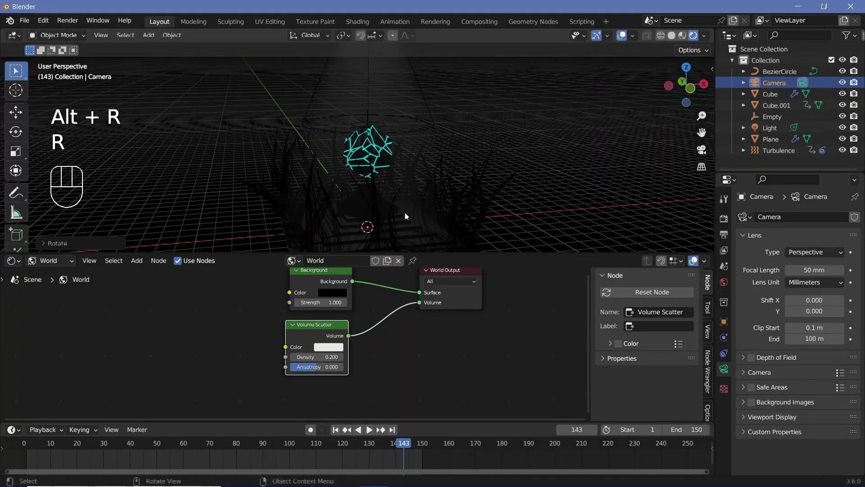
{"action": "scroll", "scroll_direction": "down", "scroll_amount": 3}
{"action": "key", "text": "g"}
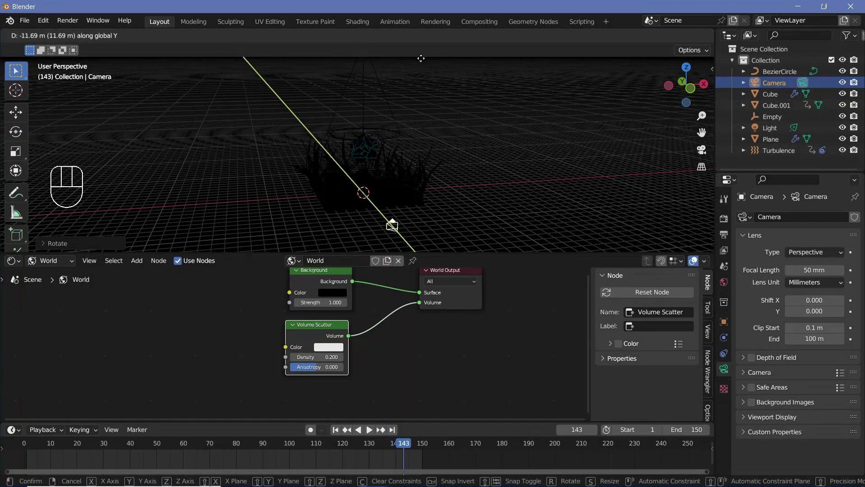
{"action": "scroll", "scroll_direction": "up", "scroll_amount": 3}
In camera view, move the camera until the glowing cube above the steps is framed
{"action": "key", "text": "KP_0"}
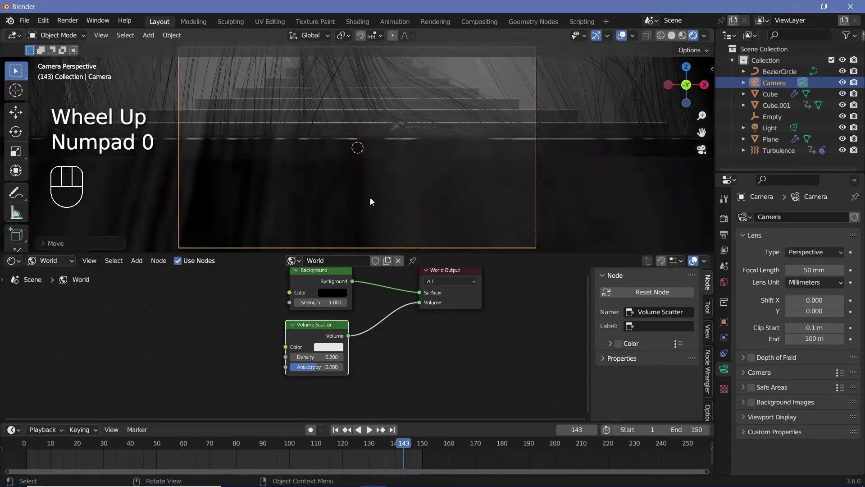
{"action": "key", "text": "g"}
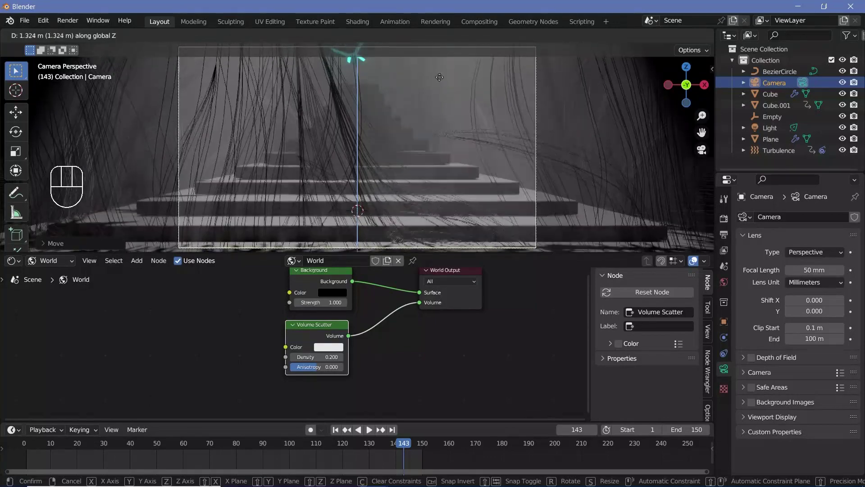
{"action": "key", "text": "g"}
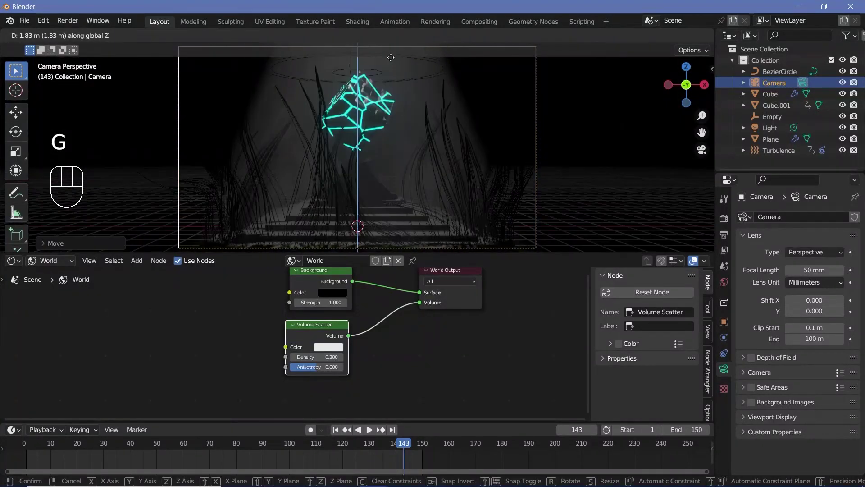
{"action": "scroll", "scroll_direction": "down", "scroll_amount": 3}
{"action": "scroll", "scroll_direction": "up", "scroll_amount": 3}
{"action": "left_click", "coordinate": [750, 424]}
{"action": "scroll", "scroll_direction": "down", "scroll_amount": 3}
Set Eevee Volumetrics Start 15 m and End 25 m and thin the world fog density to 0.010
{"action": "left_click", "coordinate": [806, 438]}
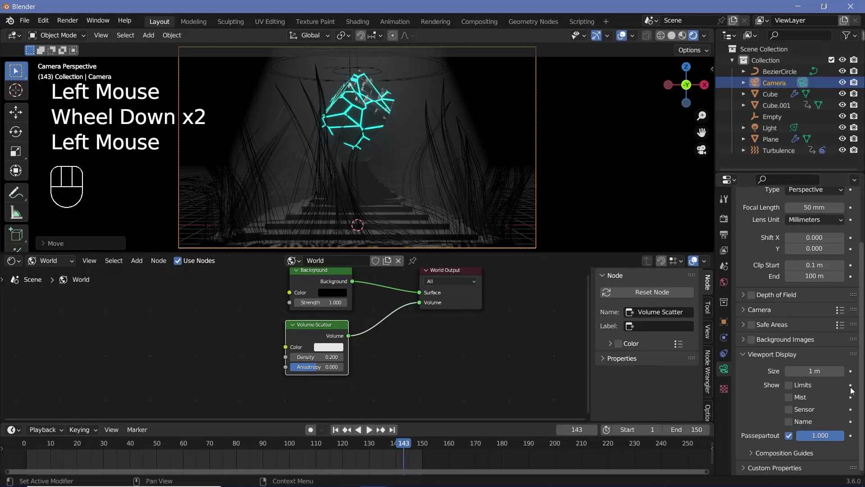
{"action": "scroll", "scroll_direction": "down", "scroll_amount": 3}
{"action": "left_click", "coordinate": [728, 223]}
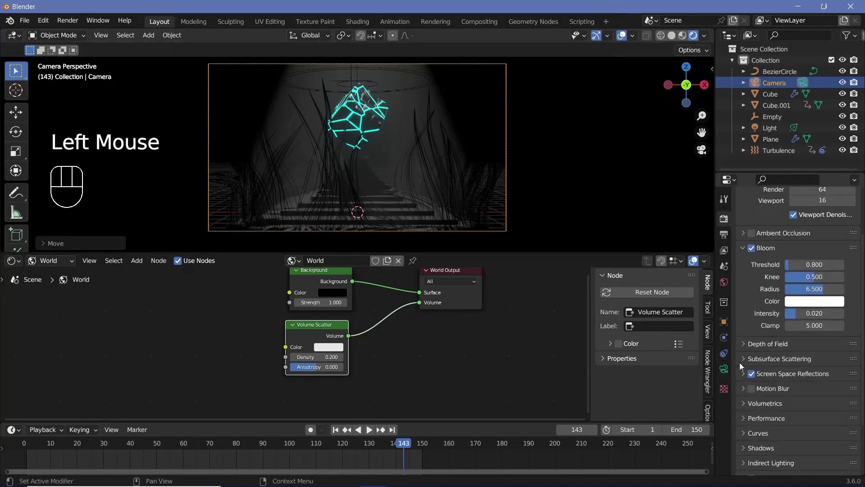
{"action": "left_click", "coordinate": [750, 409]}
{"action": "scroll", "scroll_direction": "down", "scroll_amount": 3}
{"action": "left_click_drag", "start_coordinate": [795, 377], "coordinate": [796, 397]}
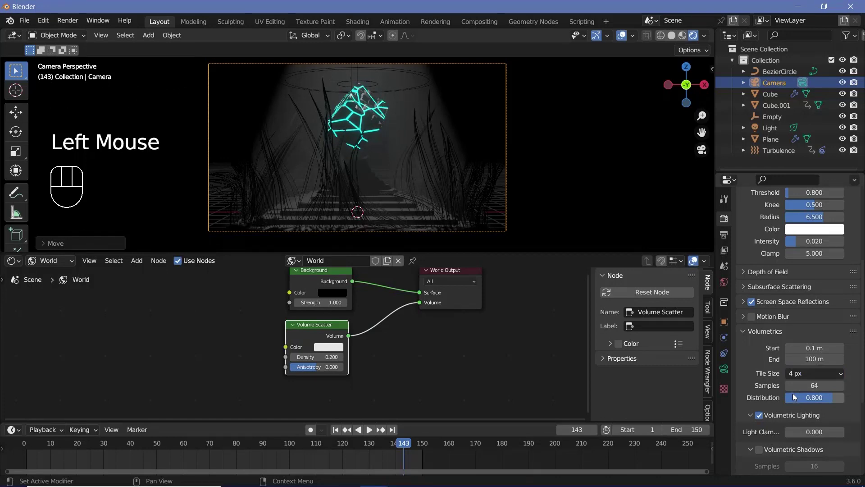
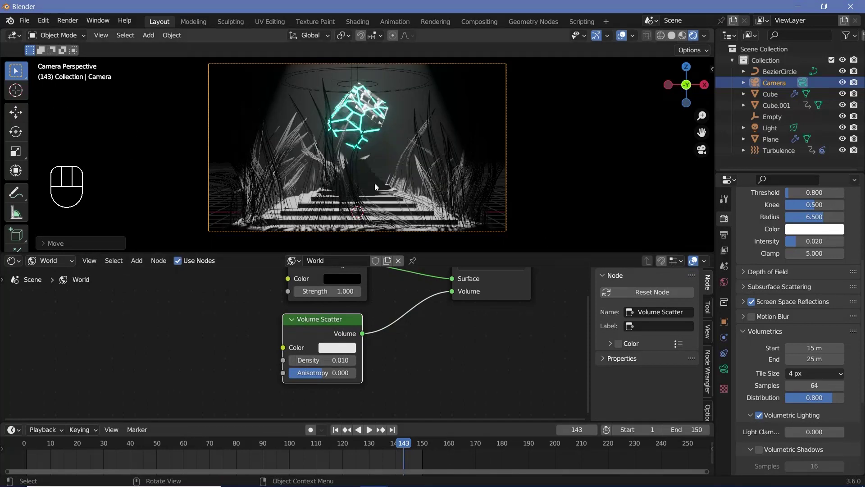
{"action": "left_click", "coordinate": [376, 179]}
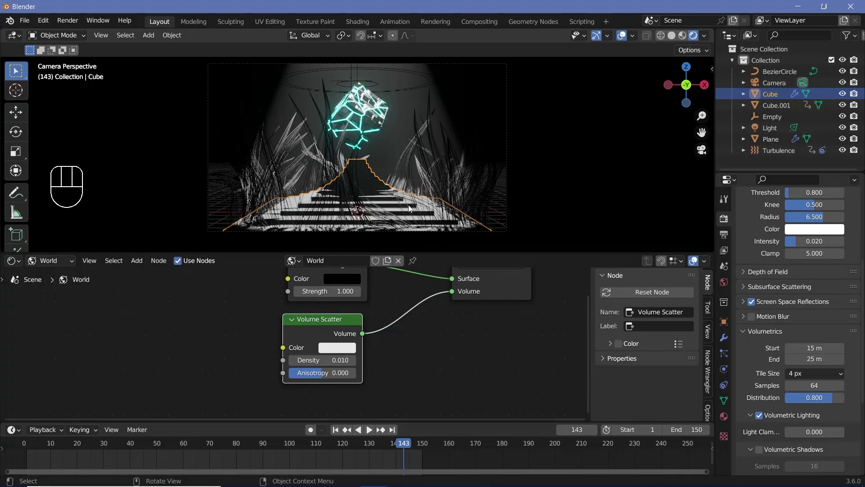
Select the stepped pyramid and show its material, renamed Steps, in the Shader Editor
{"action": "left_click", "coordinate": [386, 207]}
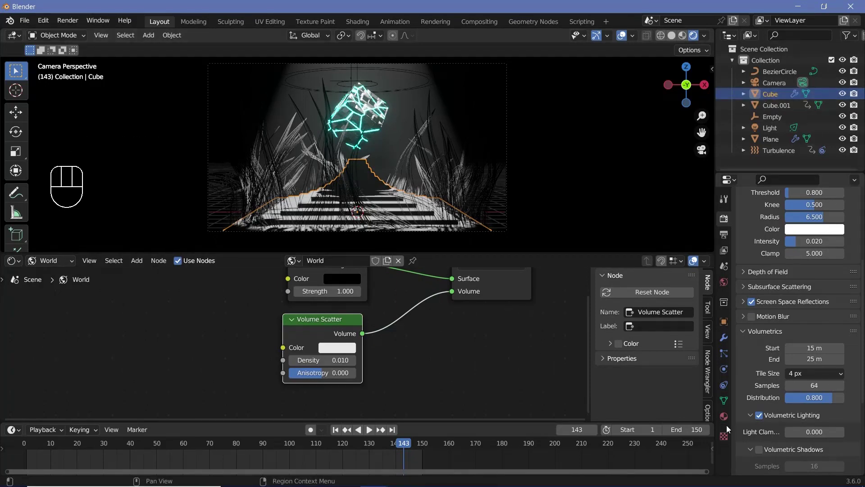
{"action": "left_click", "coordinate": [730, 426]}
{"action": "left_click", "coordinate": [724, 421]}
{"action": "scroll", "scroll_direction": "up", "scroll_amount": 3}
{"action": "left_click_drag", "start_coordinate": [770, 271], "coordinate": [769, 274]}
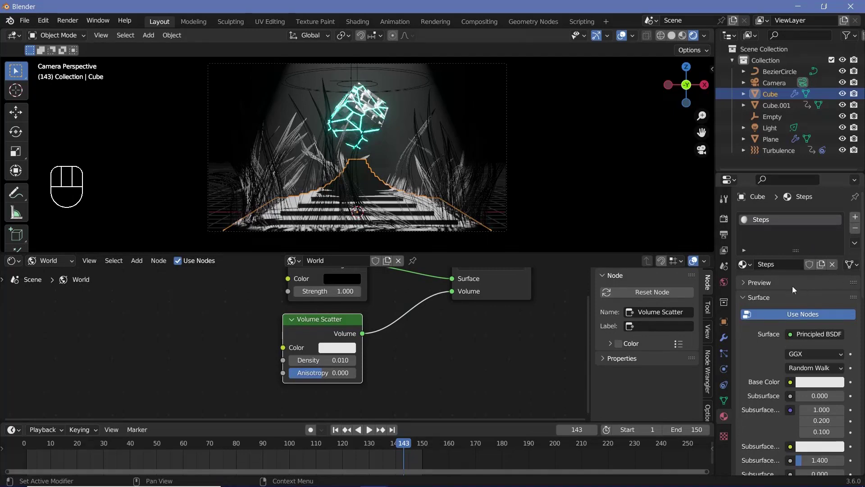
{"action": "left_click_drag", "start_coordinate": [49, 264], "coordinate": [47, 281]}
{"action": "scroll", "scroll_direction": "down", "scroll_amount": 3}
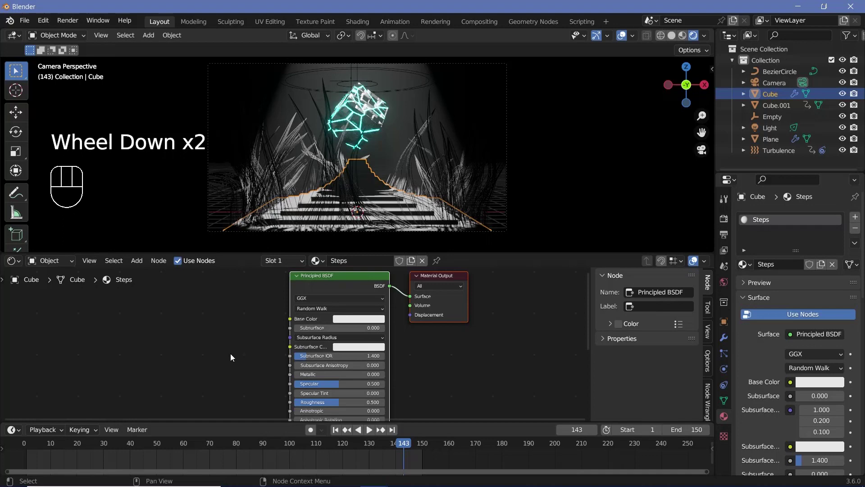
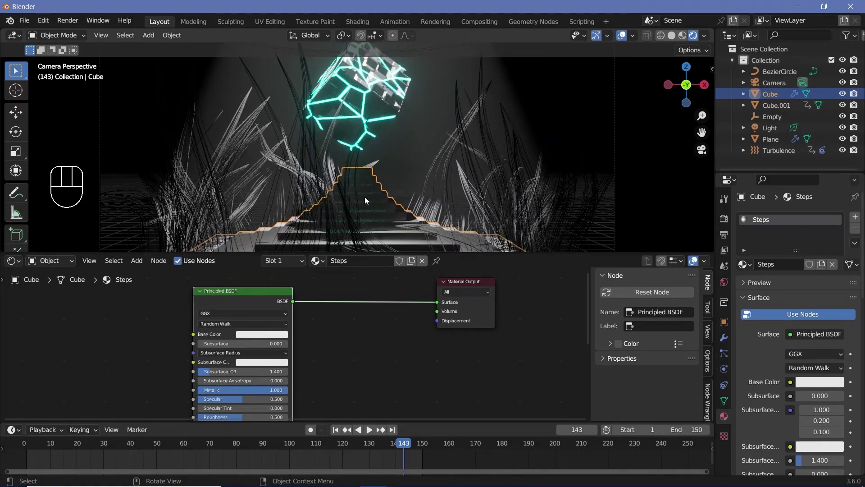
Add Emission, Mix Shader and Separate XYZ nodes to the Steps material graph
{"action": "left_click", "coordinate": [394, 348]}
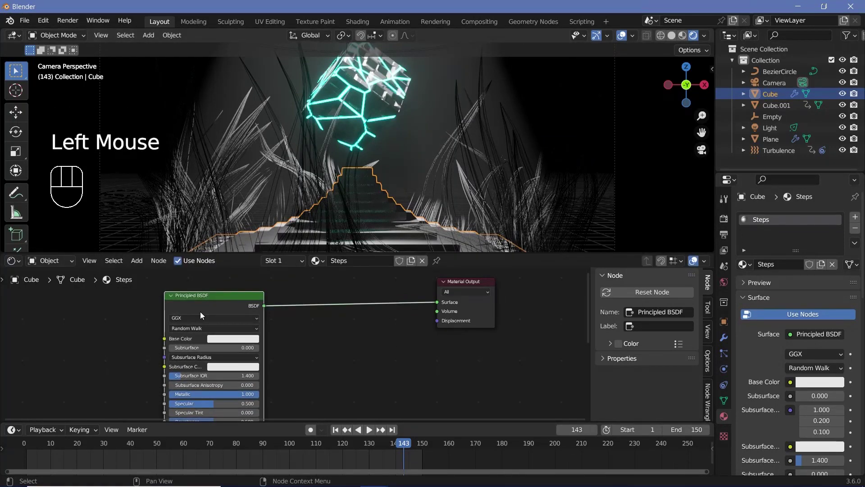
{"action": "key", "text": "shift+a"}
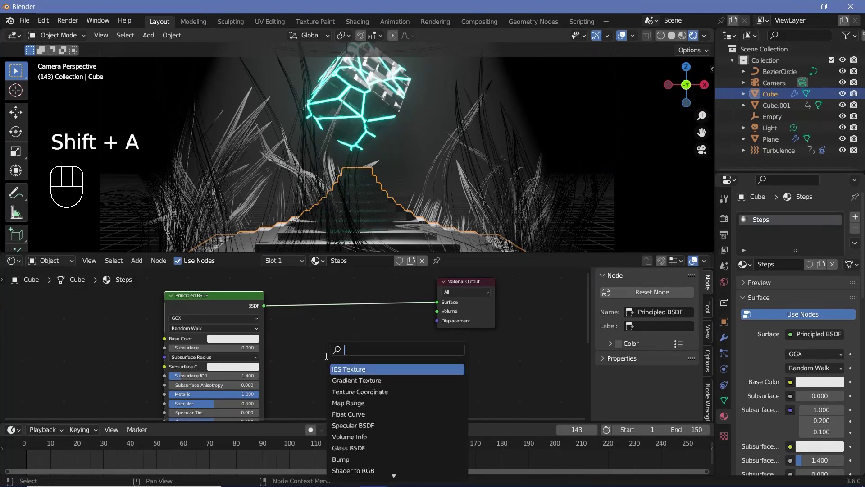
{"action": "left_click", "coordinate": [474, 286]}
{"action": "key", "text": "shift+a"}
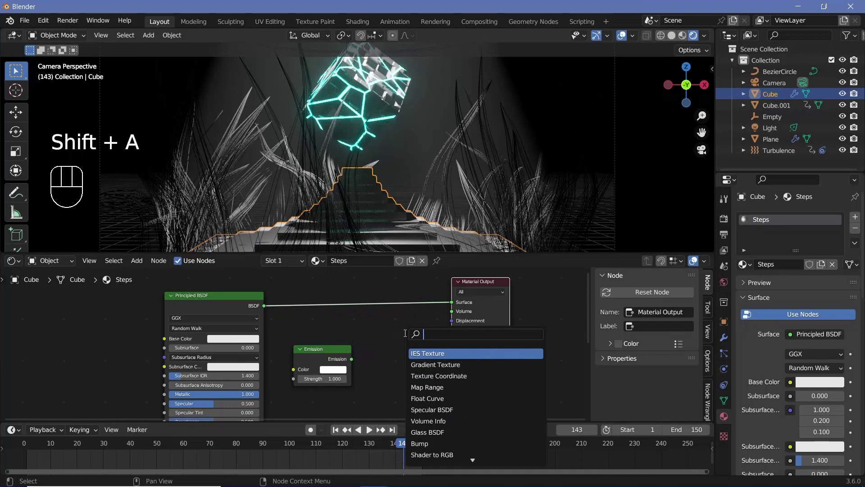
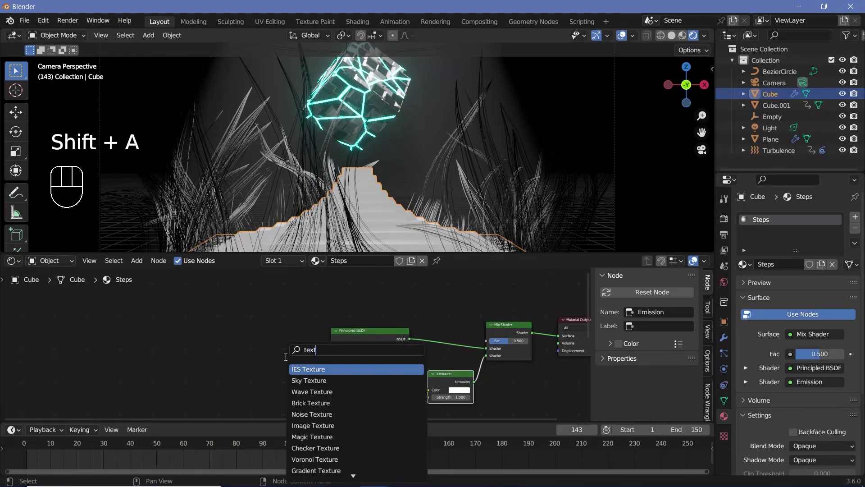
{"action": "scroll", "scroll_direction": "down", "scroll_amount": 3}
{"action": "middle_click", "coordinate": [298, 336]}
{"action": "key", "text": "shift+a"}
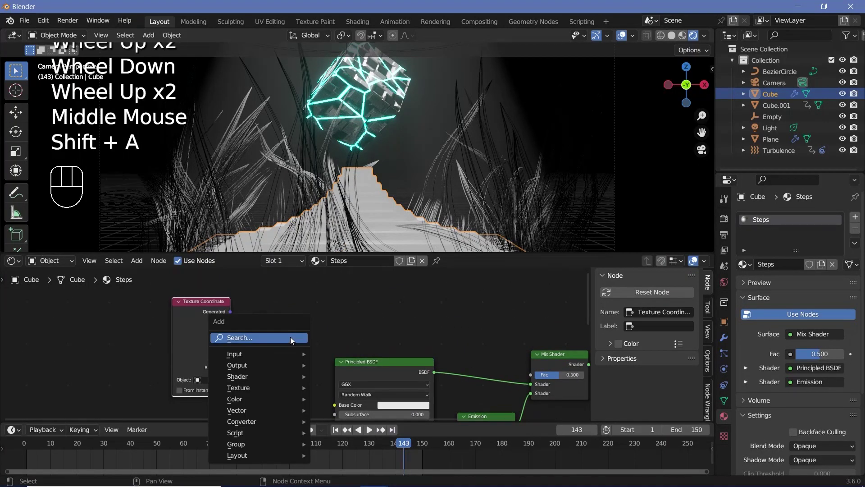
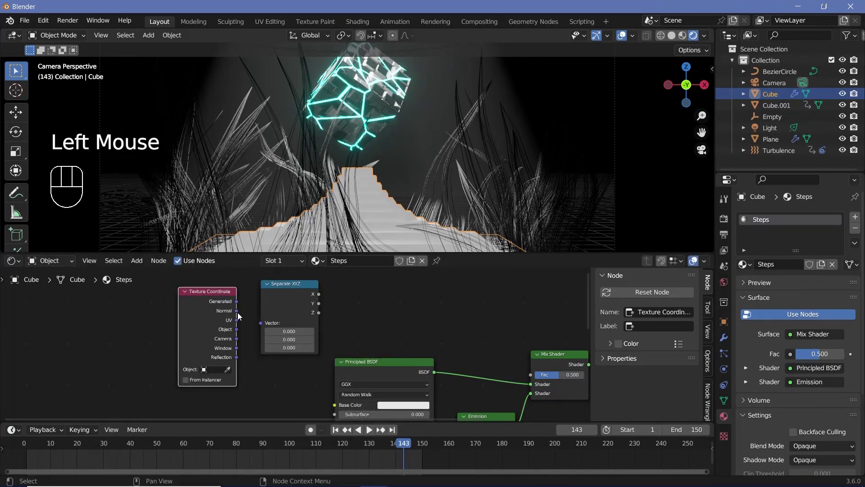
{"action": "left_click_drag", "start_coordinate": [241, 314], "coordinate": [268, 337]}
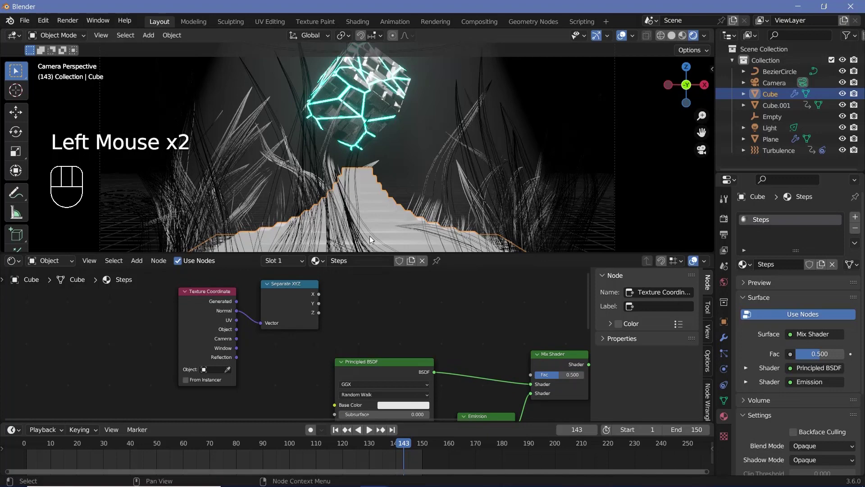
Preview the Separate XYZ Z output on the pyramid with Node Wrangler to see height banding
{"action": "left_click", "coordinate": [302, 305]}
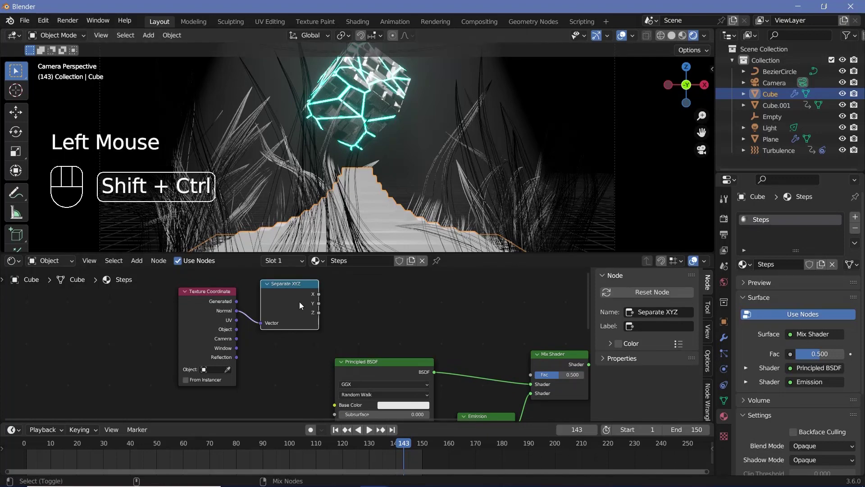
{"action": "left_click", "coordinate": [304, 304]}
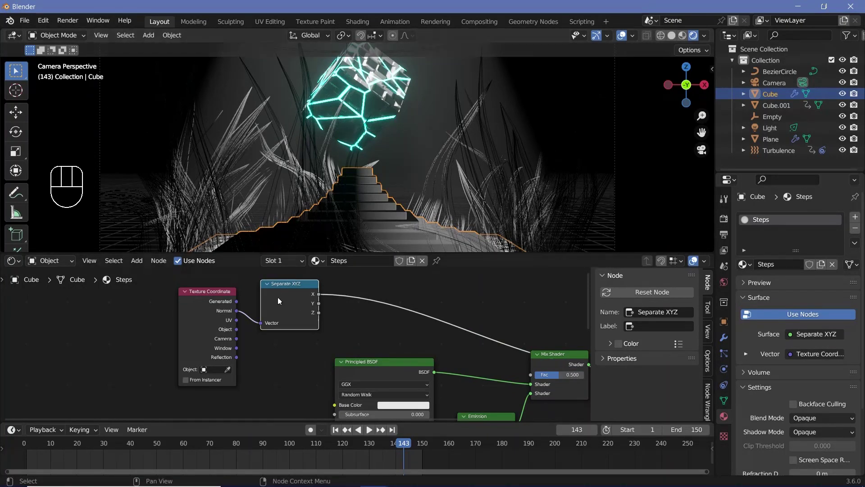
{"action": "left_click", "coordinate": [283, 310]}
{"action": "left_click", "coordinate": [283, 309]}
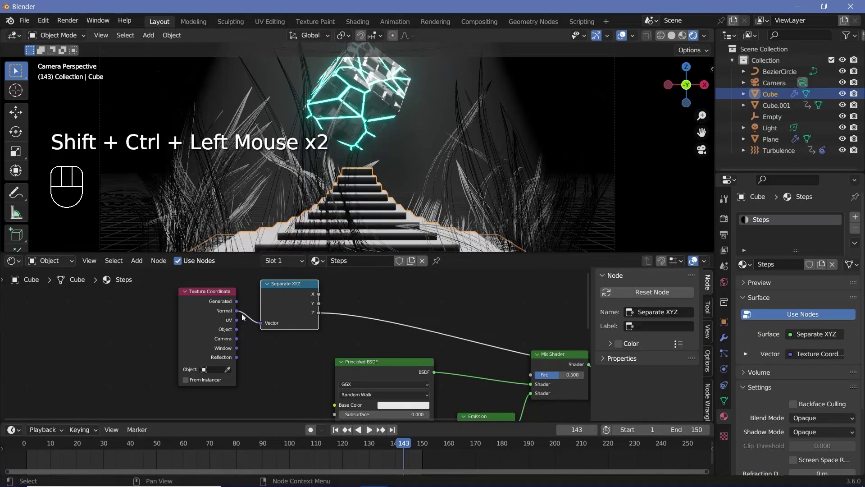
{"action": "left_click", "coordinate": [319, 209]}
{"action": "scroll", "scroll_direction": "down", "scroll_amount": 3}
{"action": "scroll", "scroll_direction": "up", "scroll_amount": 3}
{"action": "middle_click", "coordinate": [397, 223]}
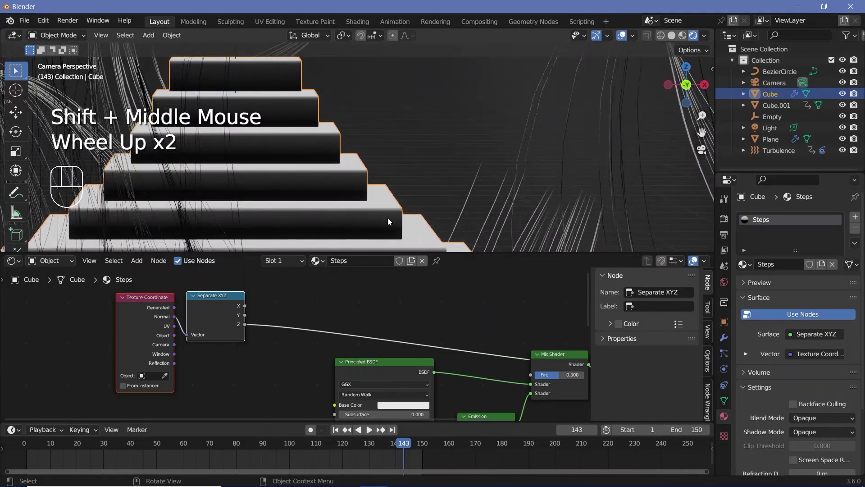
Add a Color Ramp with black/white stops near 0.055 and 0.175 to band the step heights
{"action": "key", "text": "shift+a"}
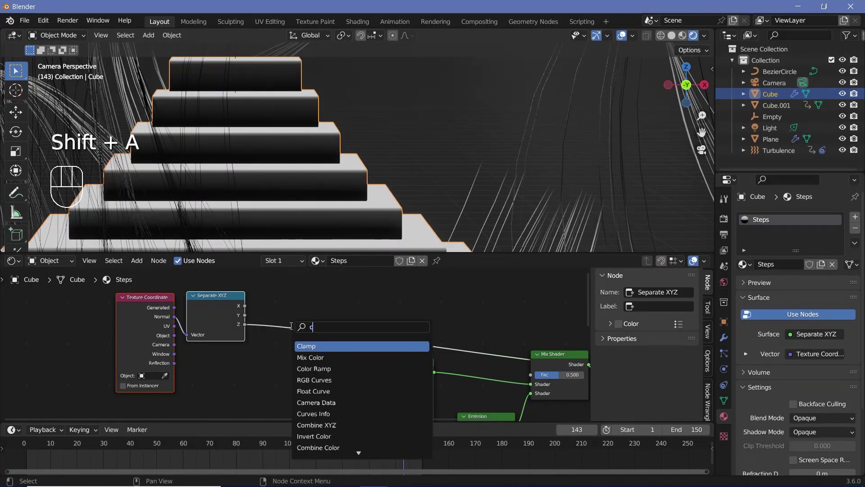
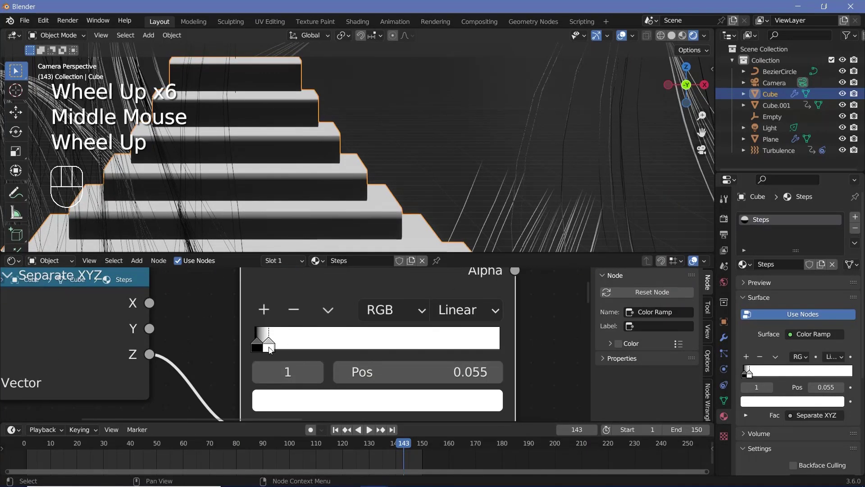
{"action": "left_click", "coordinate": [268, 348]}
{"action": "left_click", "coordinate": [289, 346]}
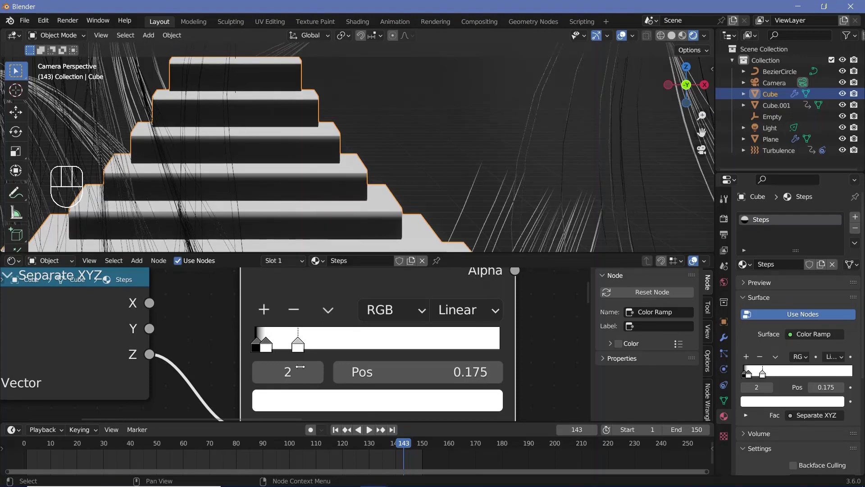
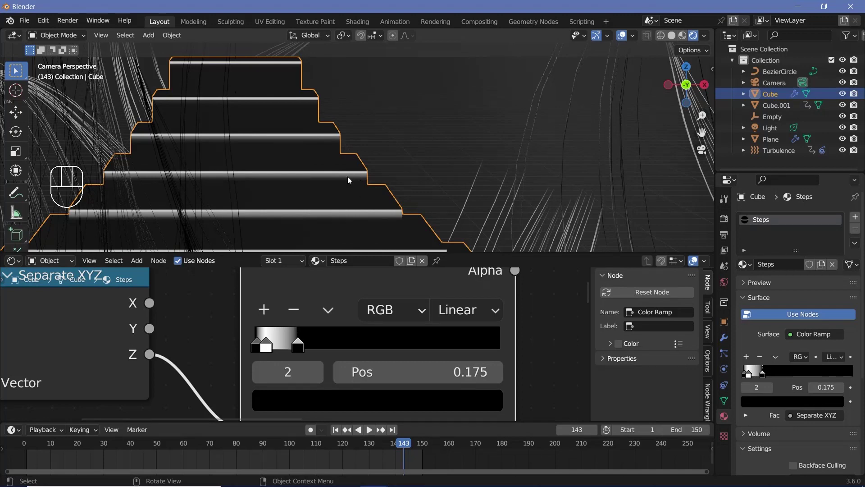
{"action": "middle_click", "coordinate": [249, 342]}
{"action": "scroll", "scroll_direction": "down", "scroll_amount": 3}
{"action": "left_click_drag", "start_coordinate": [183, 335], "coordinate": [268, 356]}
{"action": "left_click", "coordinate": [271, 350]}
{"action": "middle_click", "coordinate": [299, 349]}
Add a Math Add node before the ramp and bring up the pyramid's modifier settings
{"action": "key", "text": "shift+a"}
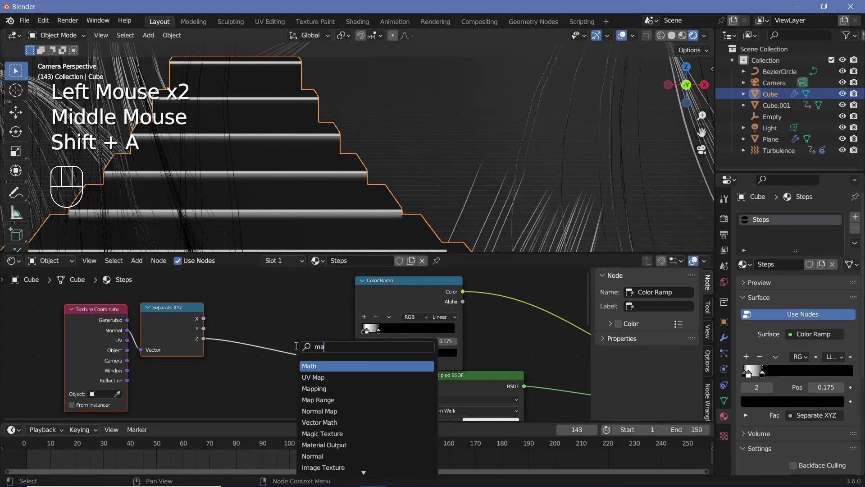
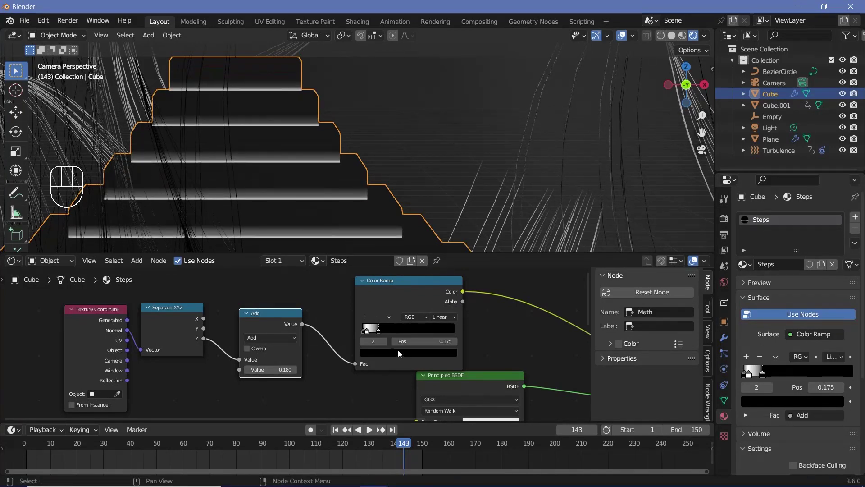
{"action": "scroll", "scroll_direction": "down", "scroll_amount": 3}
{"action": "key", "text": "KP_0"}
{"action": "middle_click", "coordinate": [371, 189]}
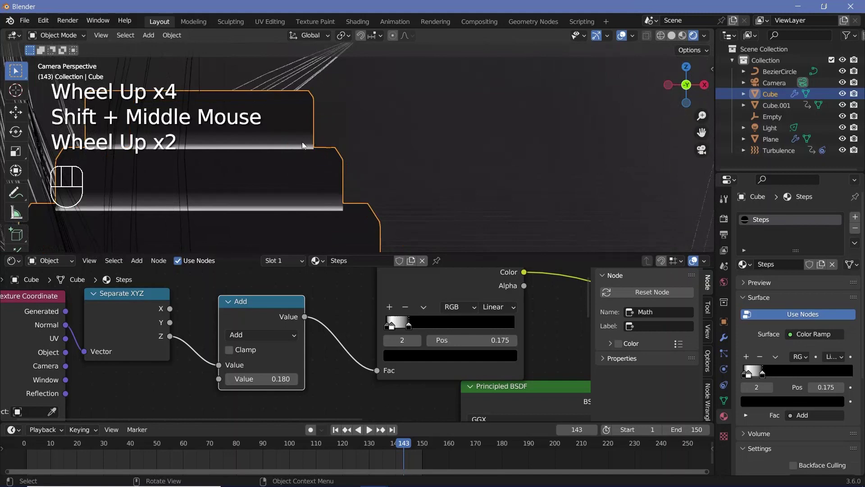
{"action": "left_click", "coordinate": [723, 343]}
{"action": "left_click_drag", "start_coordinate": [807, 237], "coordinate": [318, 151]}
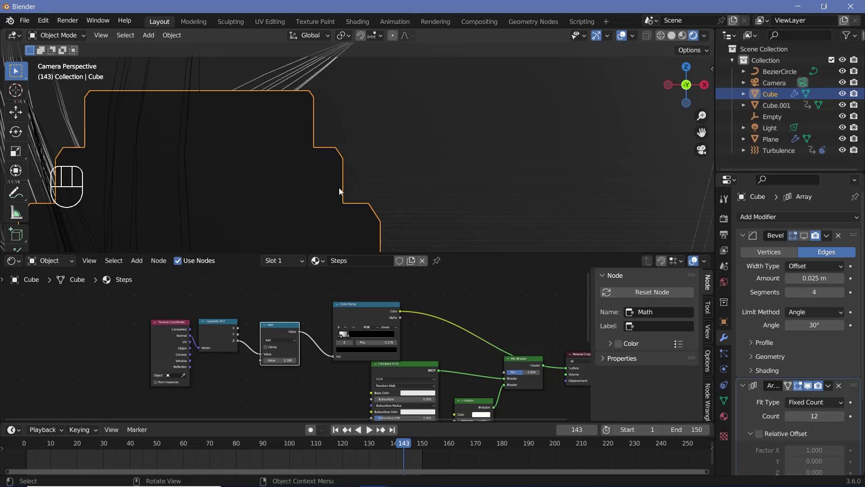
Set the pyramid bevel to 5 segments and link Color Ramp to Mix Shader Fac and Mix Shader to Material Output
{"action": "scroll", "scroll_direction": "up", "scroll_amount": 3}
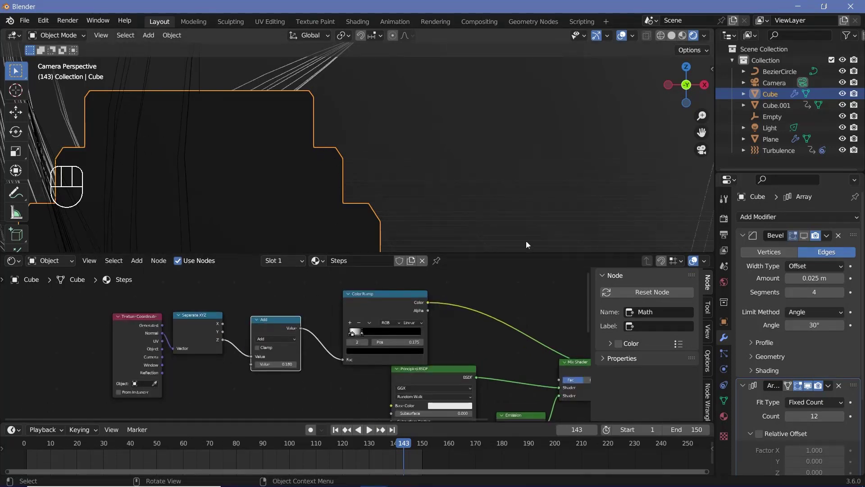
{"action": "left_click", "coordinate": [808, 237]}
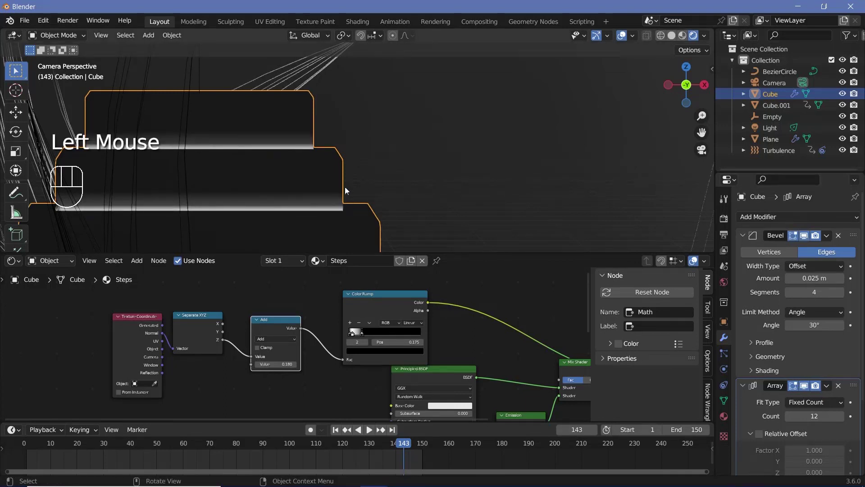
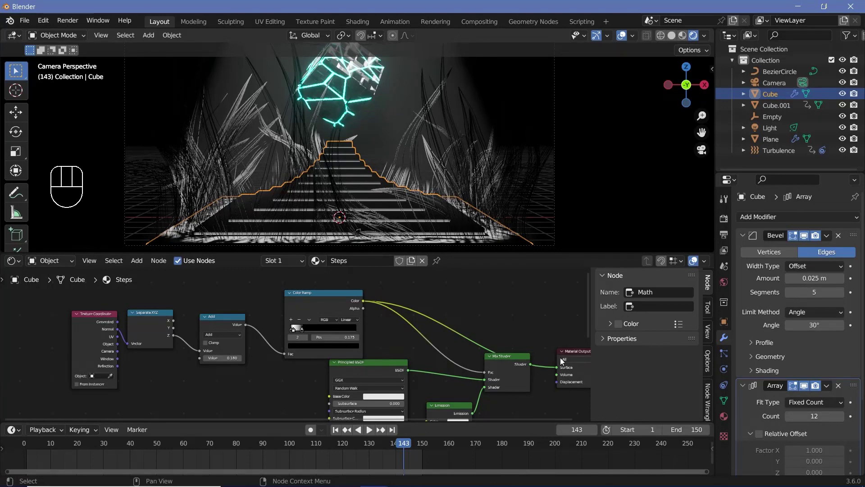
{"action": "left_click", "coordinate": [537, 366]}
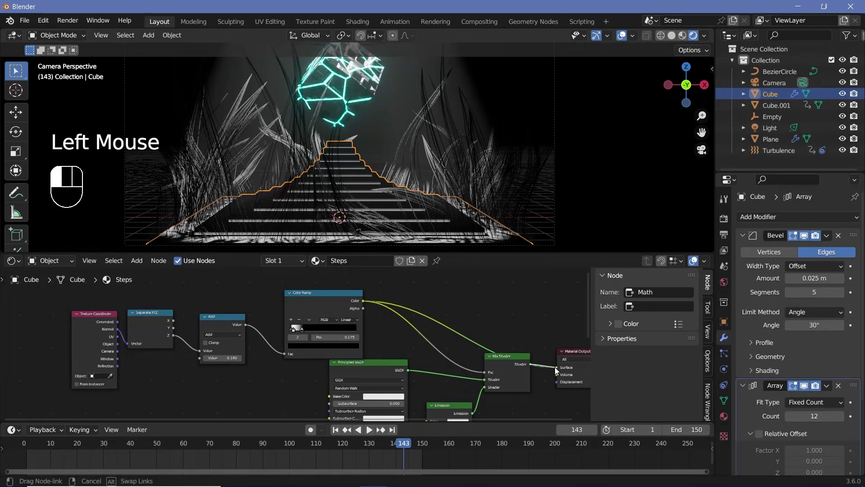
{"action": "left_click", "coordinate": [542, 429]}
Set the Emission colour to cyan with Strength 1000 so the step stripes glow
{"action": "scroll", "scroll_direction": "down", "scroll_amount": 3}
{"action": "scroll", "scroll_direction": "down", "scroll_amount": 3}
{"action": "middle_click", "coordinate": [458, 385]}
{"action": "scroll", "scroll_direction": "up", "scroll_amount": 3}
{"action": "left_click", "coordinate": [468, 384]}
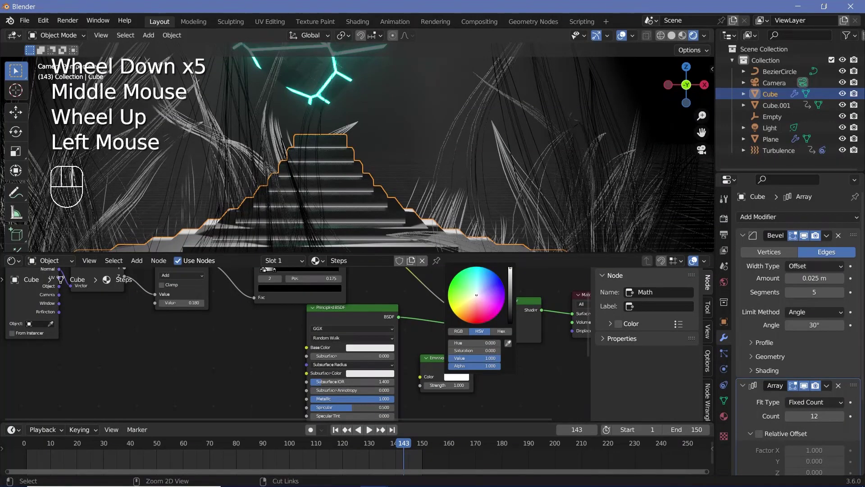
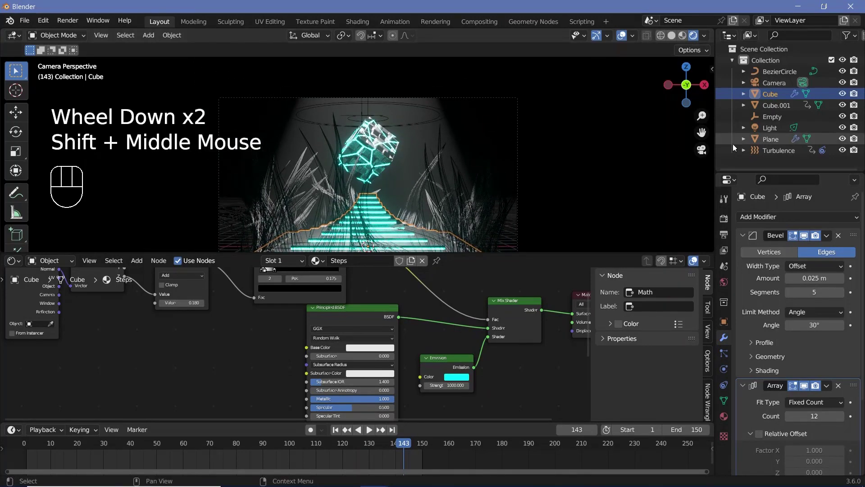
Give the spotlight a pale cyan colour (HSV 0.5, 0.544, 1), then reselect the cube
{"action": "left_click", "coordinate": [775, 132]}
{"action": "left_click", "coordinate": [731, 371]}
{"action": "left_click", "coordinate": [812, 285]}
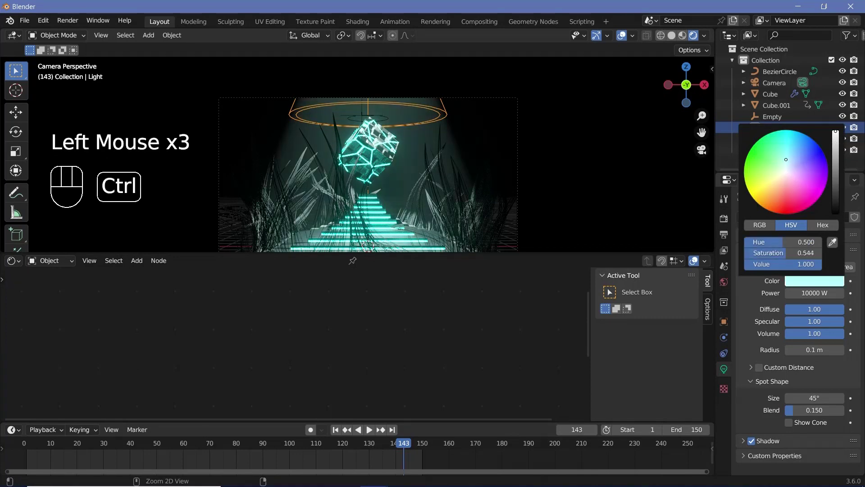
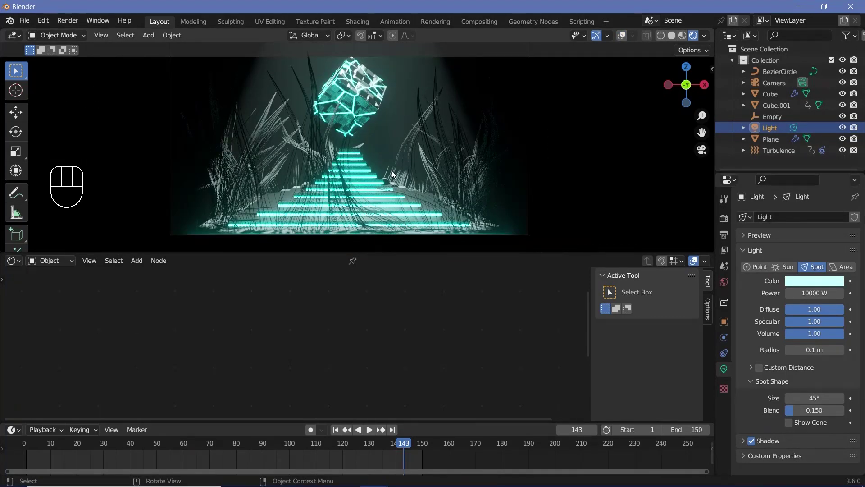
{"action": "key", "text": "space"}
{"action": "left_click", "coordinate": [429, 182]}
{"action": "scroll", "scroll_direction": "down", "scroll_amount": 3}
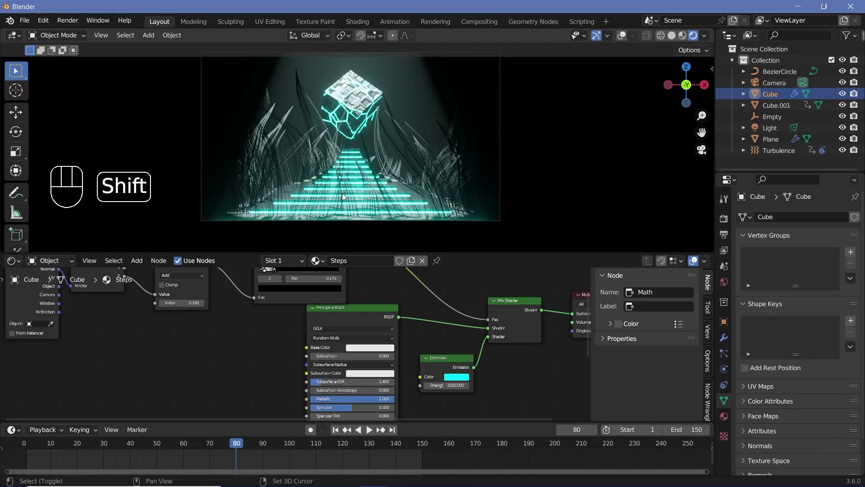
Add an enlarged floor plane and assign it a new material named floor
{"action": "key", "text": "shift+a"}
{"action": "key", "text": "s"}
{"action": "key", "text": "g"}
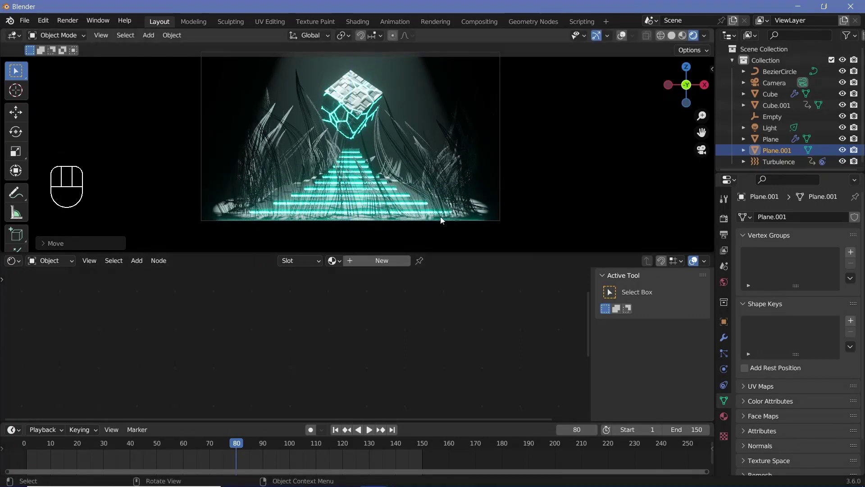
{"action": "left_click", "coordinate": [725, 415]}
{"action": "left_click_drag", "start_coordinate": [790, 266], "coordinate": [791, 266]}
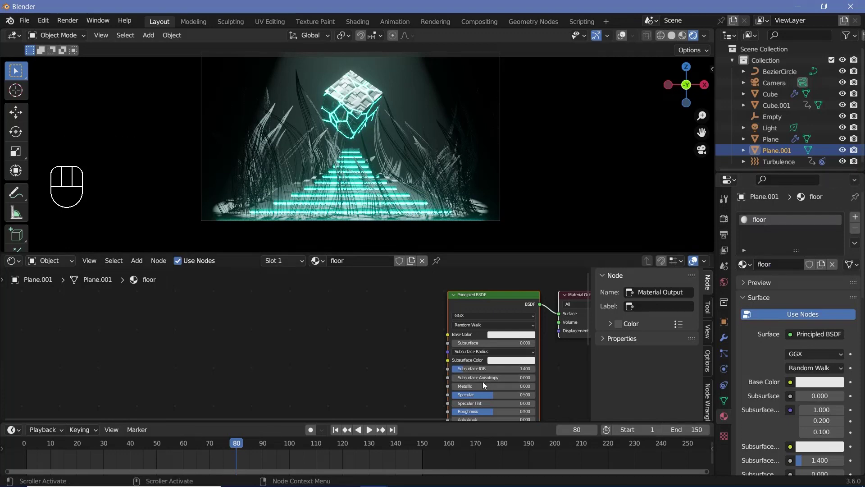
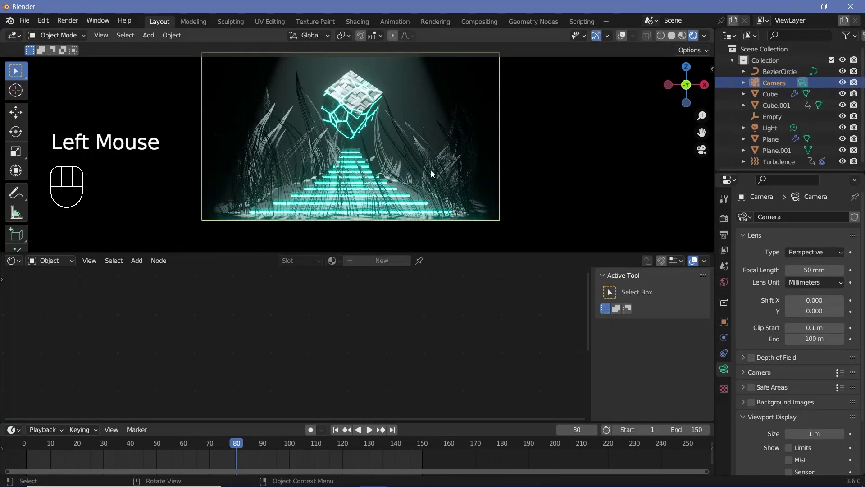
Set the floor material's Metallic to 1.0 and frame the camera view of the scene
{"action": "key", "text": "g"}
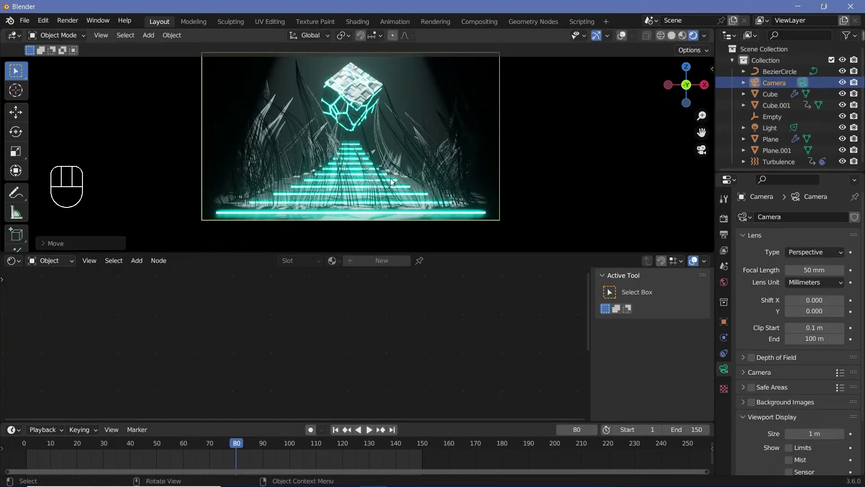
{"action": "scroll", "scroll_direction": "down", "scroll_amount": 3}
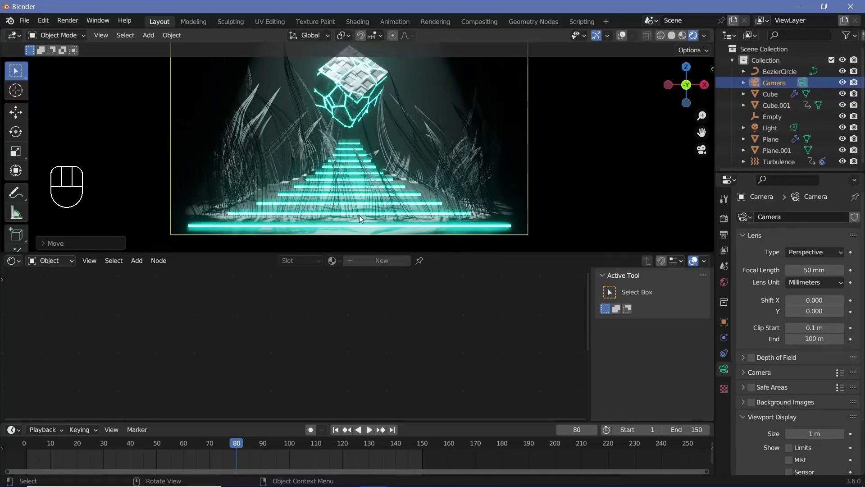
{"action": "scroll", "scroll_direction": "down", "scroll_amount": 3}
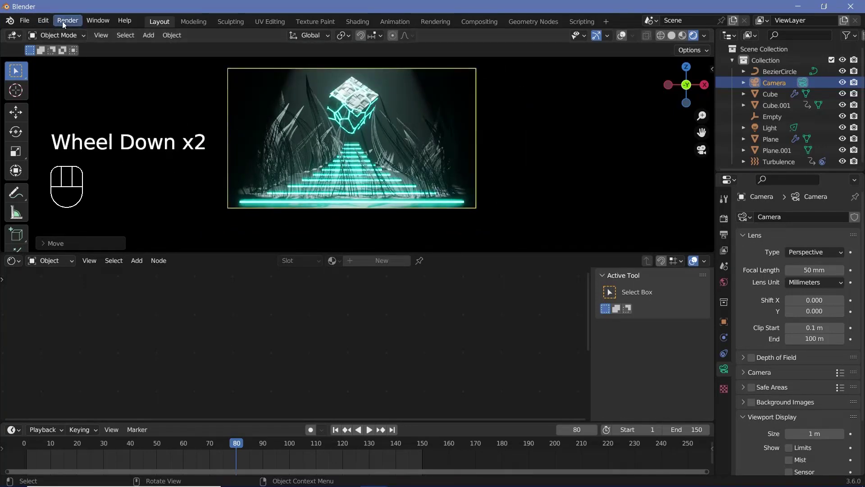